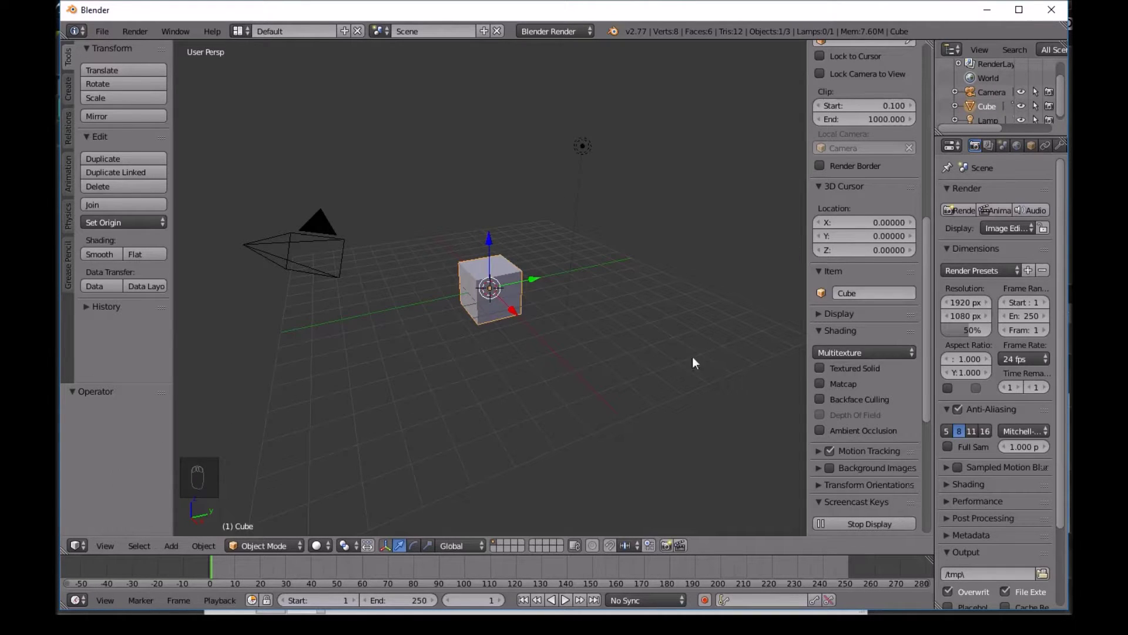
Set the scene units to Metric with a unit scale of 0.01
{"action": "key", "text": "n"}
{"action": "key", "text": "n"}
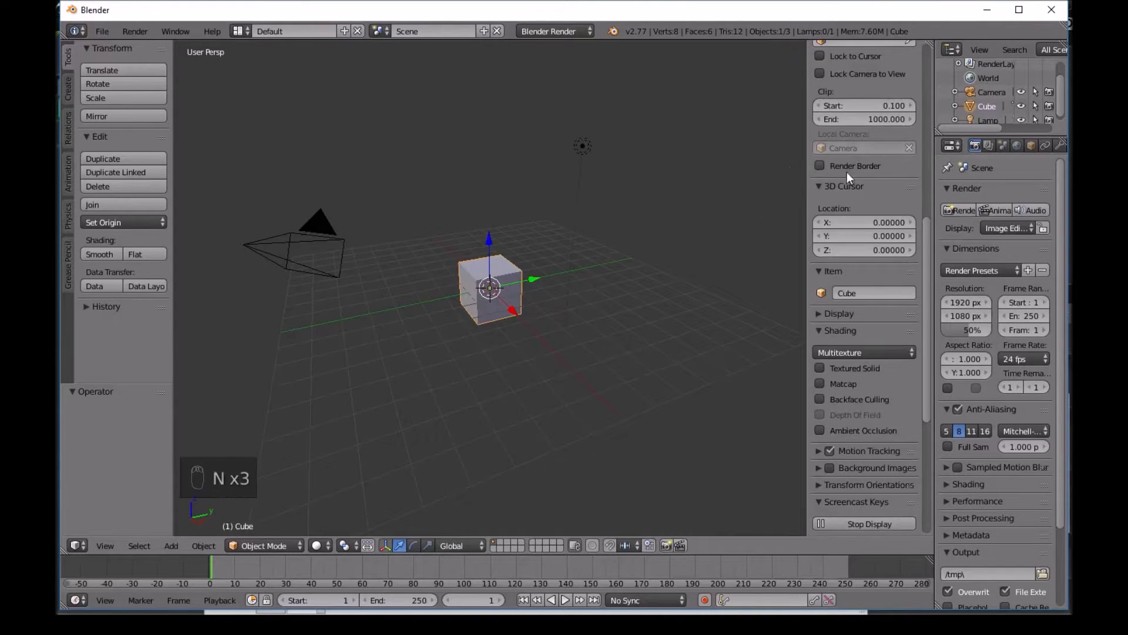
{"action": "key", "text": "n"}
{"action": "key", "text": "n"}
{"action": "key", "text": "n"}
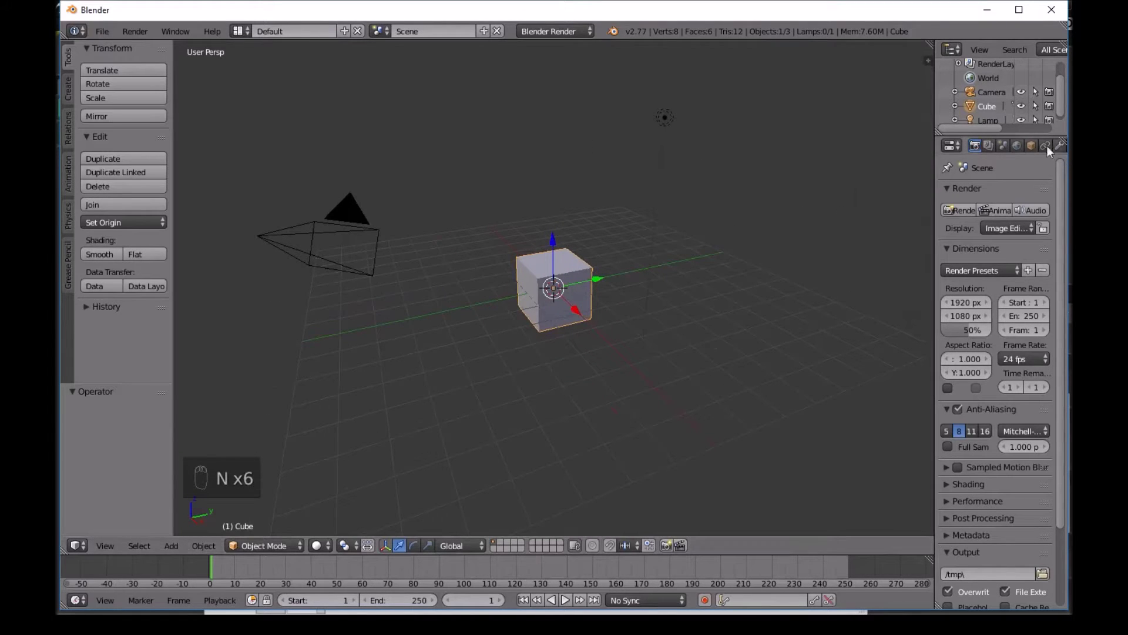
{"action": "left_click_drag", "start_coordinate": [1009, 152], "coordinate": [1001, 293]}
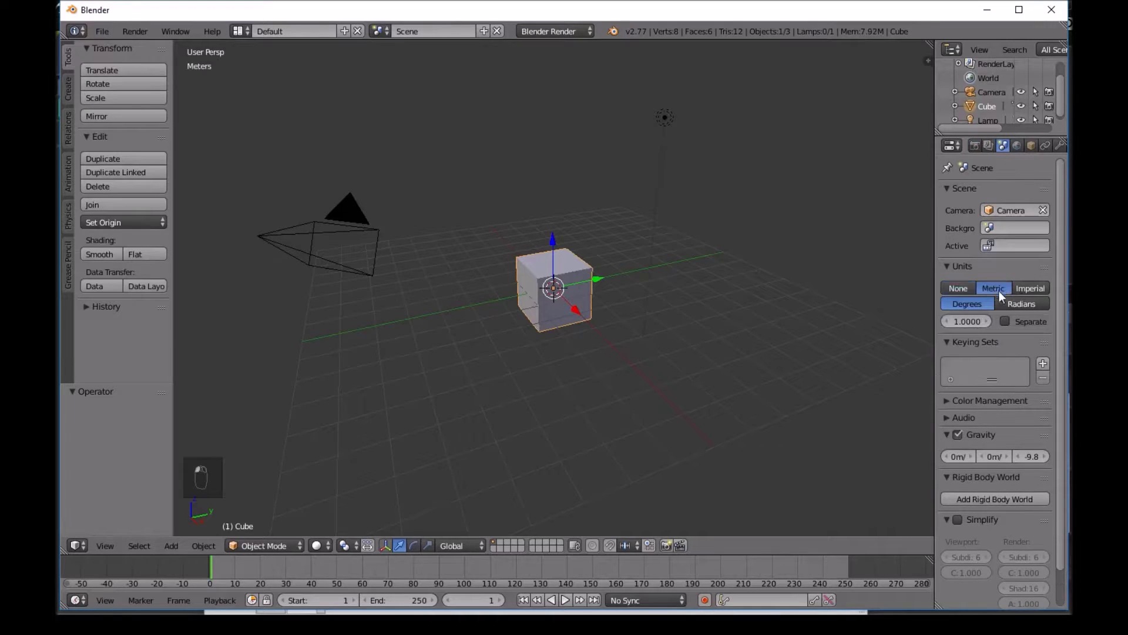
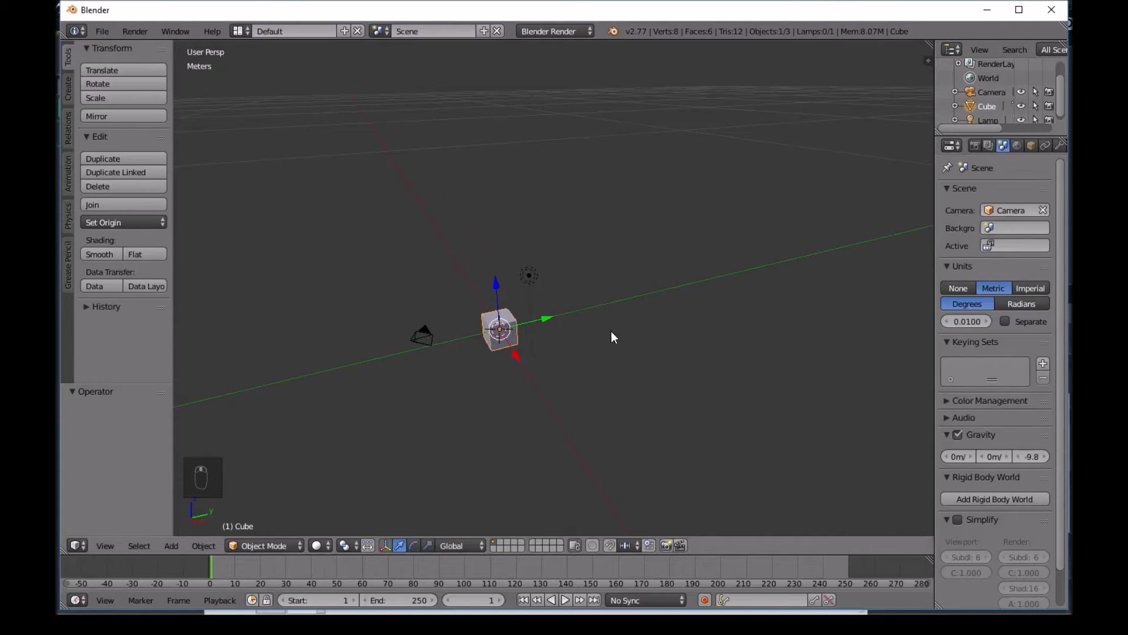
Extend the view Clip End to 1 km and delete the default cube, camera and lamp
{"action": "key", "text": "n"}
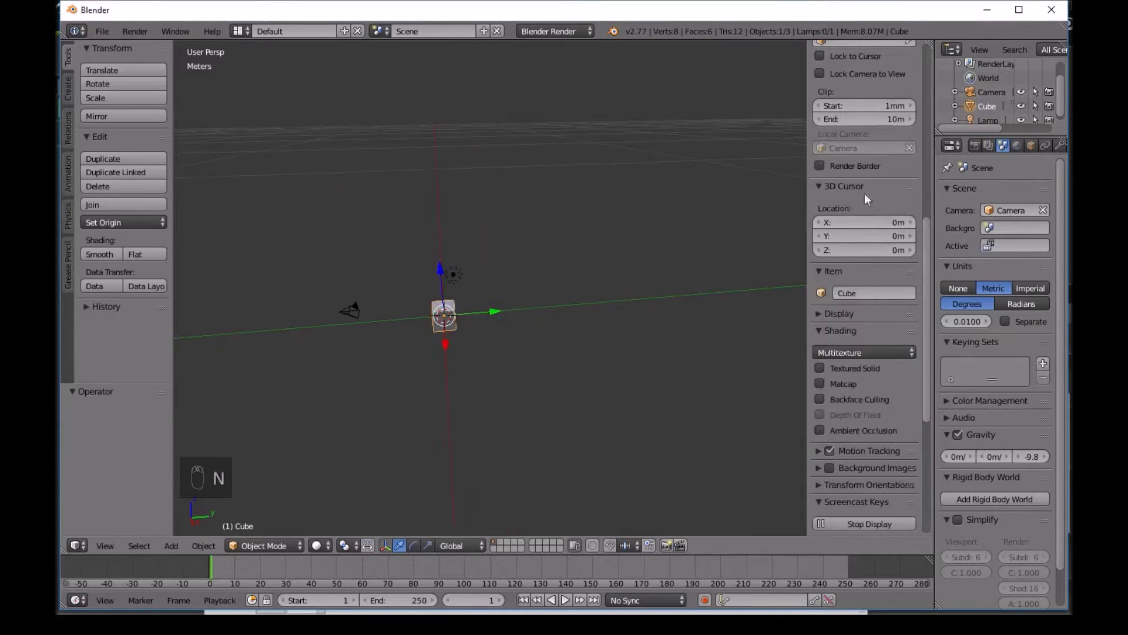
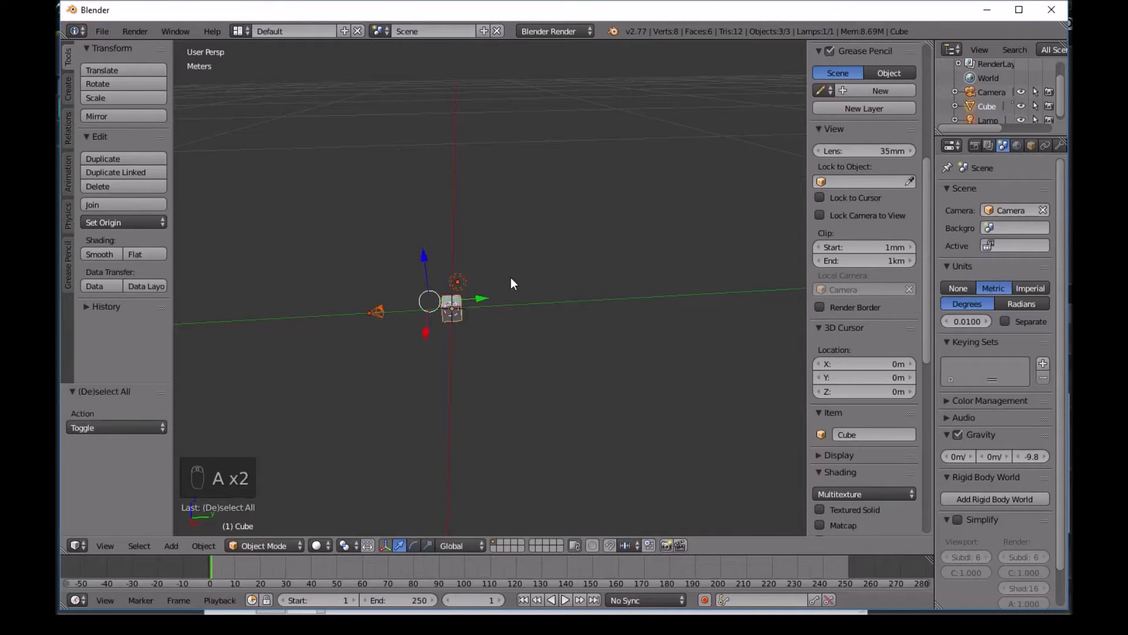
{"action": "key", "text": "Delete"}
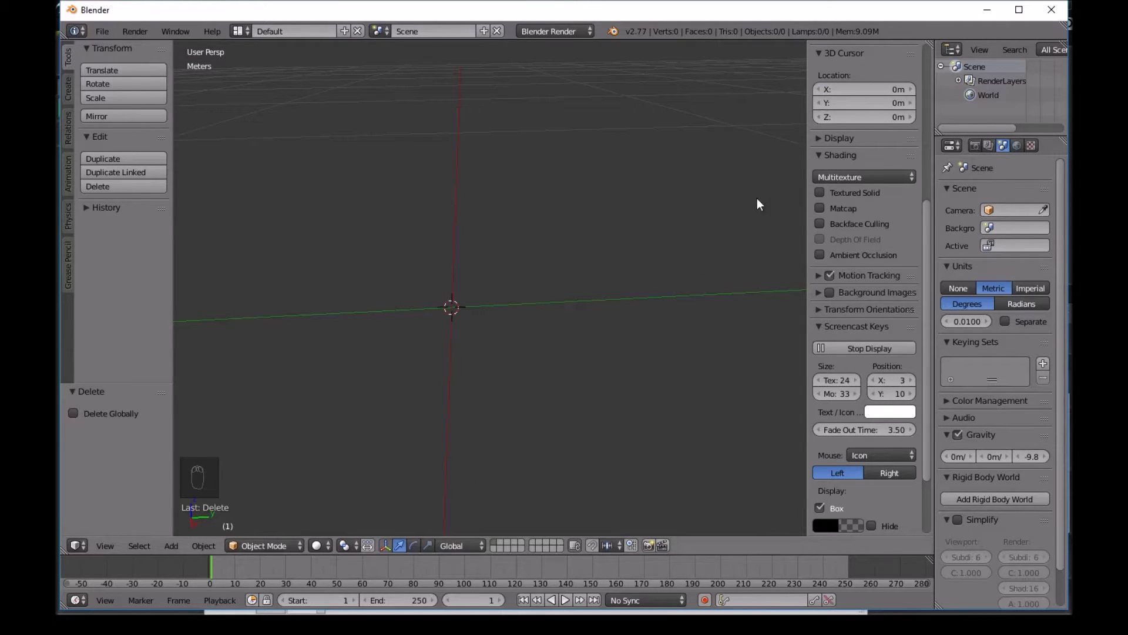
Add a plane mesh at the origin and view it straight down from the top
{"action": "key", "text": "n"}
{"action": "key", "text": "t"}
{"action": "key", "text": "shift+a"}
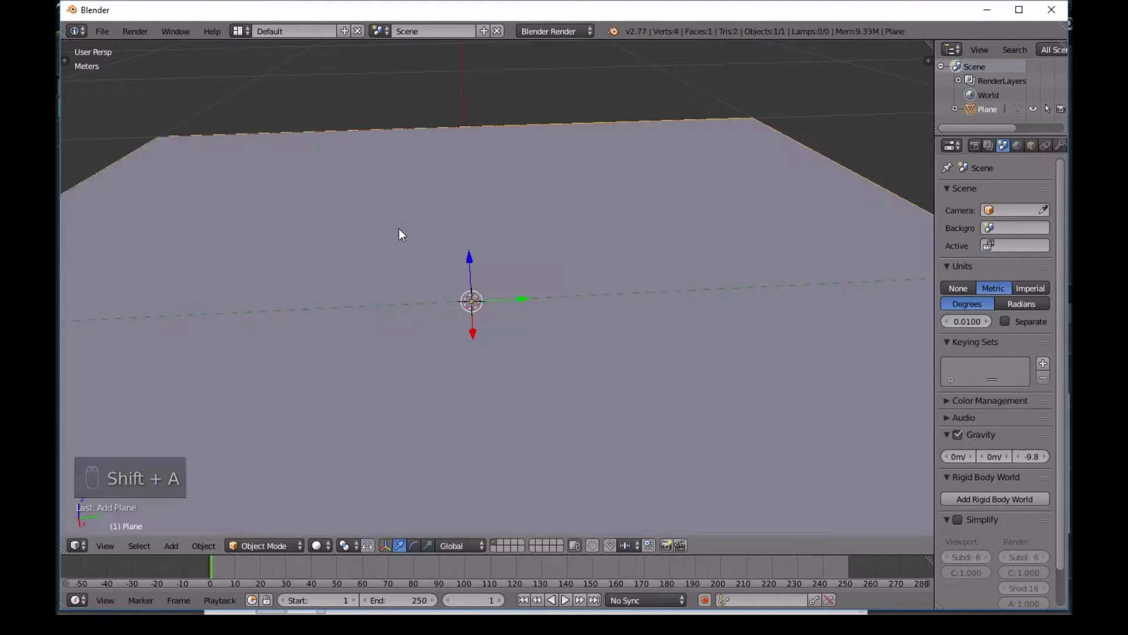
{"action": "middle_click", "coordinate": [405, 234]}
{"action": "middle_click", "coordinate": [419, 240]}
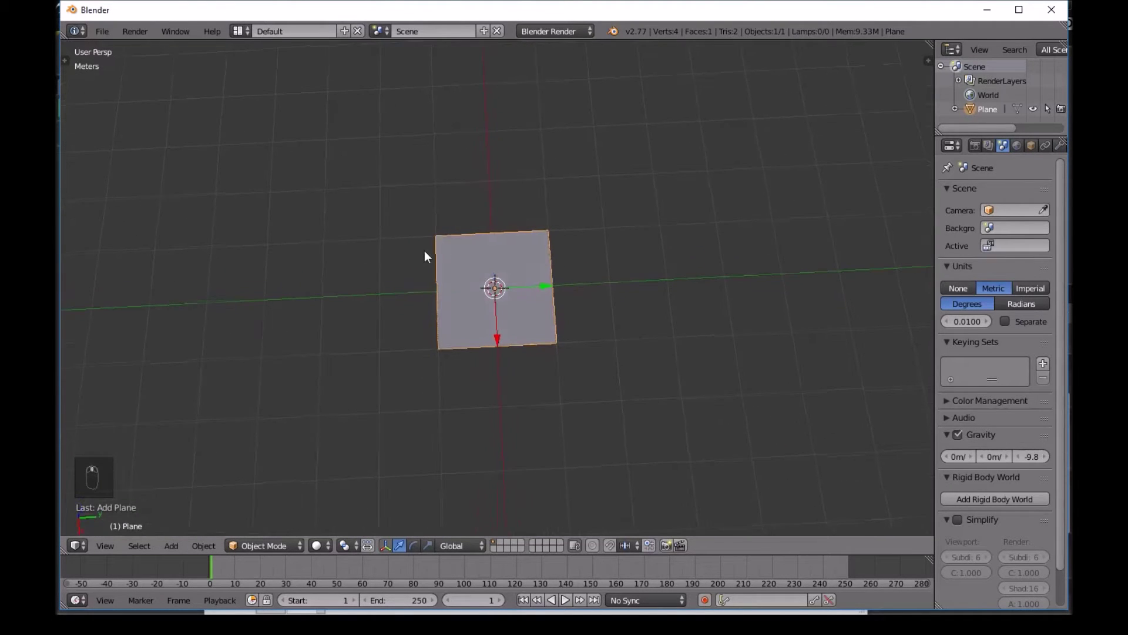
{"action": "key", "text": "KP_7"}
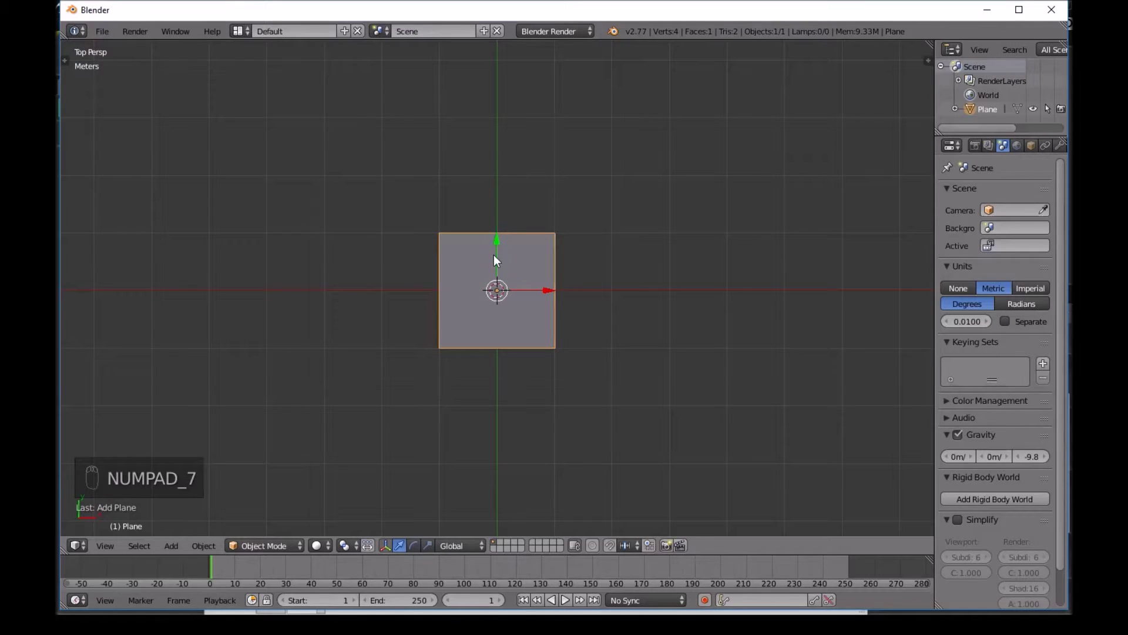
Scale the plane along X into a long, narrow vertical strip
{"action": "key", "text": "s"}
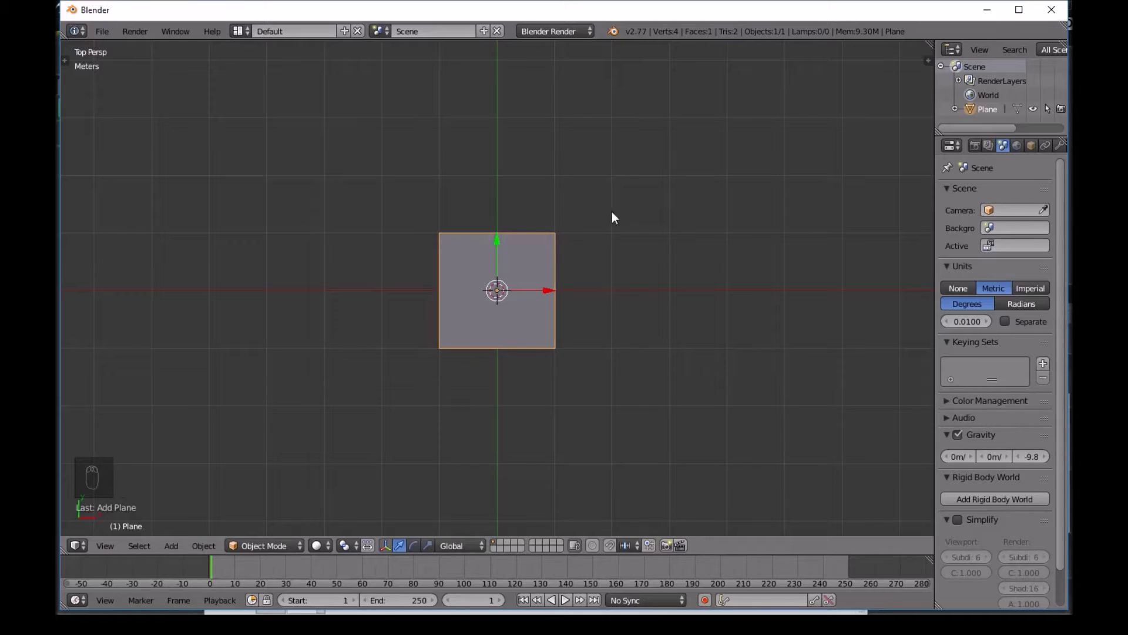
{"action": "key", "text": "s"}
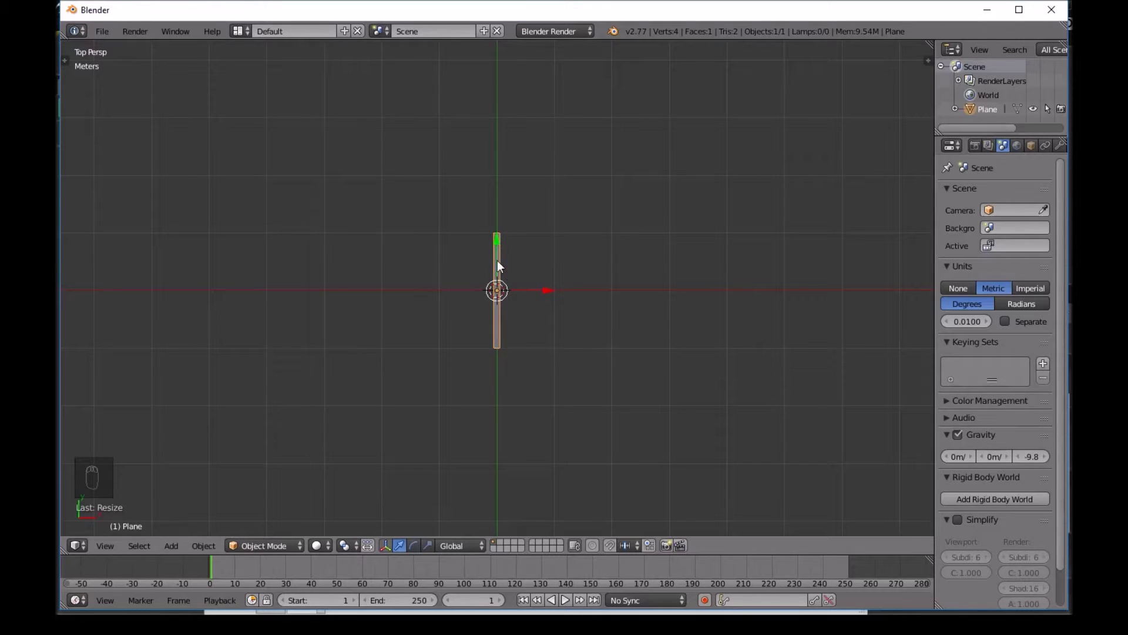
{"action": "left_click_drag", "start_coordinate": [502, 266], "coordinate": [550, 251]}
{"action": "left_click_drag", "start_coordinate": [550, 251], "coordinate": [522, 89]}
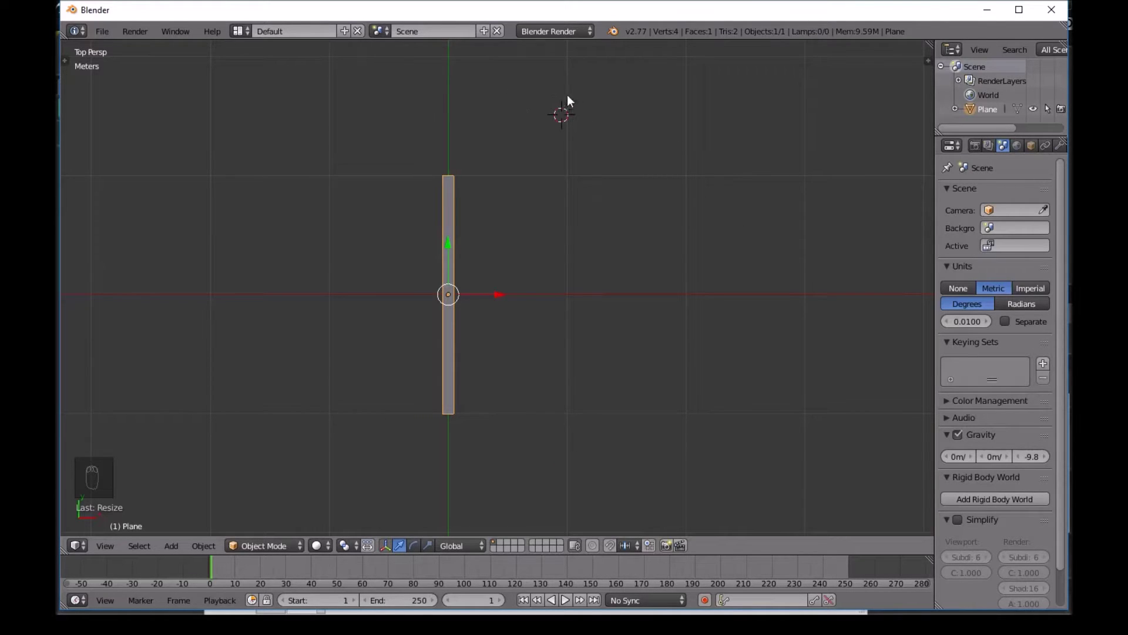
Remove an accidentally added extra plane, keeping only the strip
{"action": "key", "text": "shift+a"}
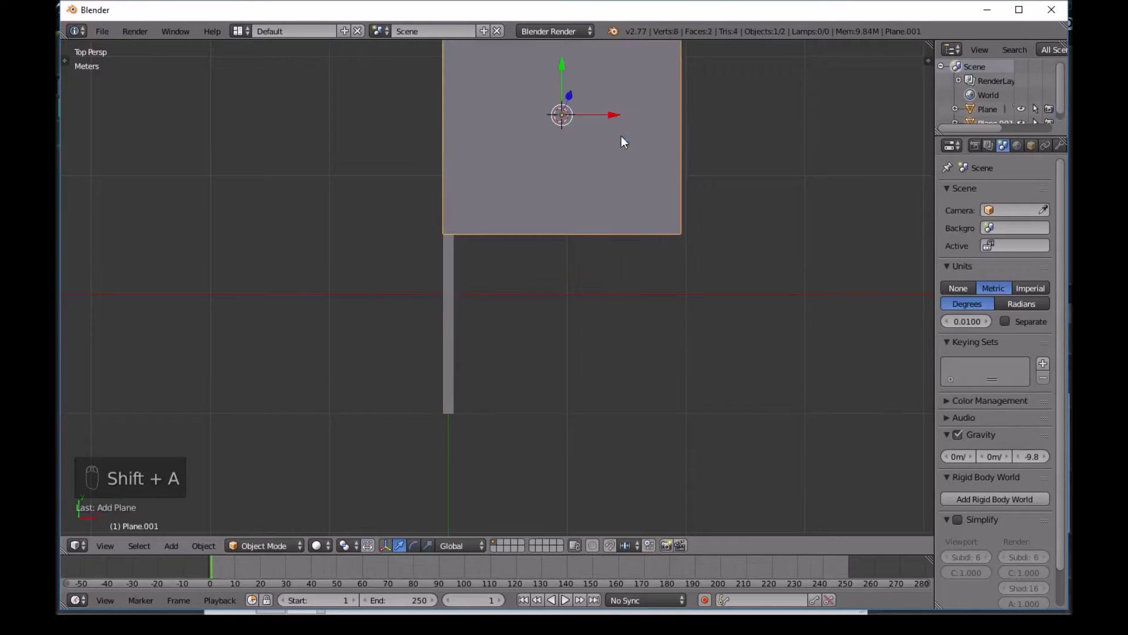
{"action": "key", "text": "Delete"}
{"action": "key", "text": "shift+c"}
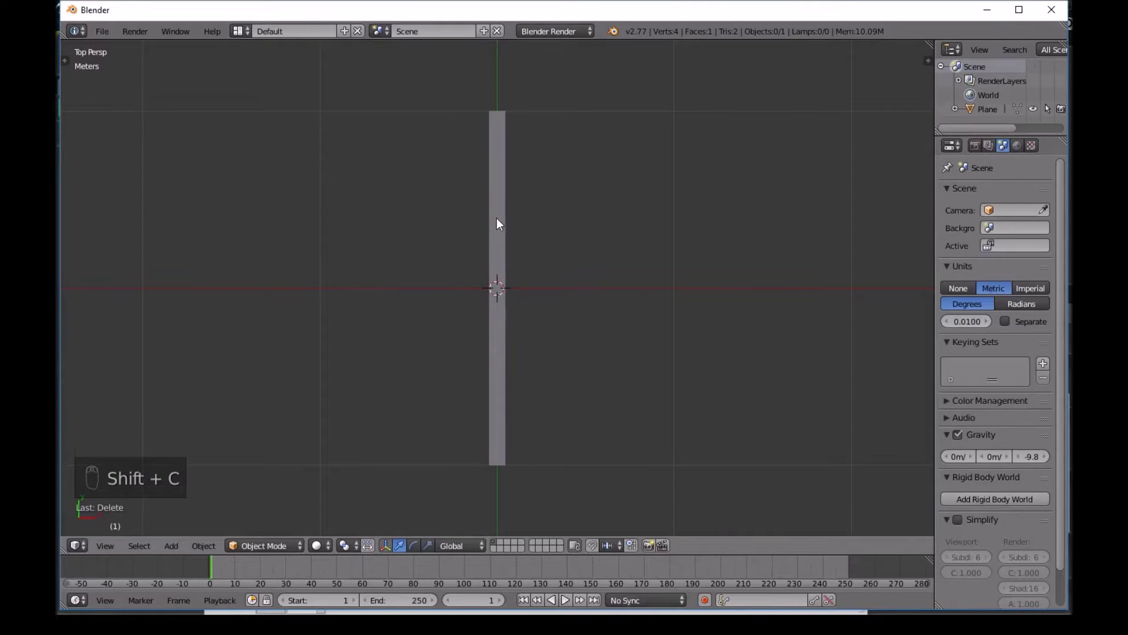
{"action": "left_click_drag", "start_coordinate": [502, 170], "coordinate": [513, 177]}
Merge the strip's two top vertices at centre so it becomes a pointed blade
{"action": "key", "text": "Tab"}
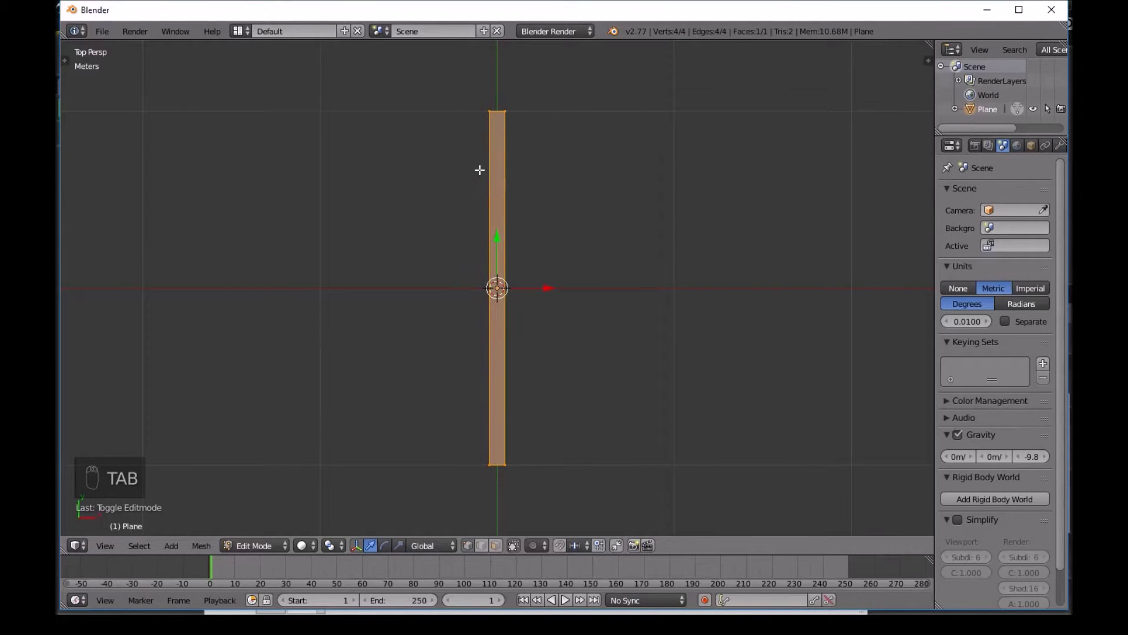
{"action": "key", "text": "a"}
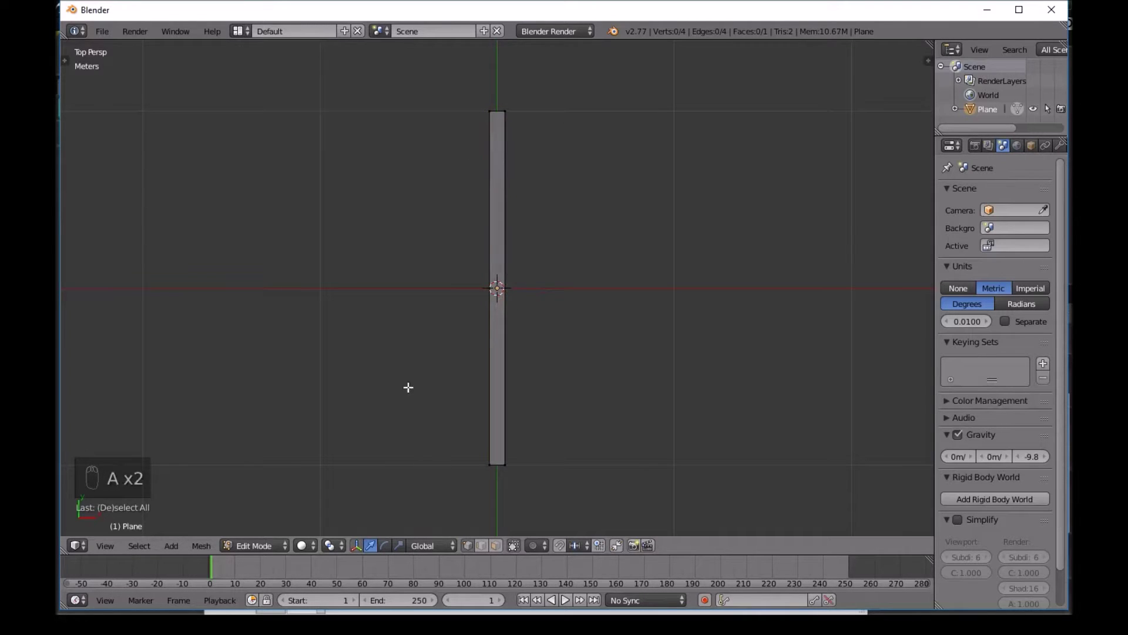
{"action": "key", "text": "c"}
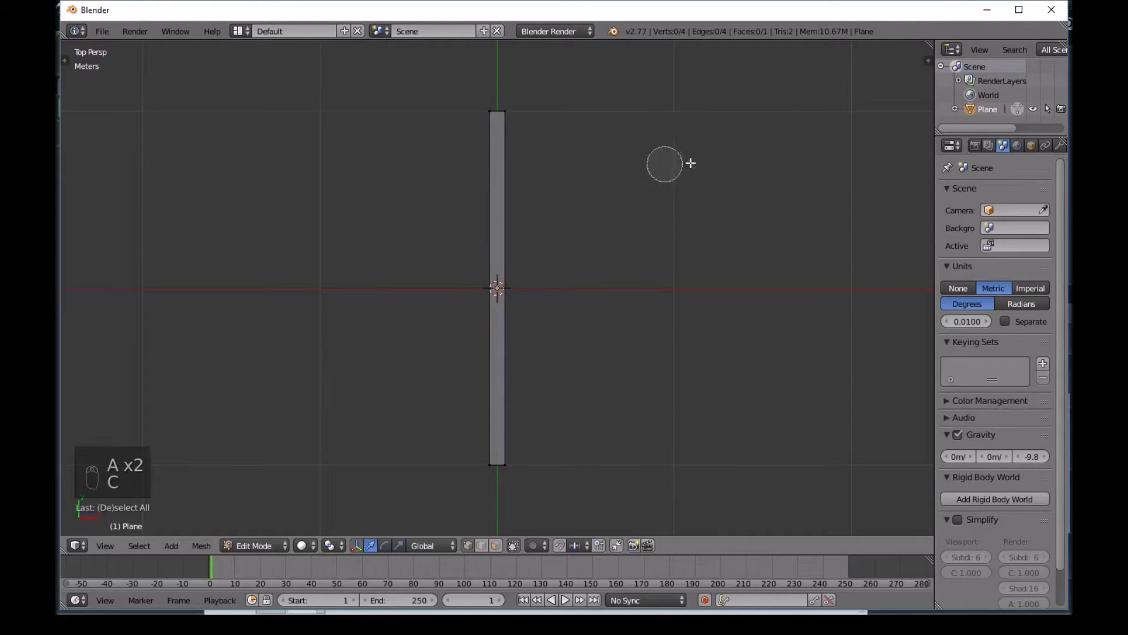
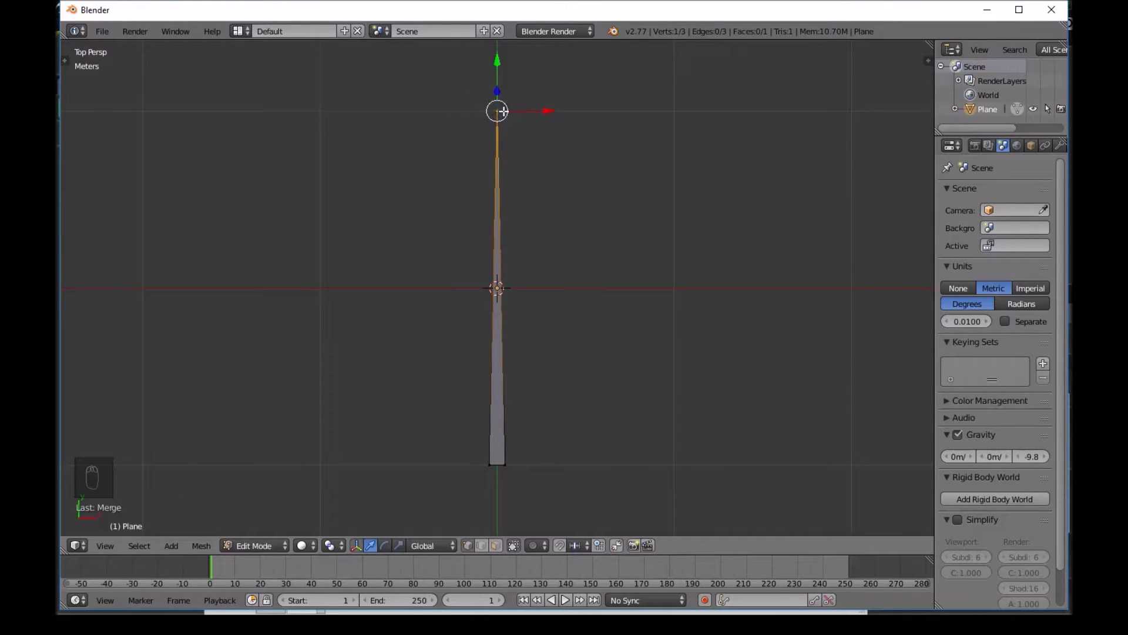
{"action": "key", "text": "Tab"}
Move the blade so its base meets the world origin and set its origin to the base
{"action": "key", "text": "a"}
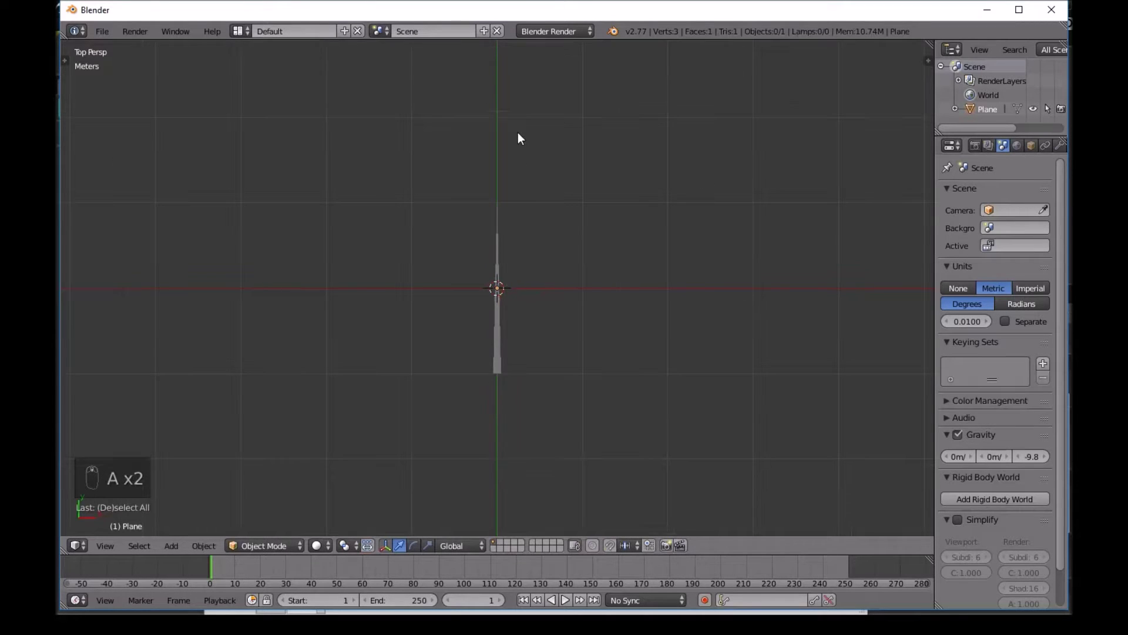
{"action": "left_click_drag", "start_coordinate": [503, 323], "coordinate": [502, 245]}
{"action": "left_click", "coordinate": [502, 245]}
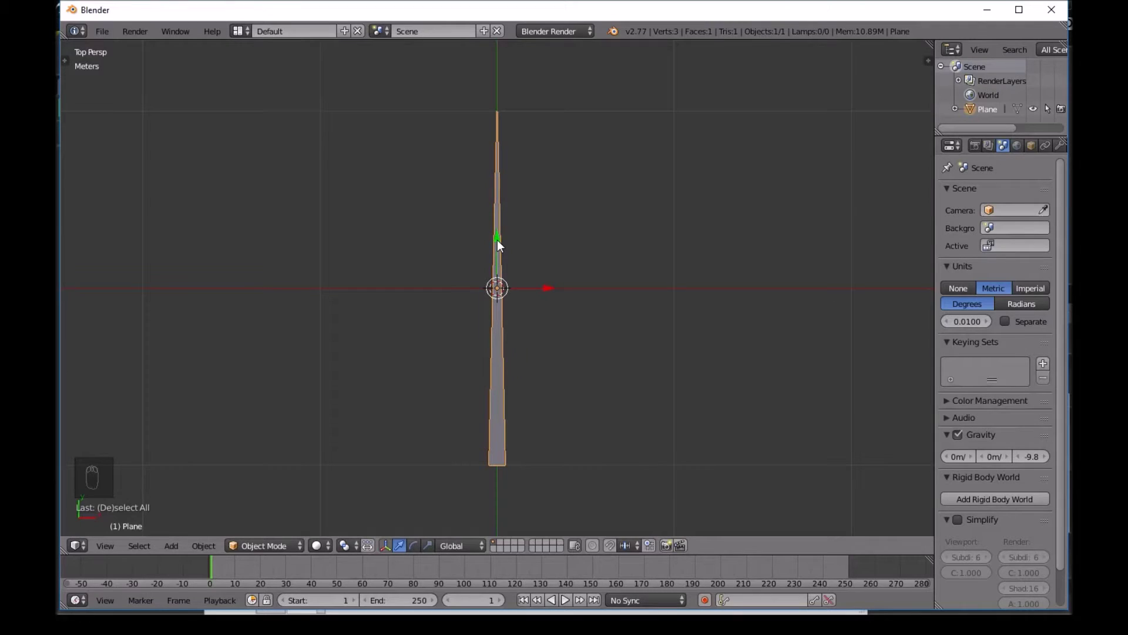
{"action": "key", "text": "KP_7"}
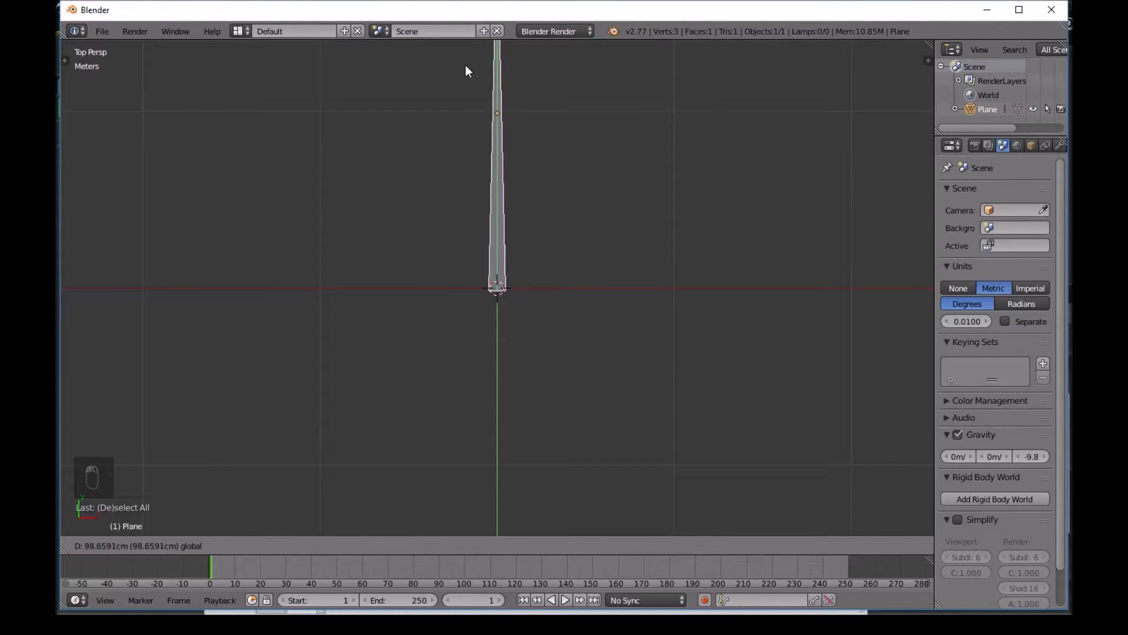
{"action": "key", "text": "ctrl+shift+alt+c"}
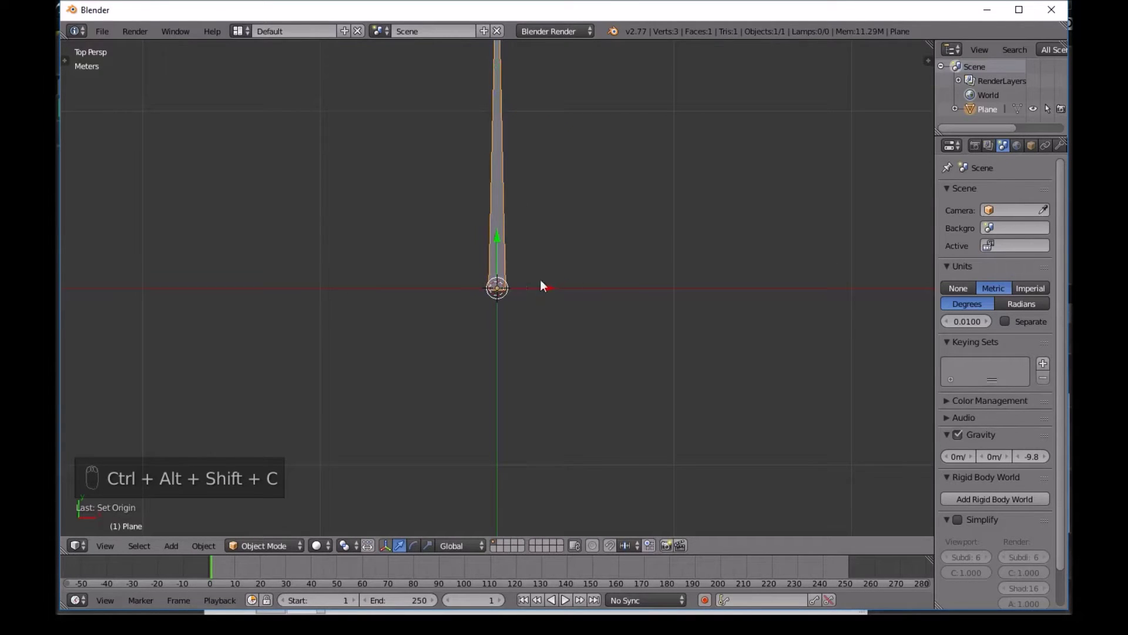
{"action": "middle_click", "coordinate": [189, 274]}
Add a thin stem strip with its base on the origin beside the blade, naming them grass and stem
{"action": "key", "text": "shift+a"}
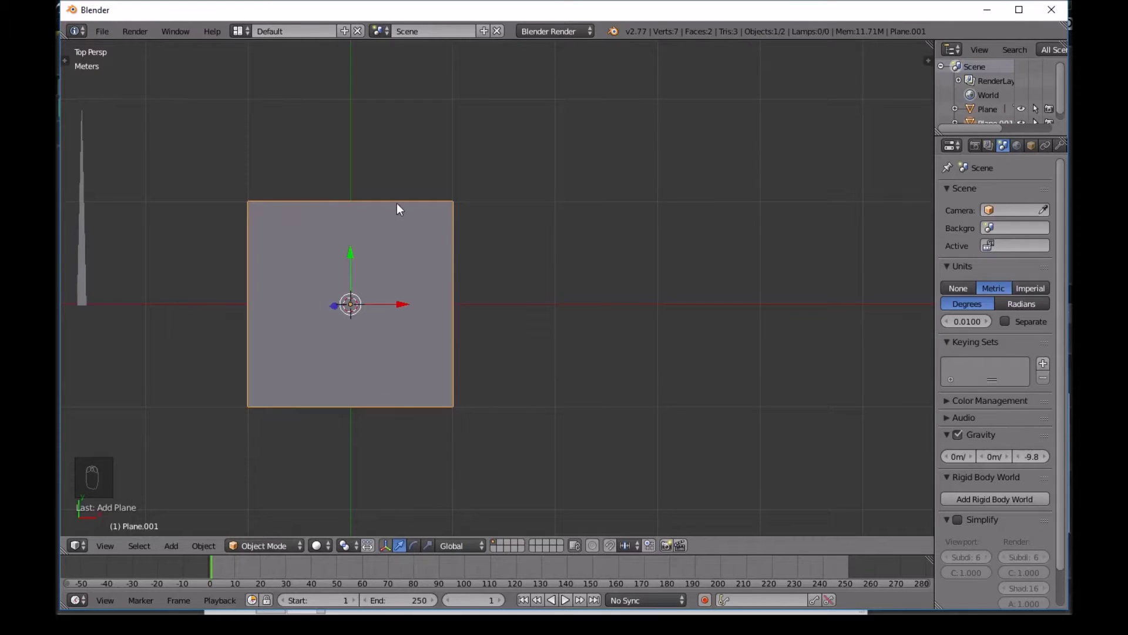
{"action": "key", "text": "s"}
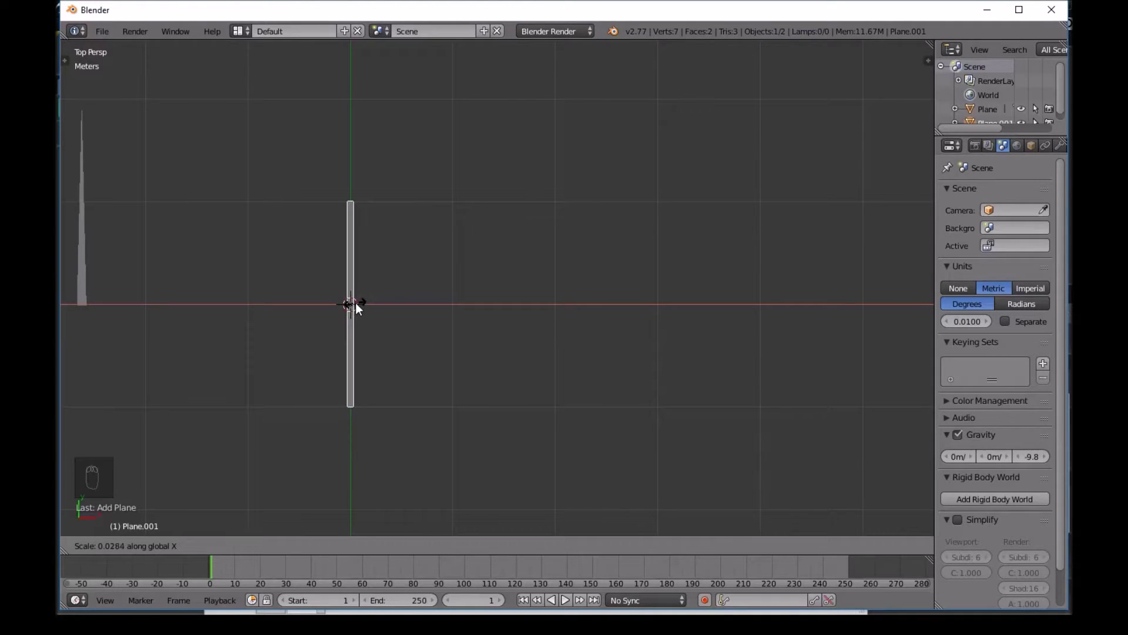
{"action": "left_click_drag", "start_coordinate": [354, 269], "coordinate": [351, 166]}
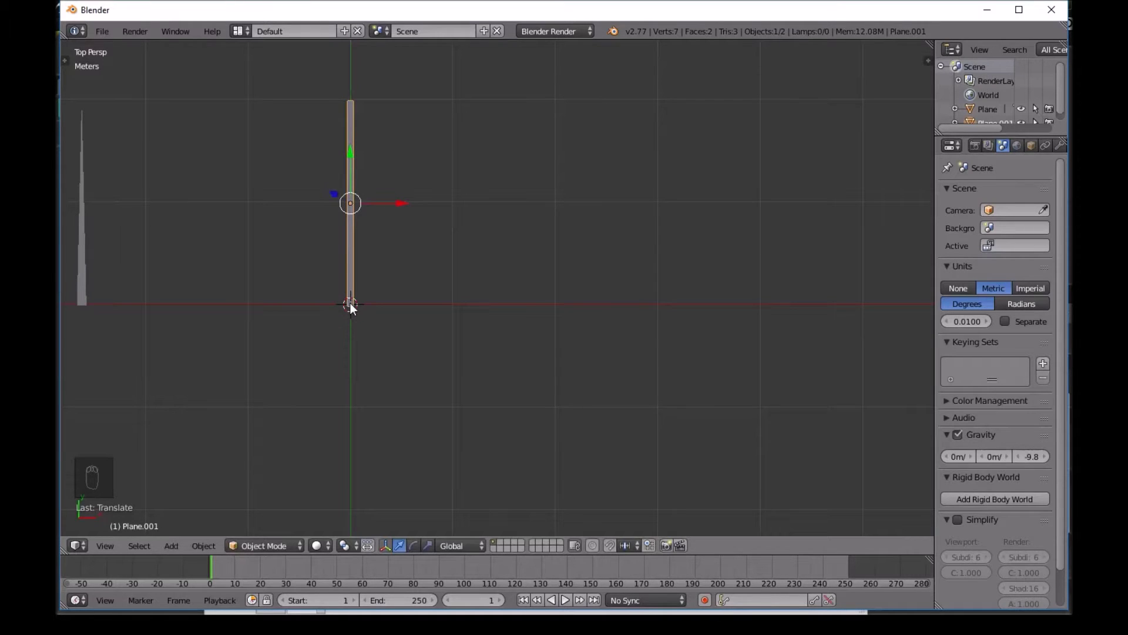
{"action": "key", "text": "ctrl+shift+alt+c"}
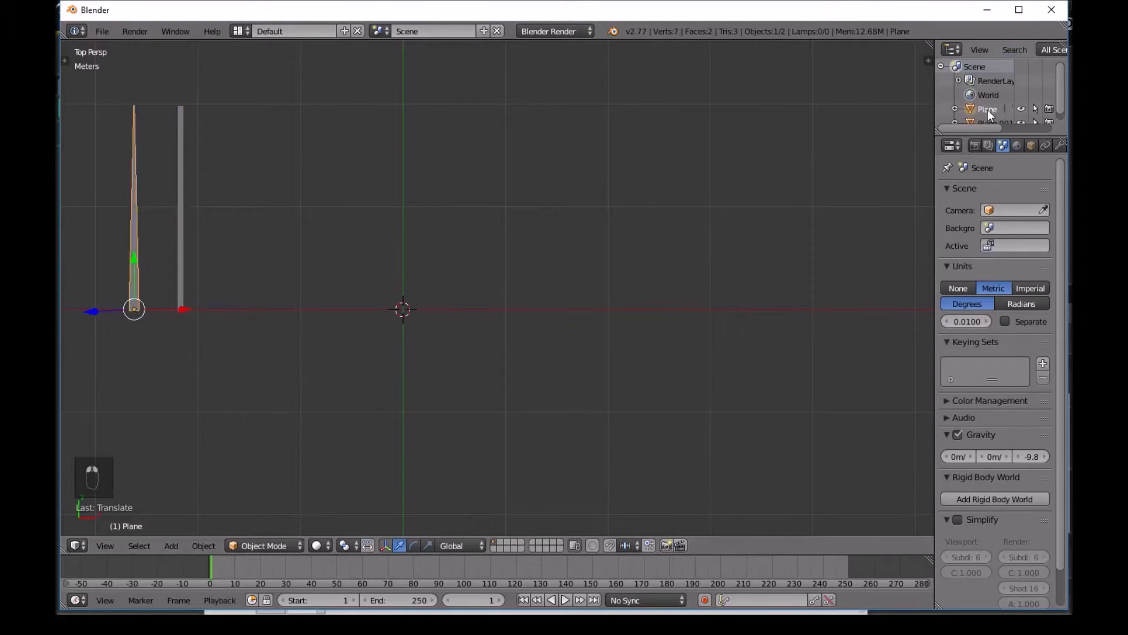
{"action": "key", "text": "s"}
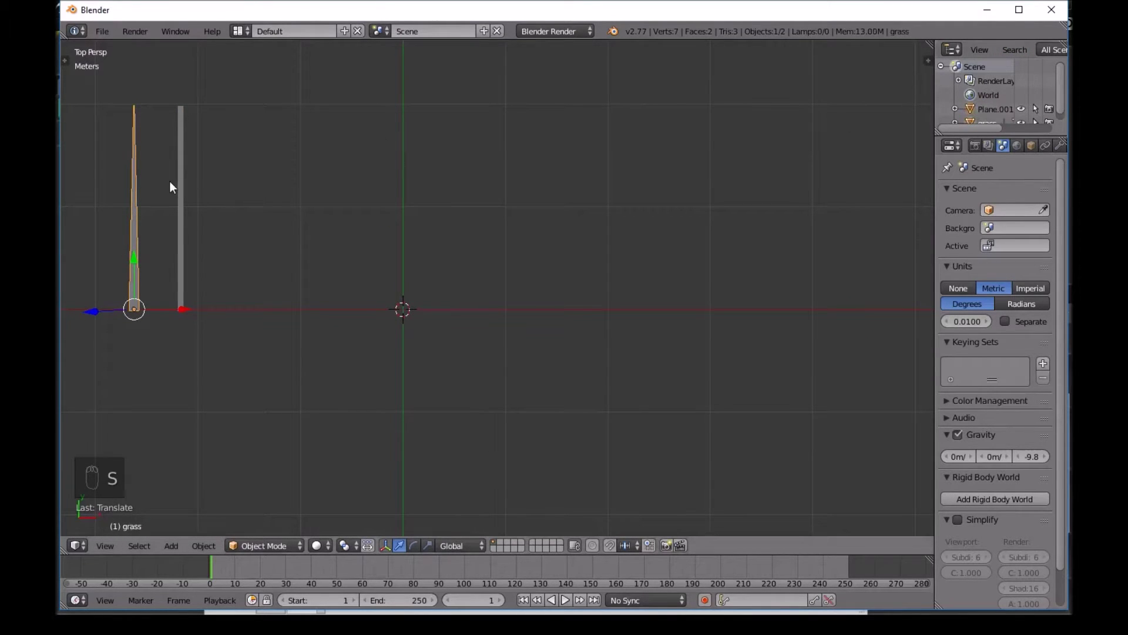
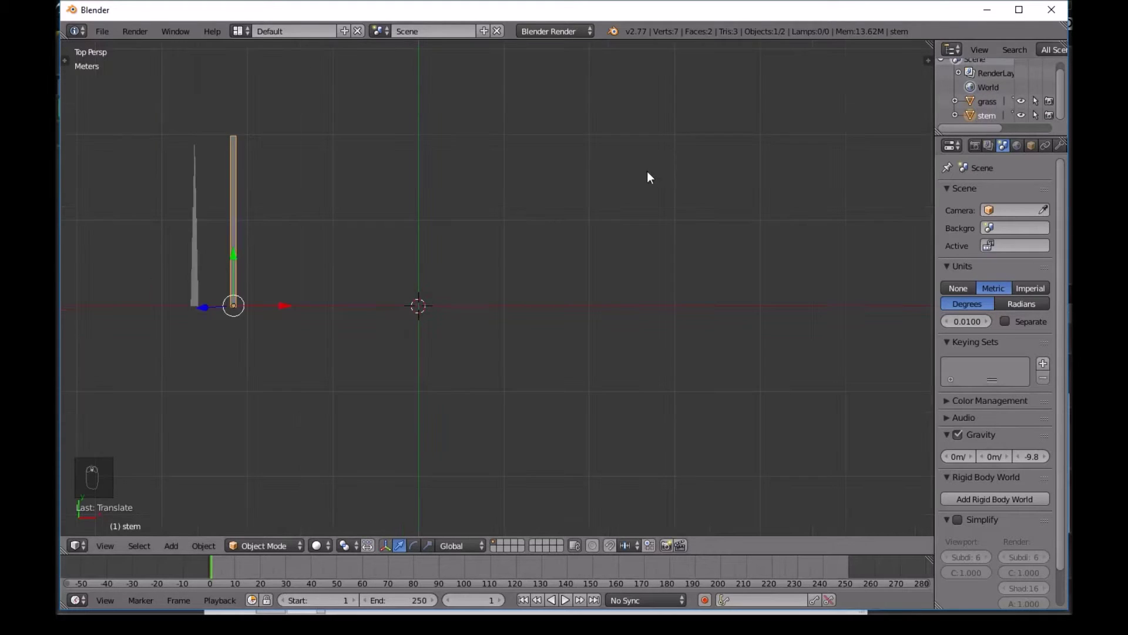
Add a square plane and subdivide it into a three-by-three grid of nine faces
{"action": "key", "text": "a"}
{"action": "key", "text": "shift+a"}
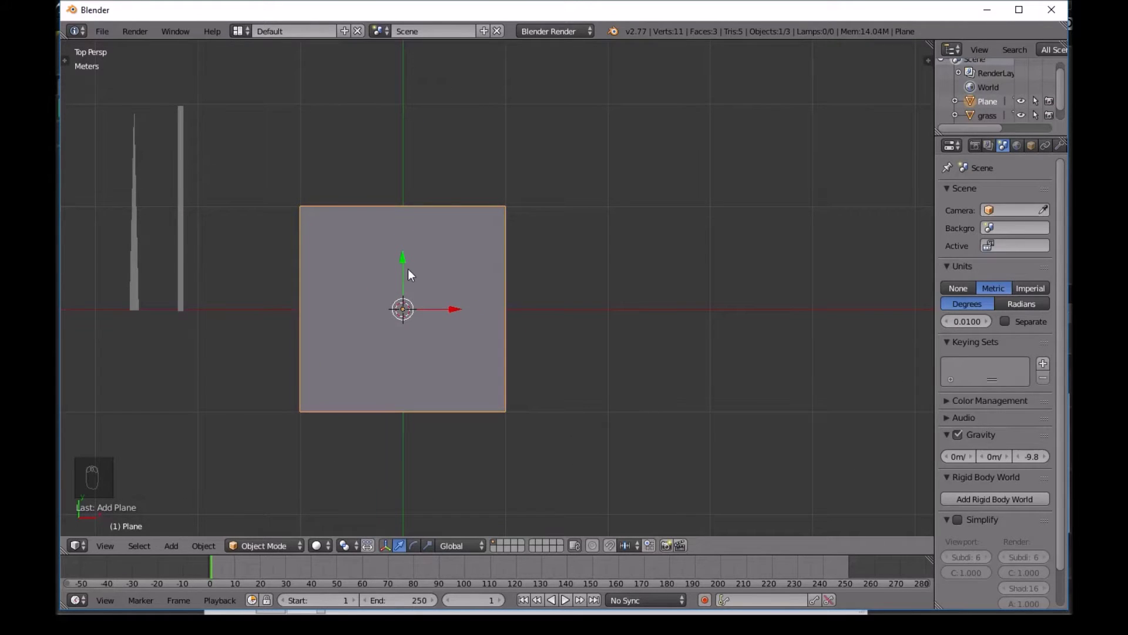
{"action": "key", "text": "t"}
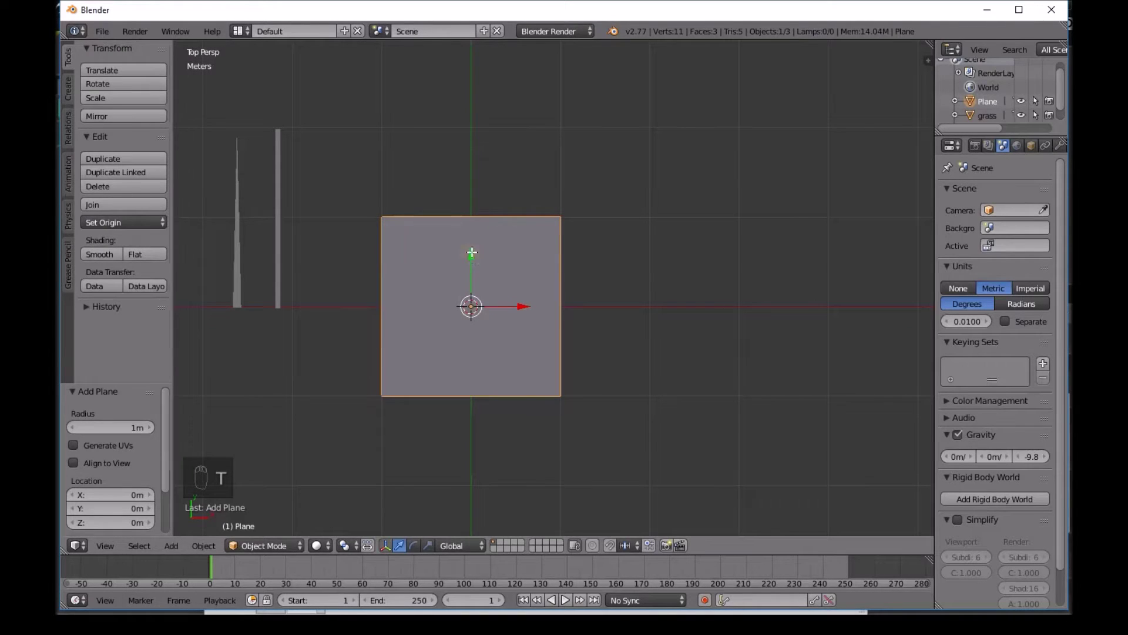
{"action": "key", "text": "Tab"}
{"action": "key", "text": "w"}
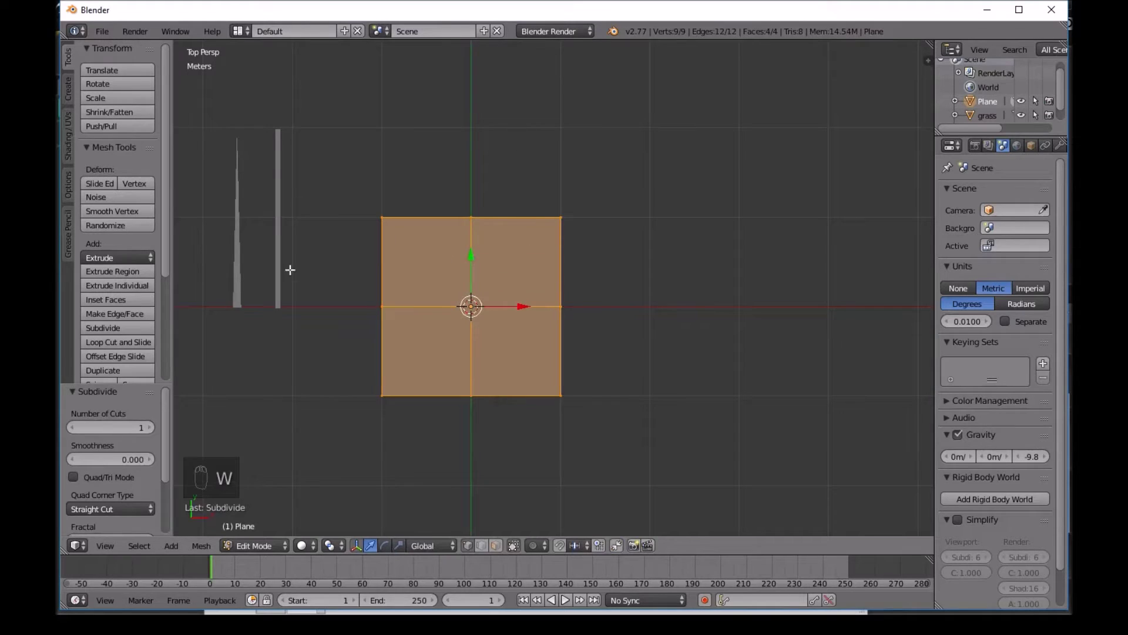
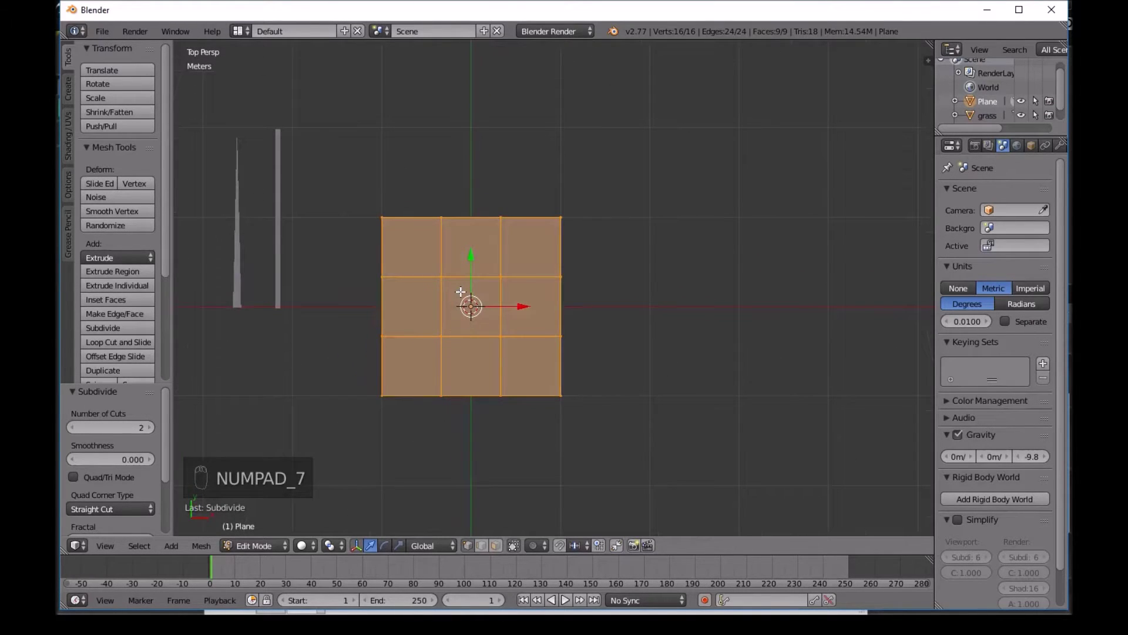
{"action": "key", "text": "a"}
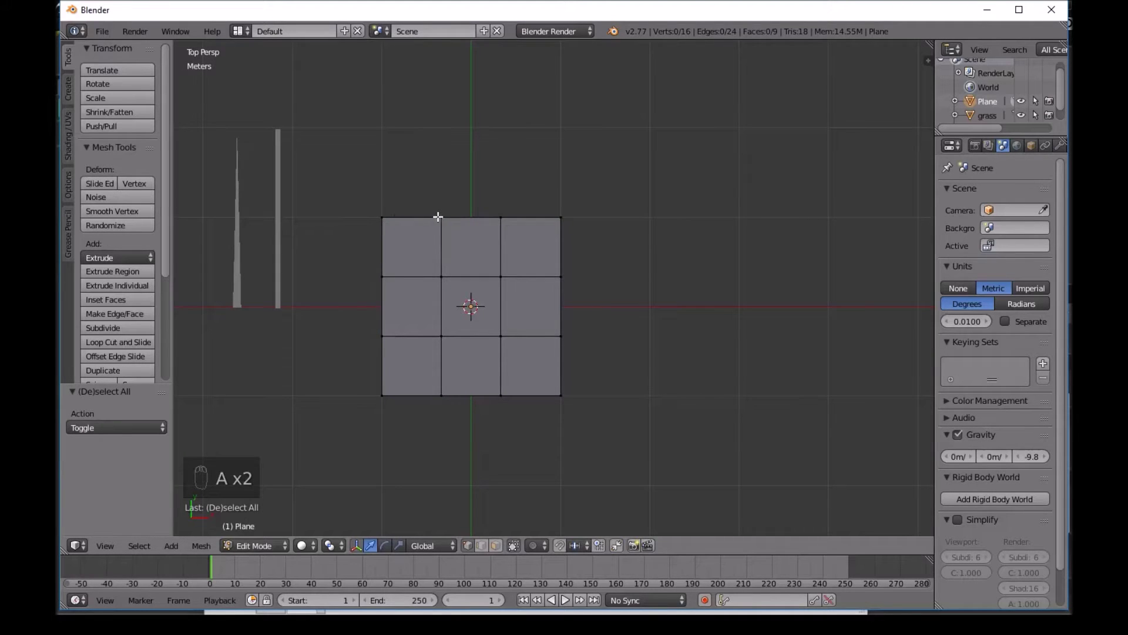
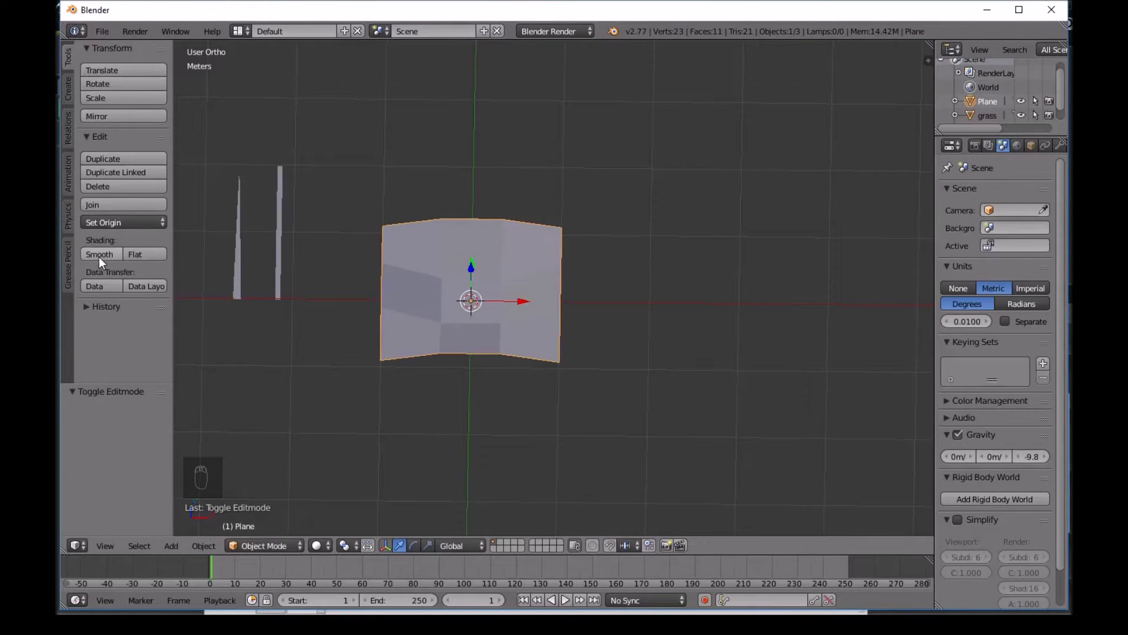
Curve the subdivided plane into a smooth-shaded sheet and scale it down to a small square
{"action": "middle_click", "coordinate": [466, 213]}
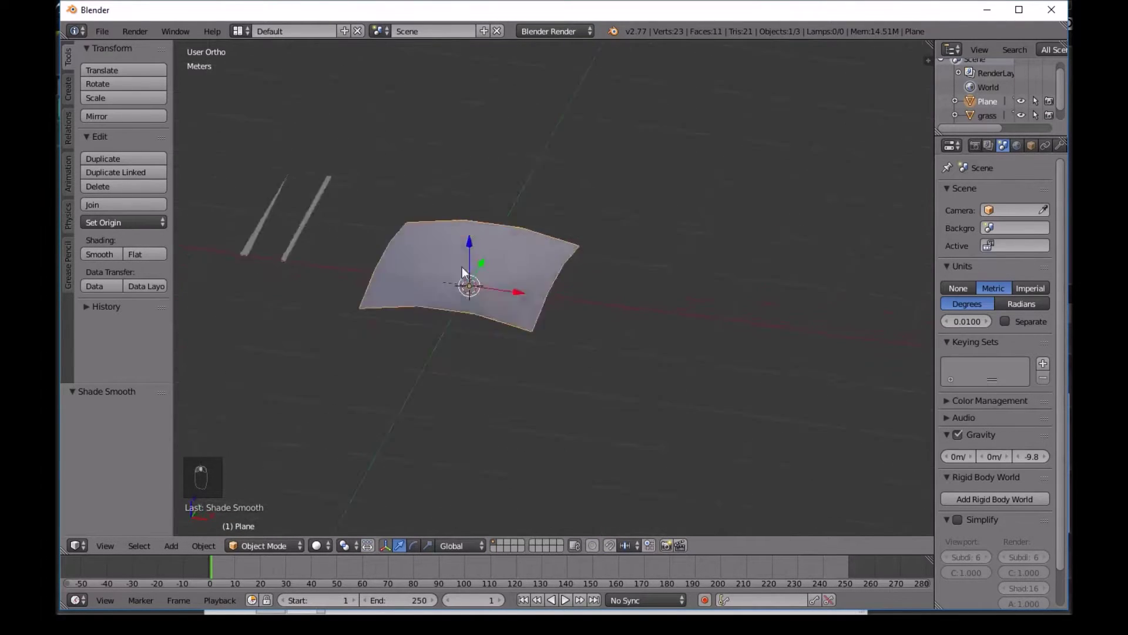
{"action": "key", "text": "s"}
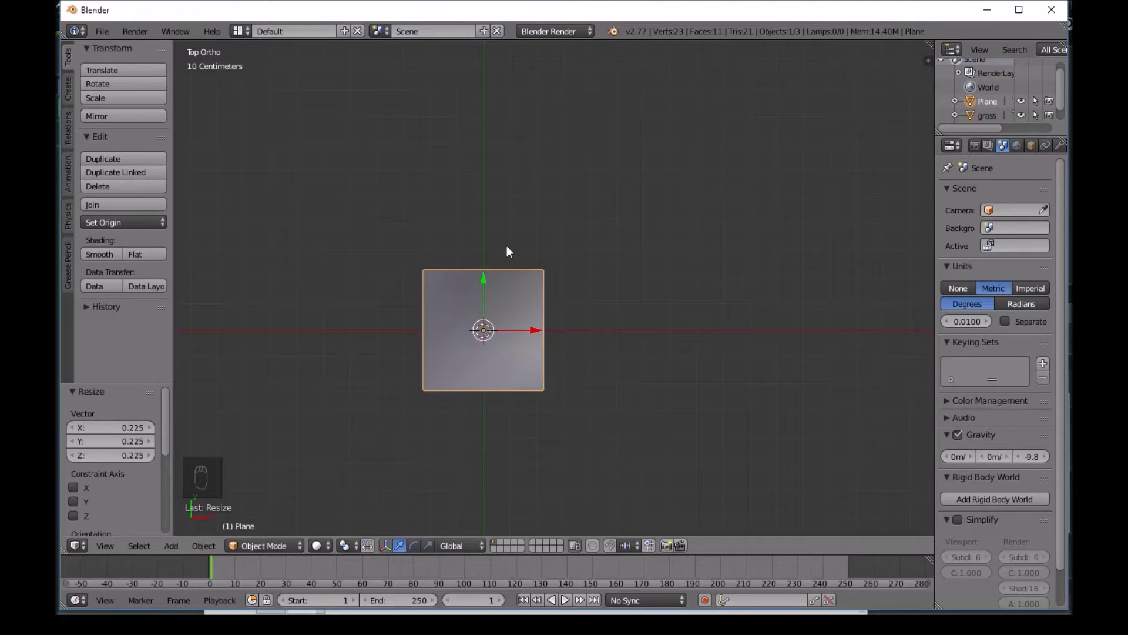
Unwrap the whole curved sheet and map White flower.png onto its UVs
{"action": "key", "text": "Tab"}
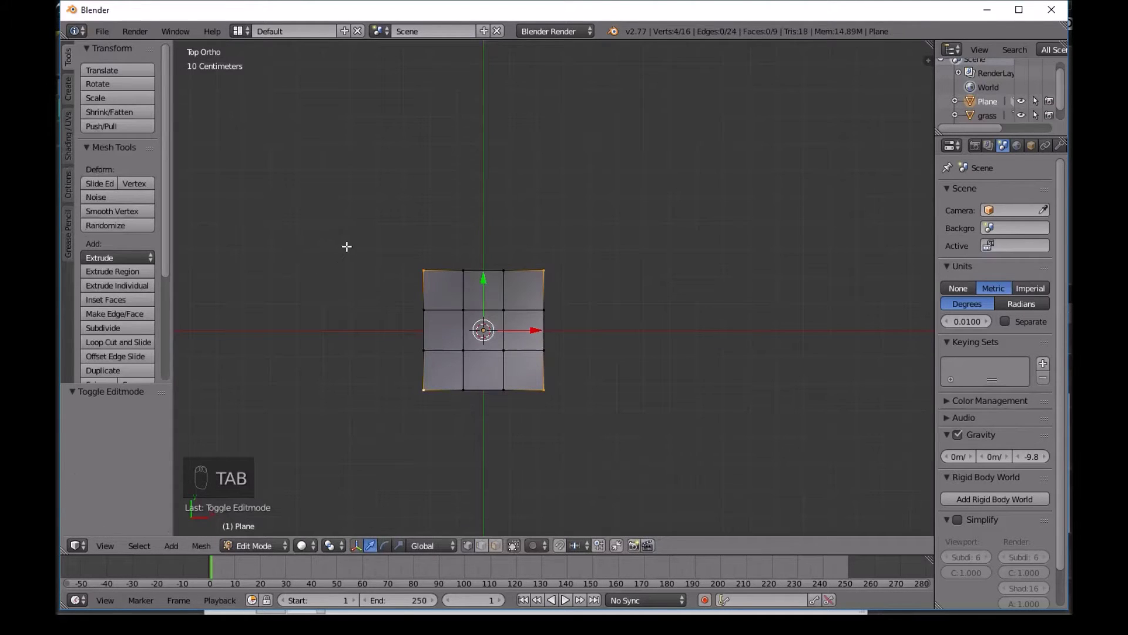
{"action": "key", "text": "a"}
{"action": "key", "text": "a"}
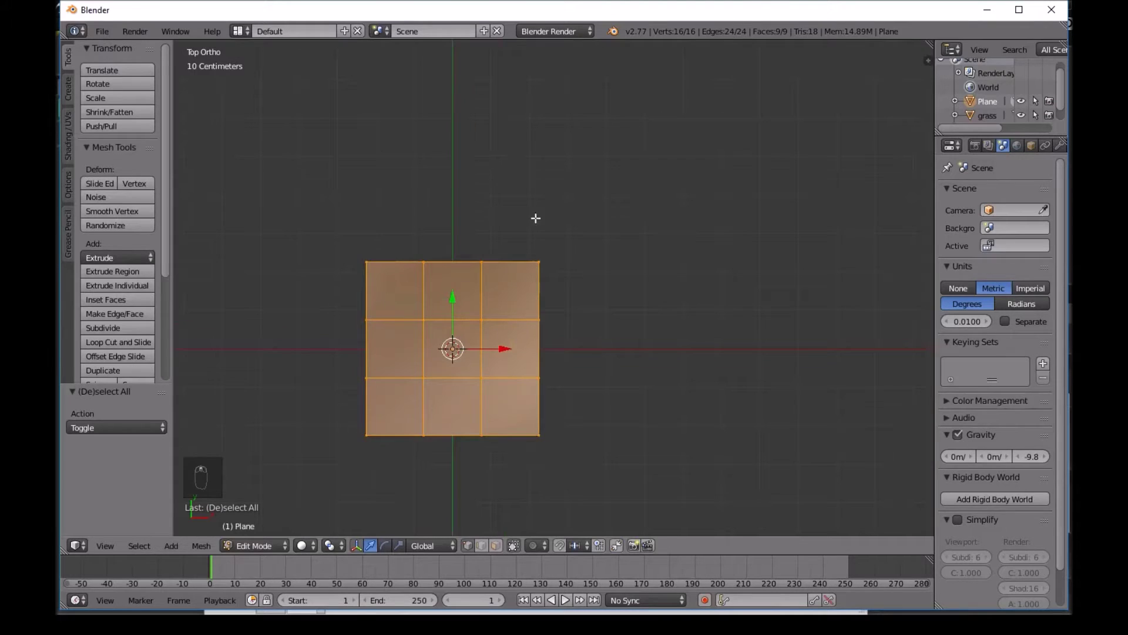
{"action": "key", "text": "t"}
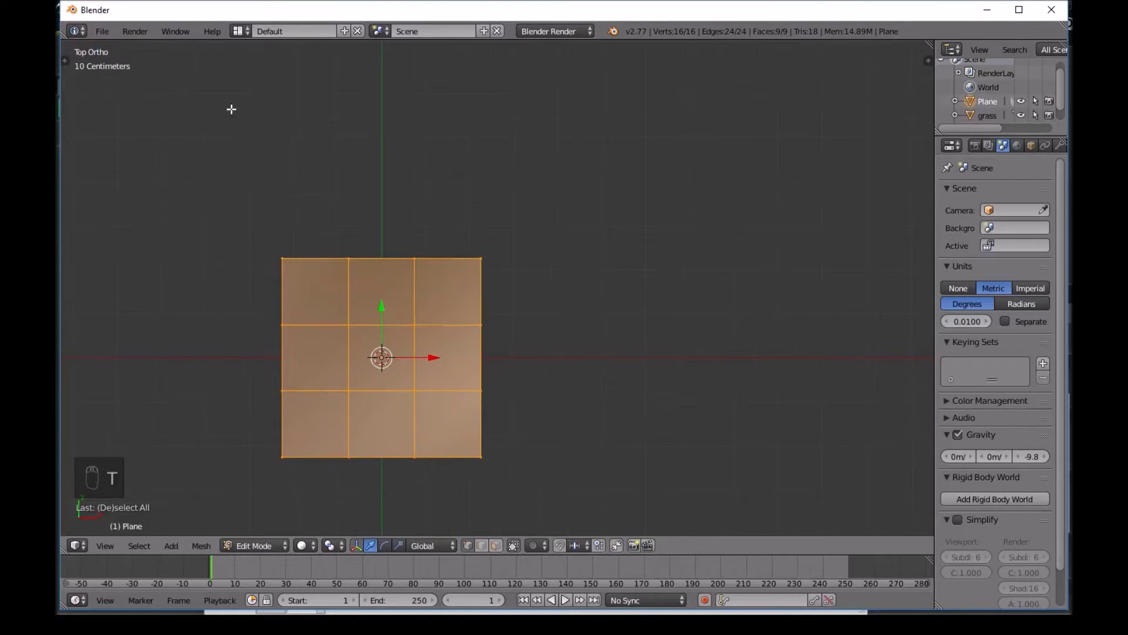
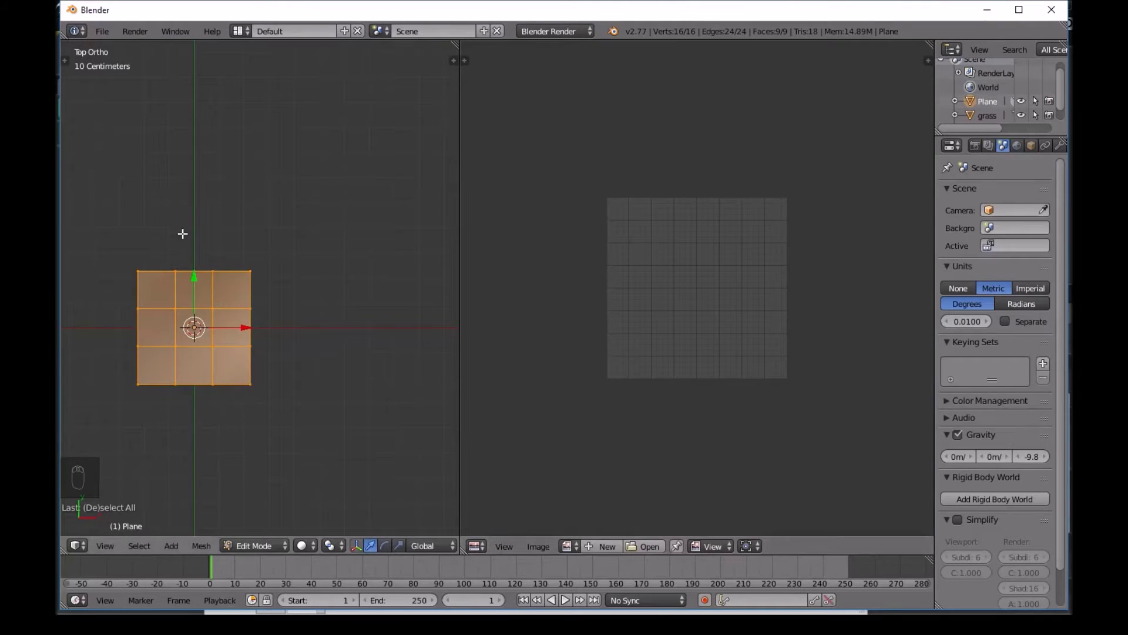
{"action": "key", "text": "u"}
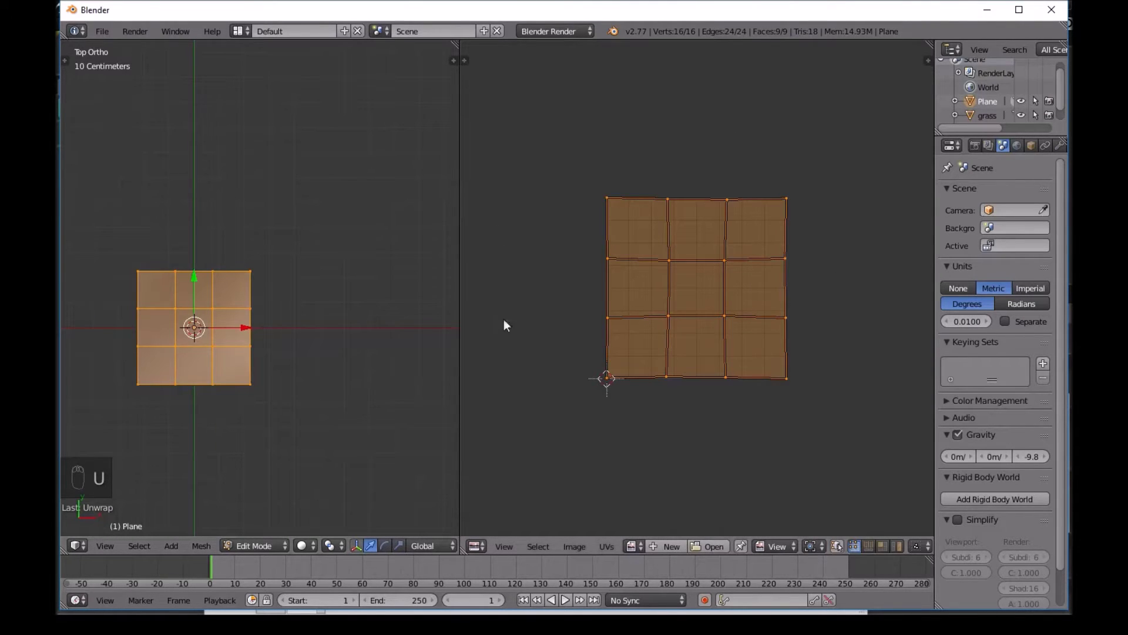
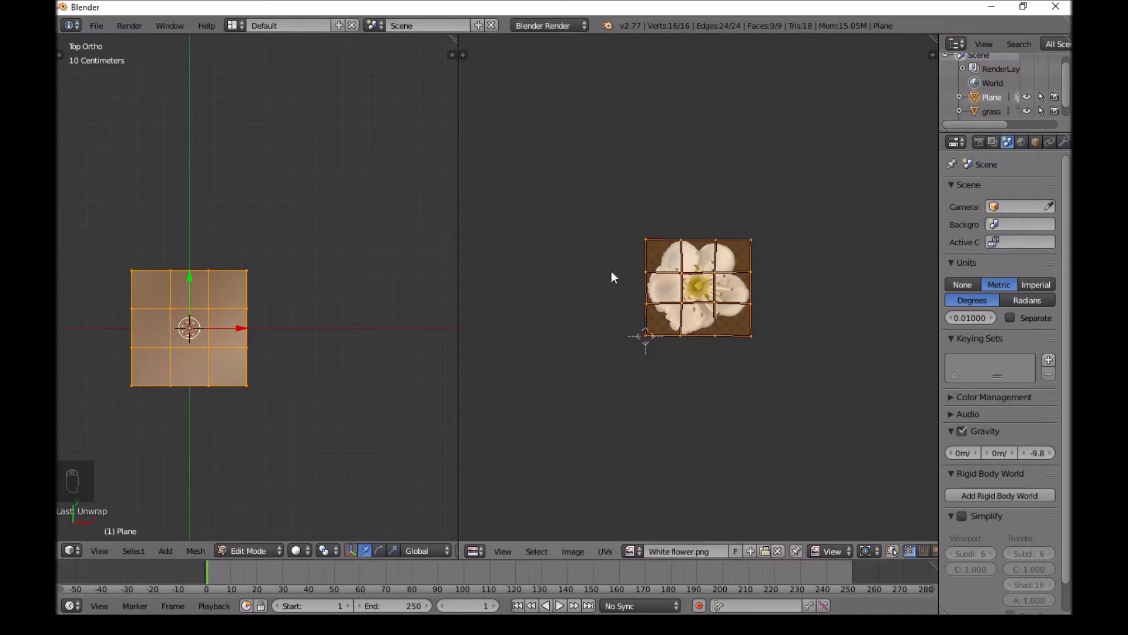
{"action": "key", "text": "Tab"}
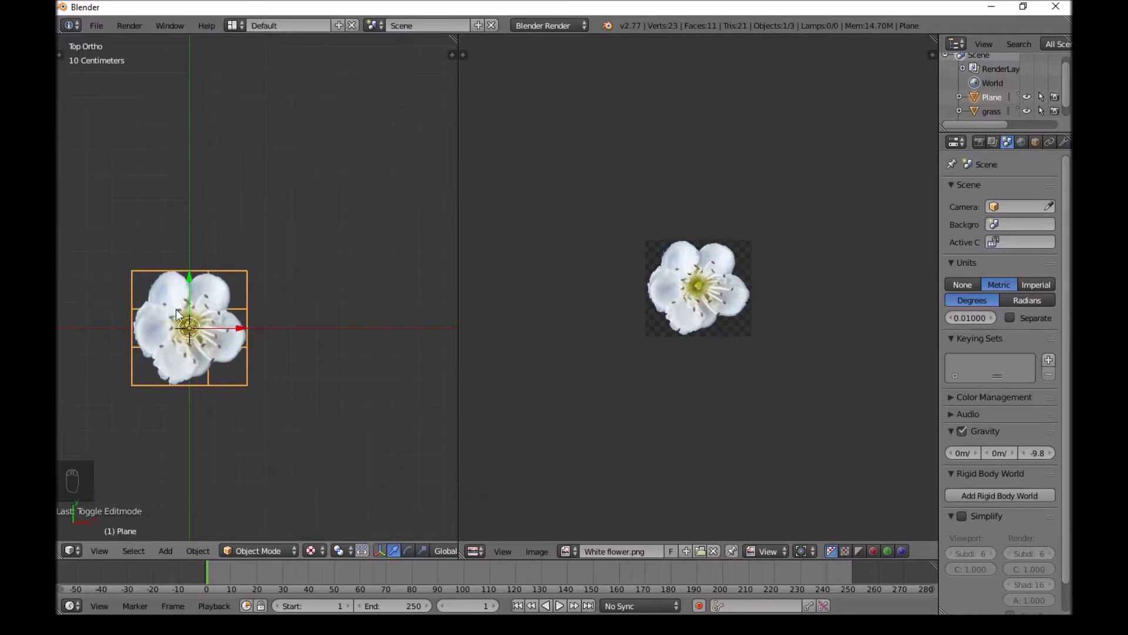
Join the UV/Image Editor area back into a single top-view 3D viewport
{"action": "key", "text": "a"}
{"action": "left_click", "coordinate": [200, 335]}
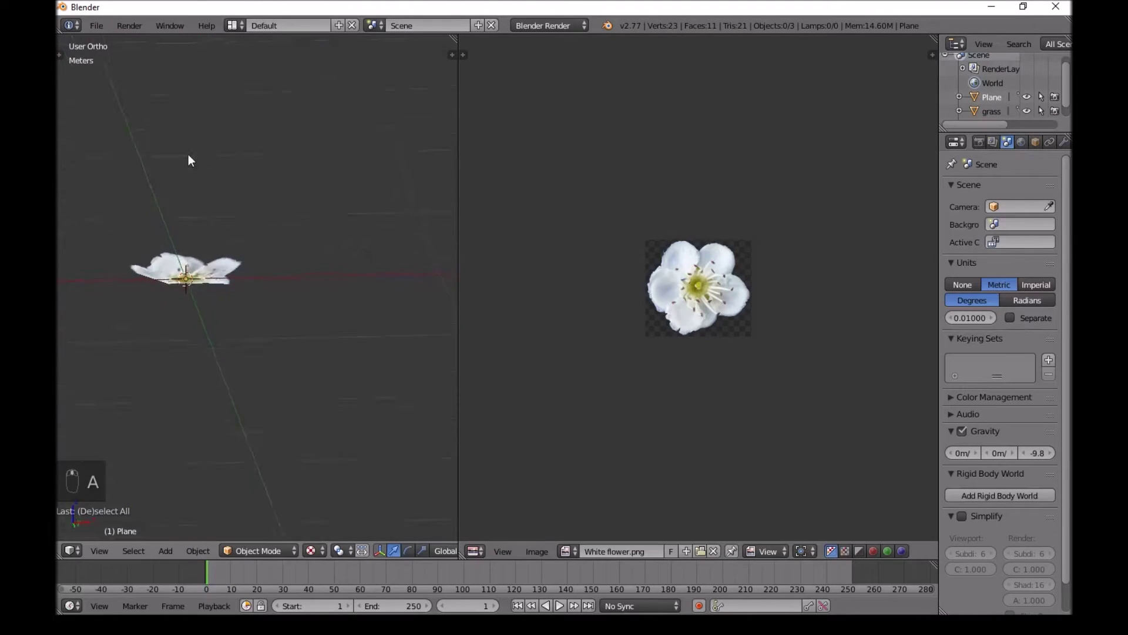
{"action": "key", "text": "KP_7"}
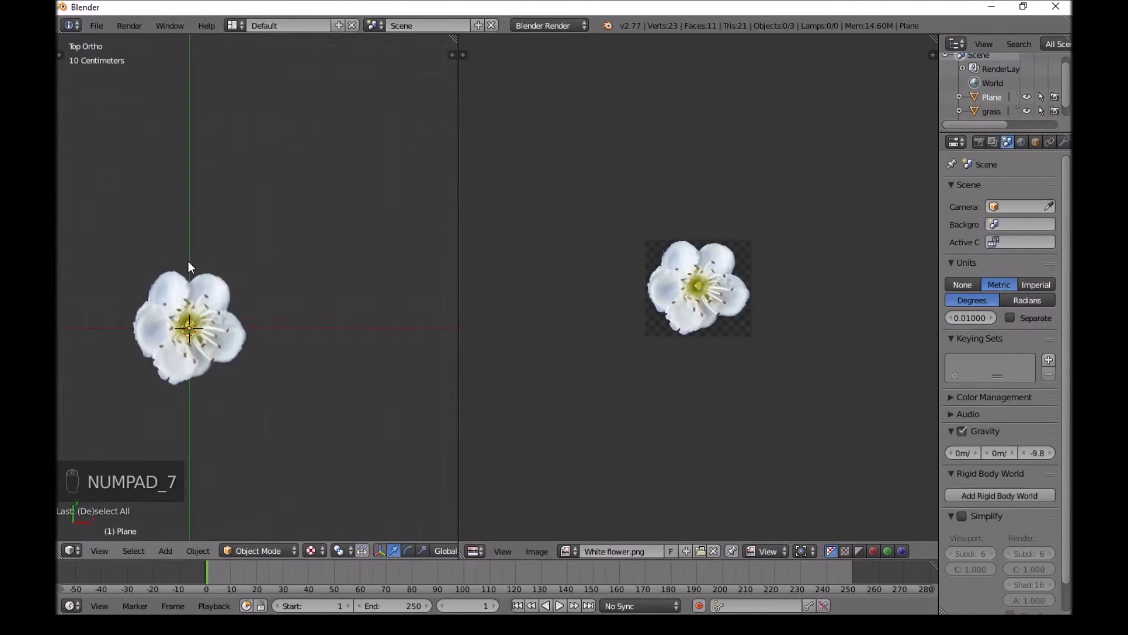
{"action": "key", "text": "KP_7"}
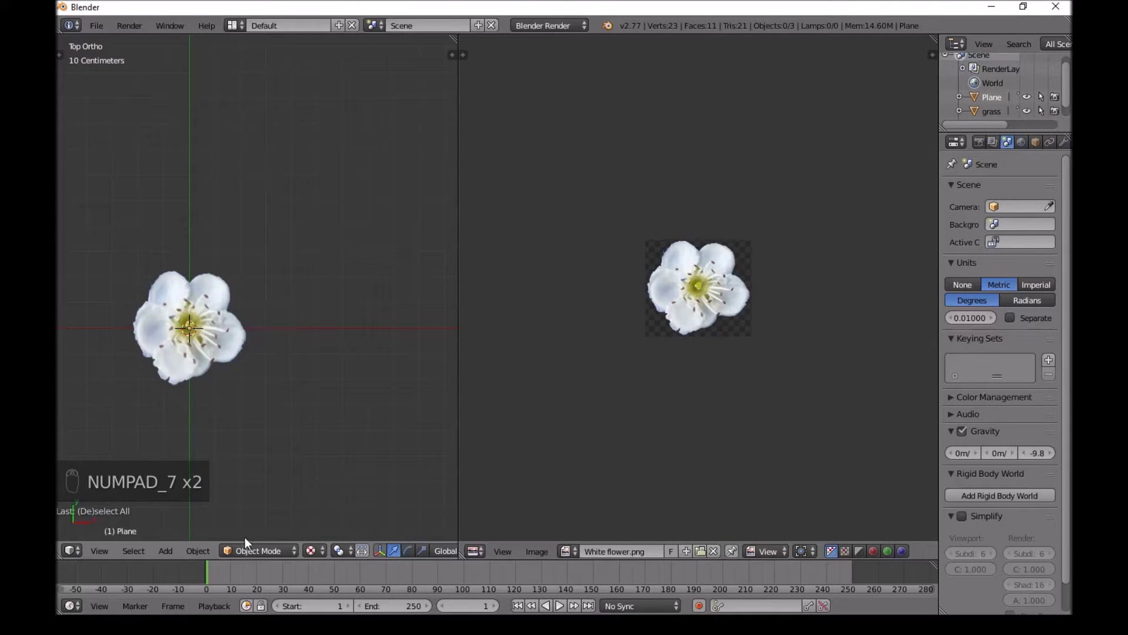
{"action": "left_click_drag", "start_coordinate": [327, 548], "coordinate": [397, 95]}
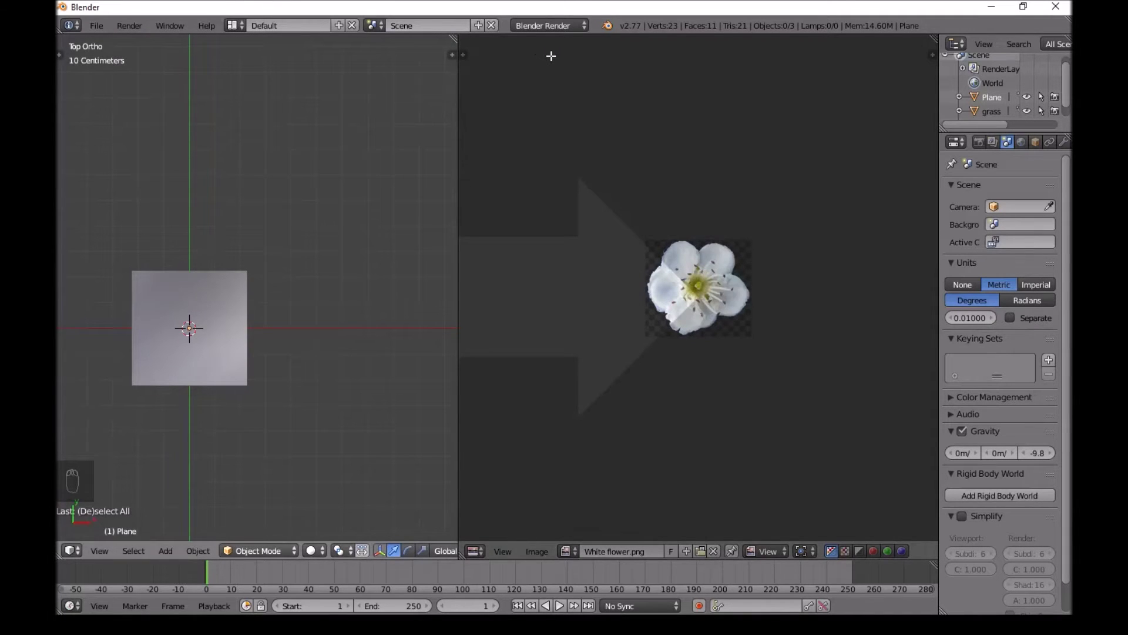
Move the flower plane away from the origin to sit beside the grass stems
{"action": "left_click_drag", "start_coordinate": [455, 182], "coordinate": [493, 305]}
{"action": "right_click", "coordinate": [542, 299]}
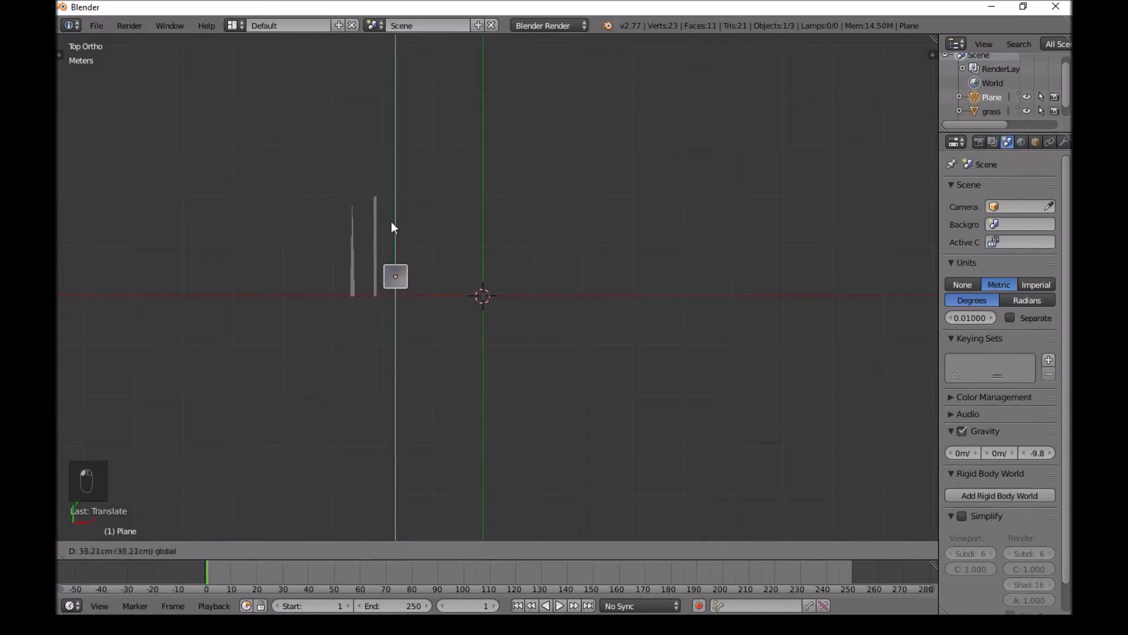
{"action": "left_click_drag", "start_coordinate": [396, 221], "coordinate": [394, 238]}
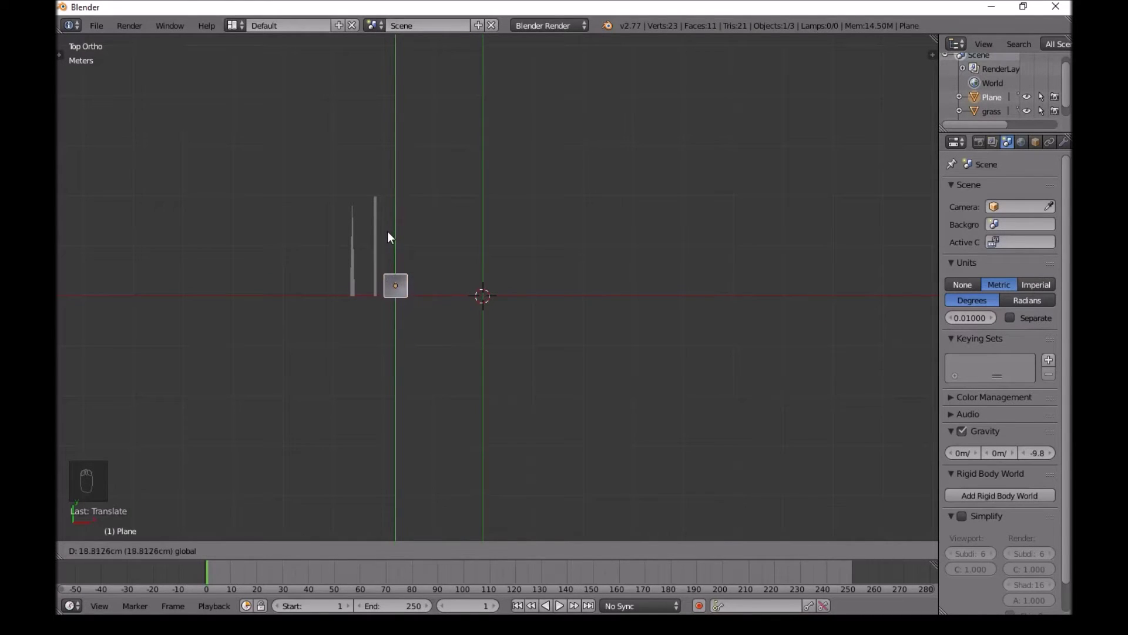
{"action": "left_click_drag", "start_coordinate": [274, 254], "coordinate": [273, 172]}
{"action": "left_click_drag", "start_coordinate": [390, 278], "coordinate": [451, 186]}
Add a small plane at the origin, rename the flower plane to flower, and give the new plane a particle system
{"action": "key", "text": "KP_7"}
{"action": "key", "text": "shift+a"}
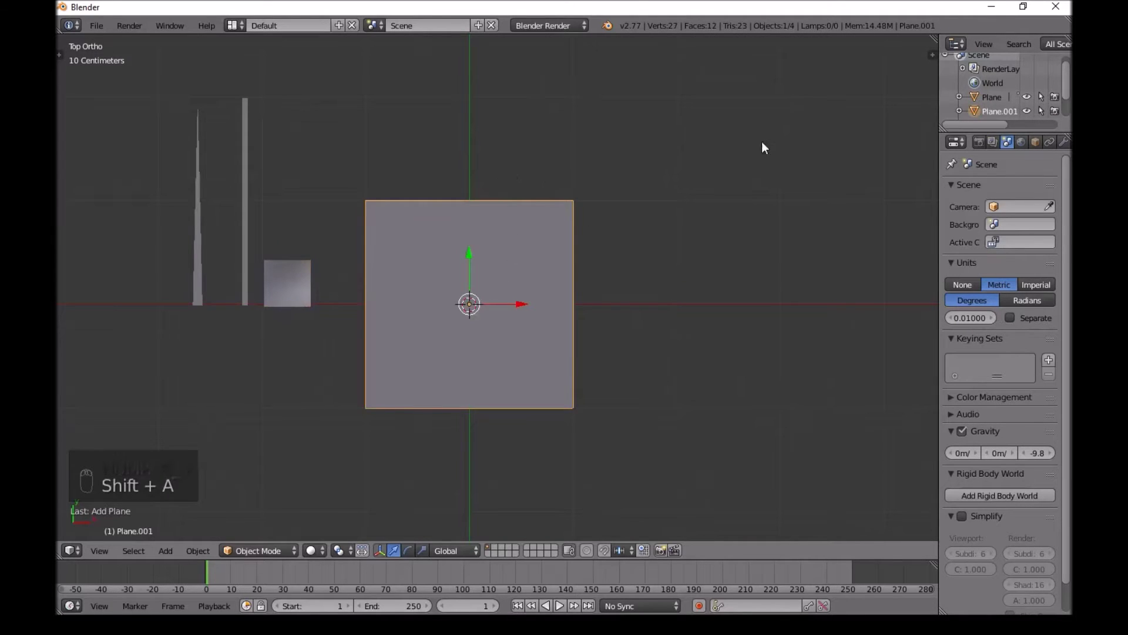
{"action": "key", "text": "s"}
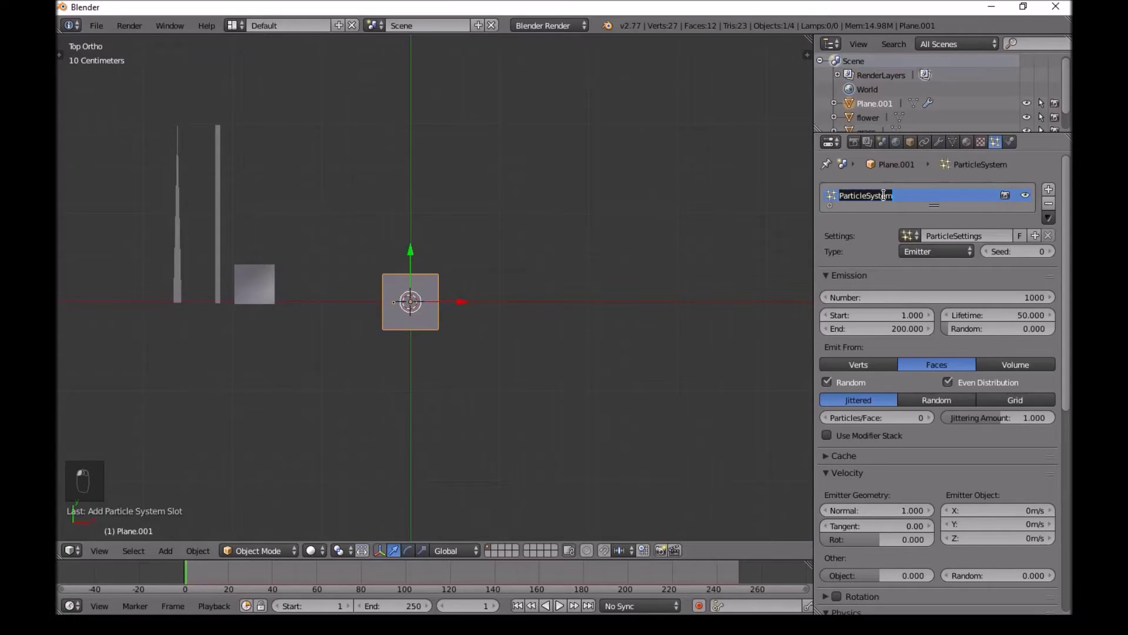
Set up hair system Grass with 50 particles rendered as the grass object at size 0.05, inspecting it from several views
{"action": "key", "text": "s"}
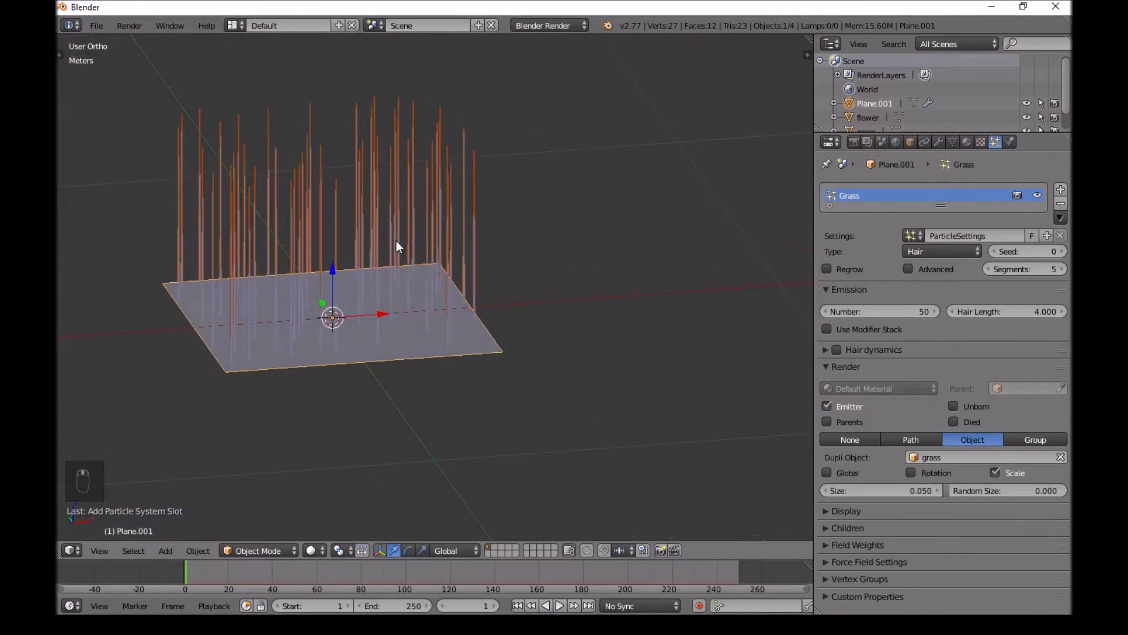
{"action": "key", "text": "KP_1"}
{"action": "key", "text": "KP_3"}
{"action": "key", "text": "KP_5"}
{"action": "key", "text": "KP_5"}
{"action": "key", "text": "KP_7"}
{"action": "key", "text": "KP_1"}
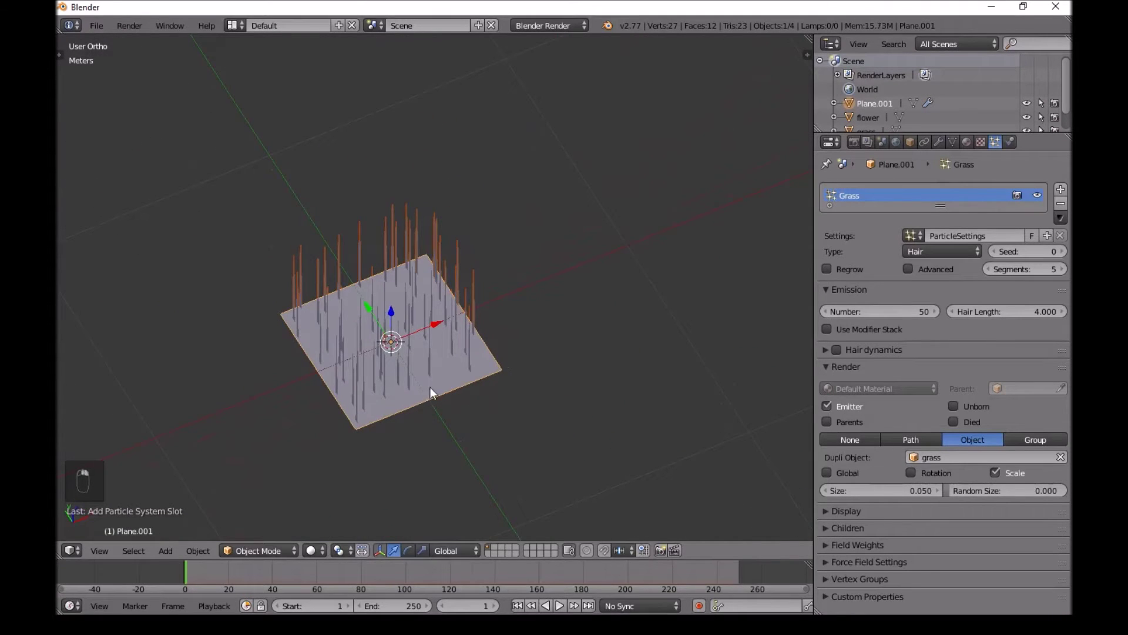
{"action": "key", "text": "s"}
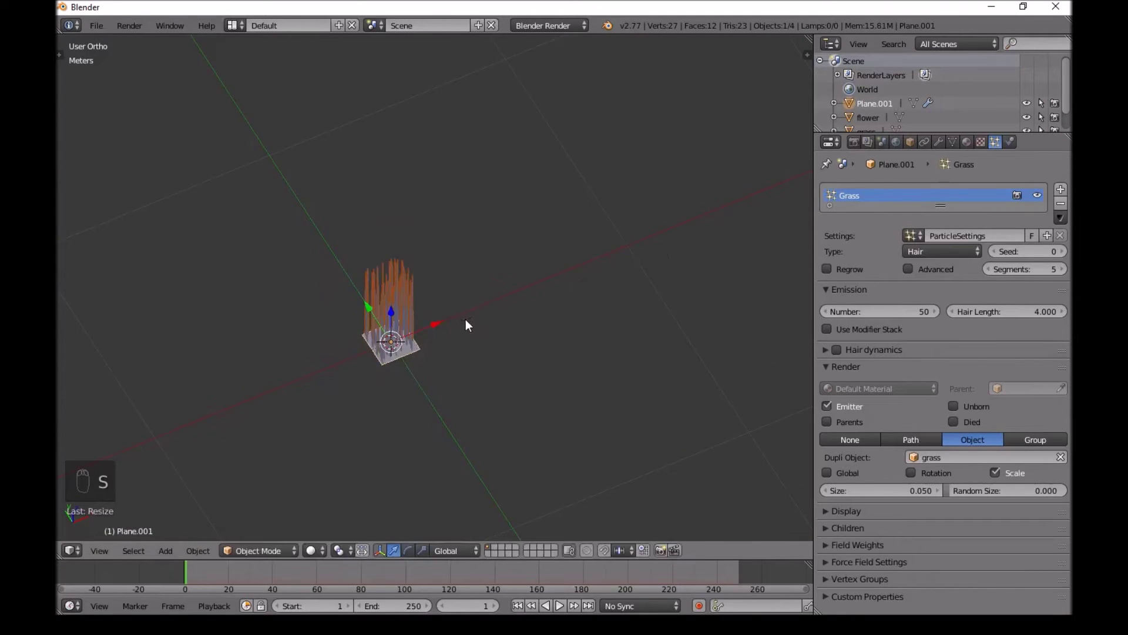
{"action": "key", "text": "s"}
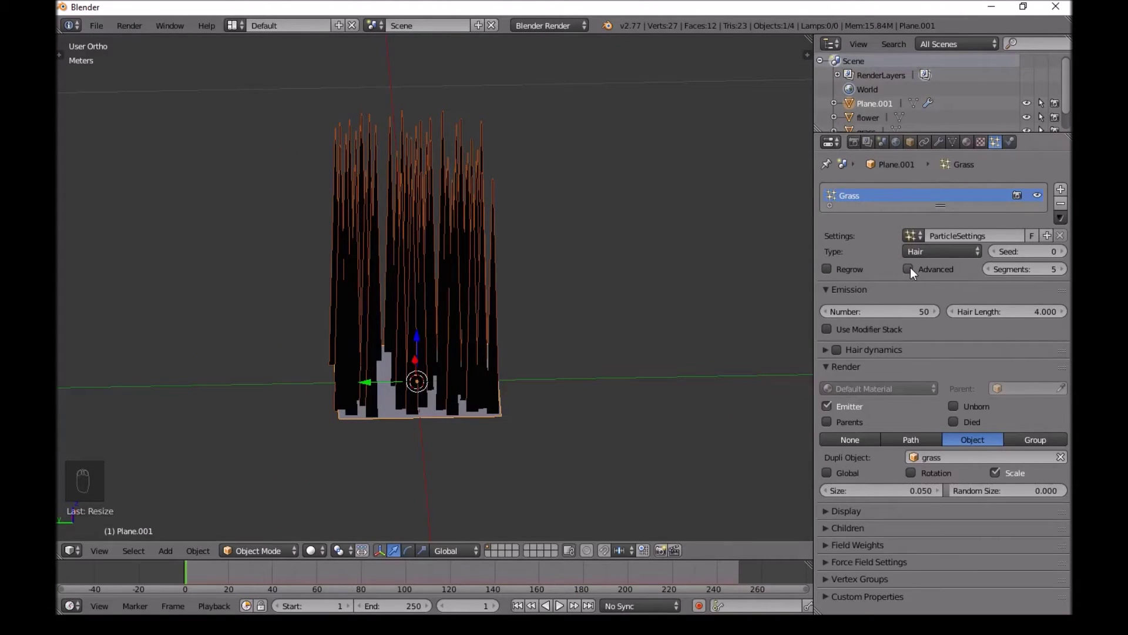
Set Velocity Object 0.039, Random 0.2 and Physics Random Size 0.255 so the blades splay unevenly
{"action": "left_click_drag", "start_coordinate": [916, 272], "coordinate": [891, 292]}
{"action": "left_click_drag", "start_coordinate": [891, 292], "coordinate": [622, 223]}
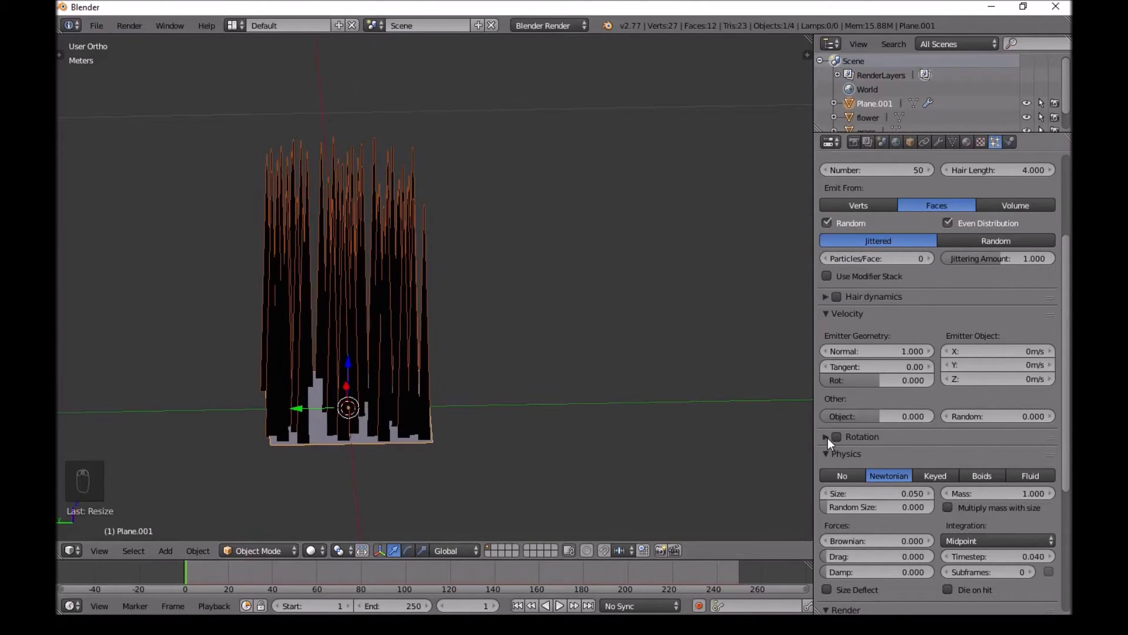
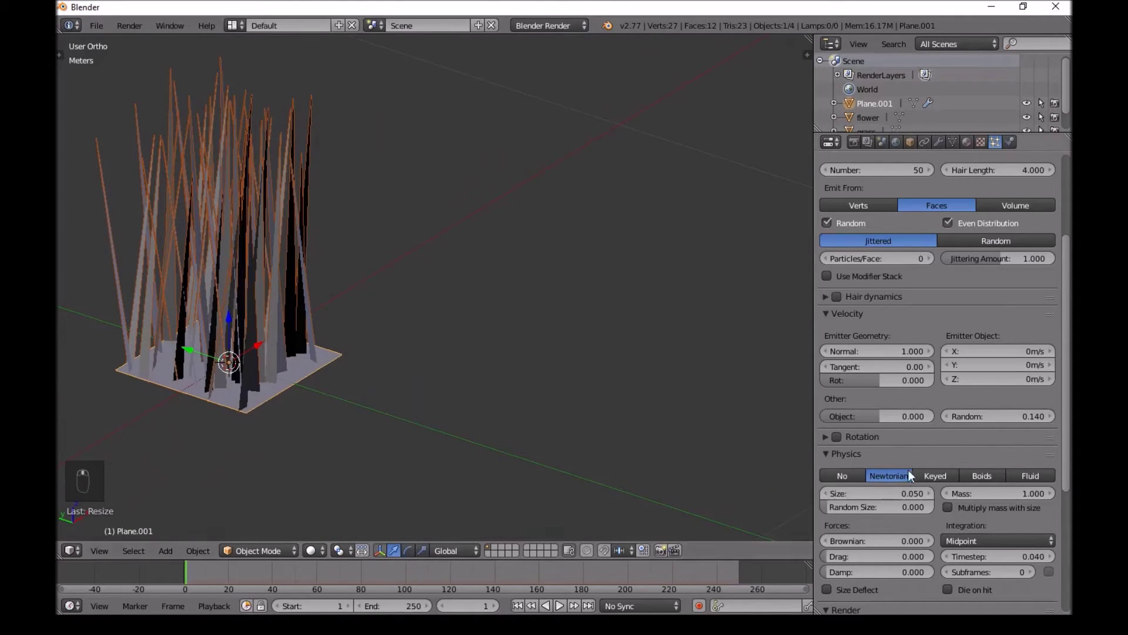
{"action": "left_click_drag", "start_coordinate": [877, 424], "coordinate": [880, 374]}
{"action": "left_click_drag", "start_coordinate": [880, 374], "coordinate": [221, 233]}
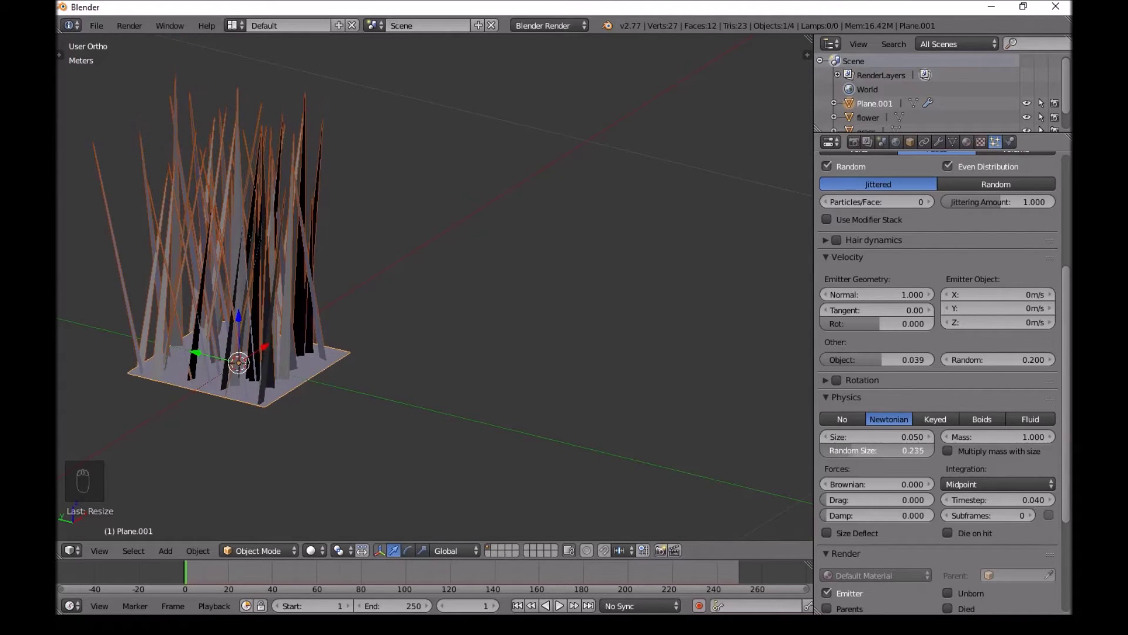
{"action": "middle_click", "coordinate": [410, 340]}
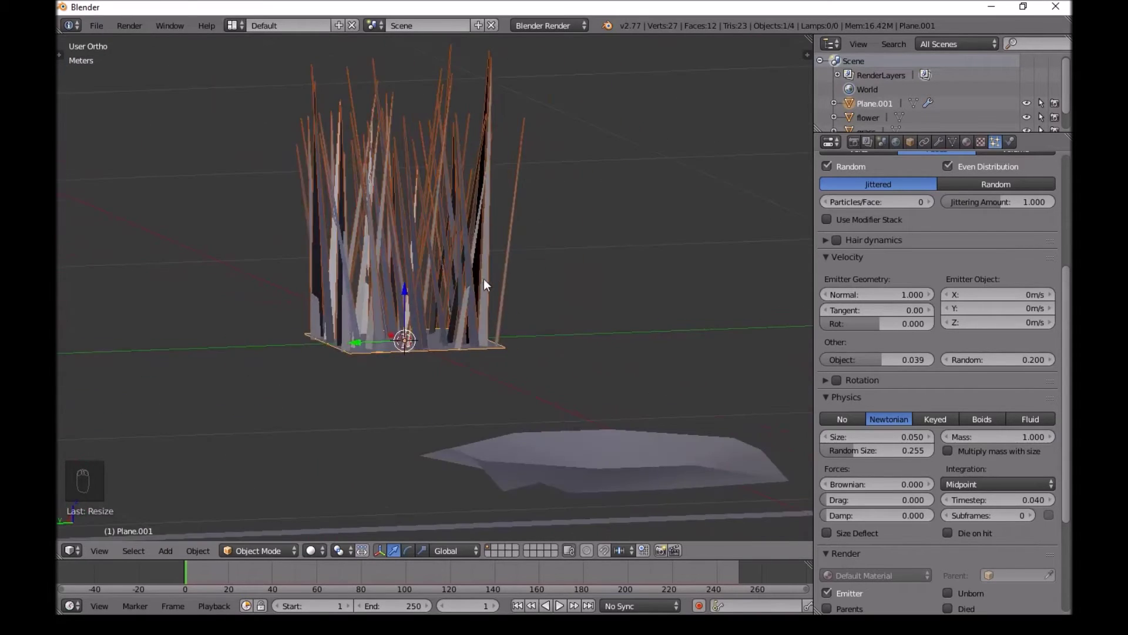
{"action": "middle_click", "coordinate": [487, 285]}
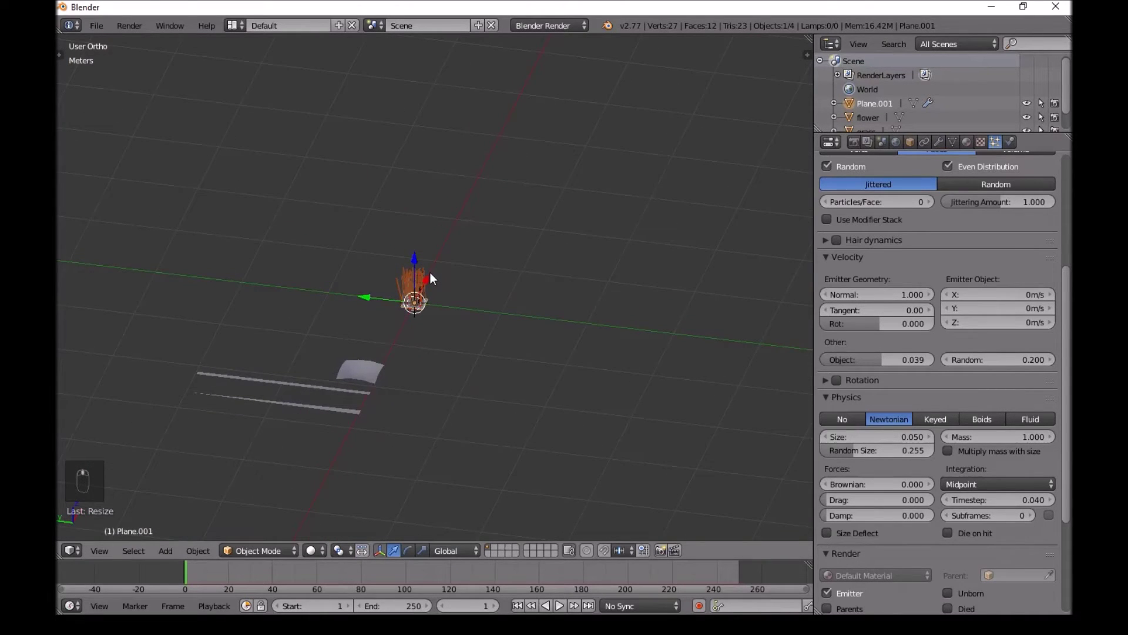
From top view, briefly edit the grass blade's vertices and return to object mode
{"action": "key", "text": "KP_7"}
{"action": "left_click_drag", "start_coordinate": [249, 214], "coordinate": [353, 245]}
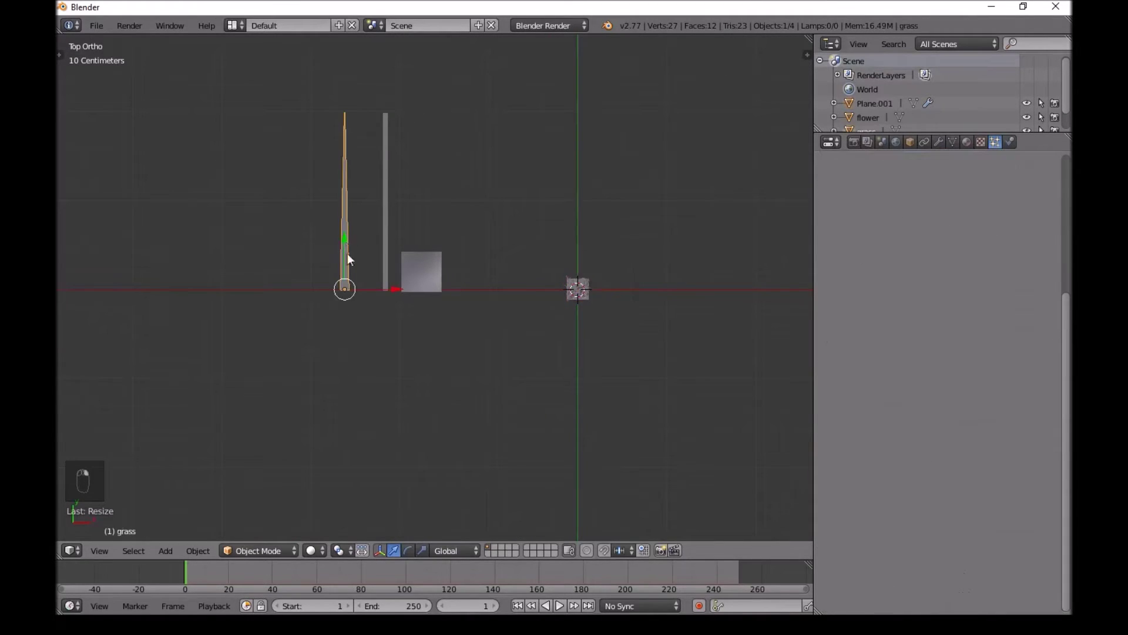
{"action": "key", "text": "Tab"}
{"action": "key", "text": "a"}
{"action": "key", "text": "c"}
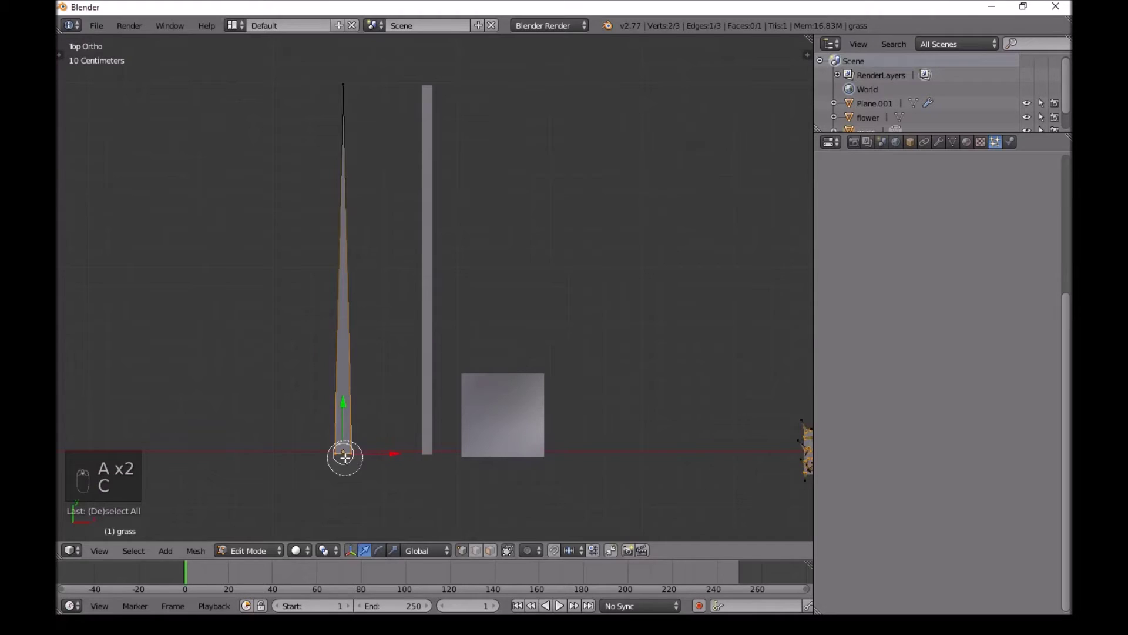
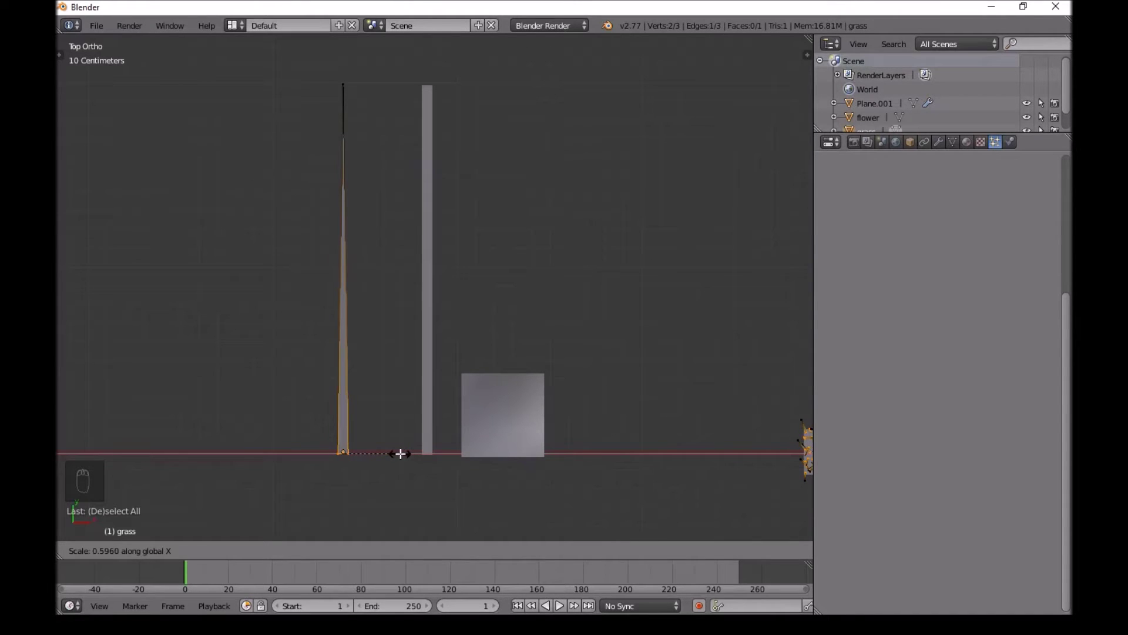
{"action": "key", "text": "Tab"}
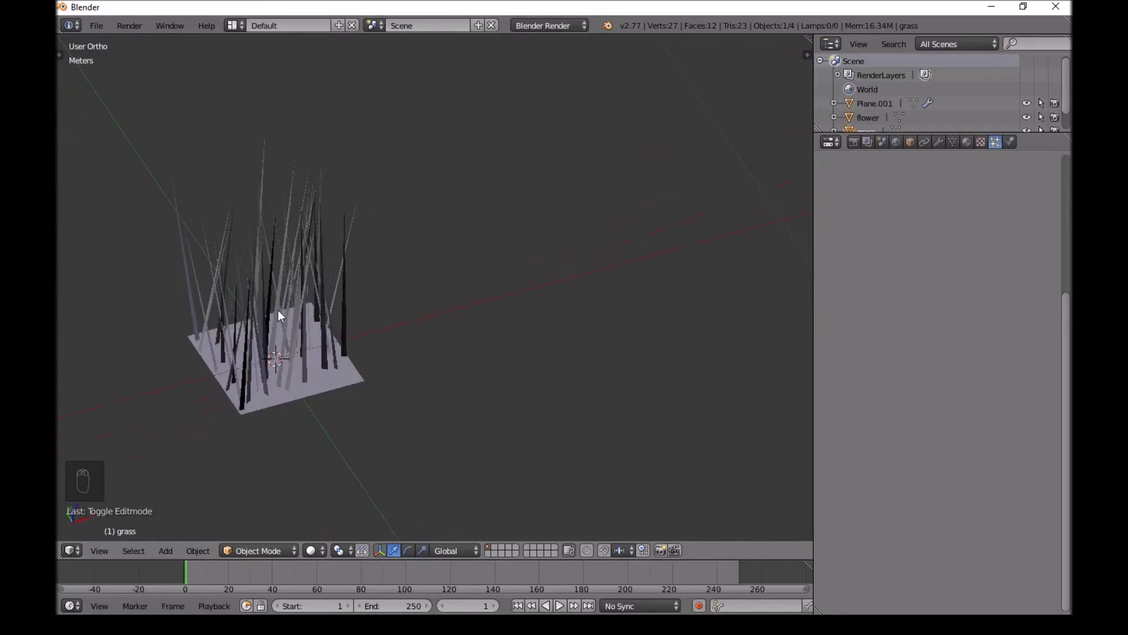
Select Plane.001 and add a new particle system slot beside Grass
{"action": "key", "text": "KP_7"}
{"action": "key", "text": "KP_1"}
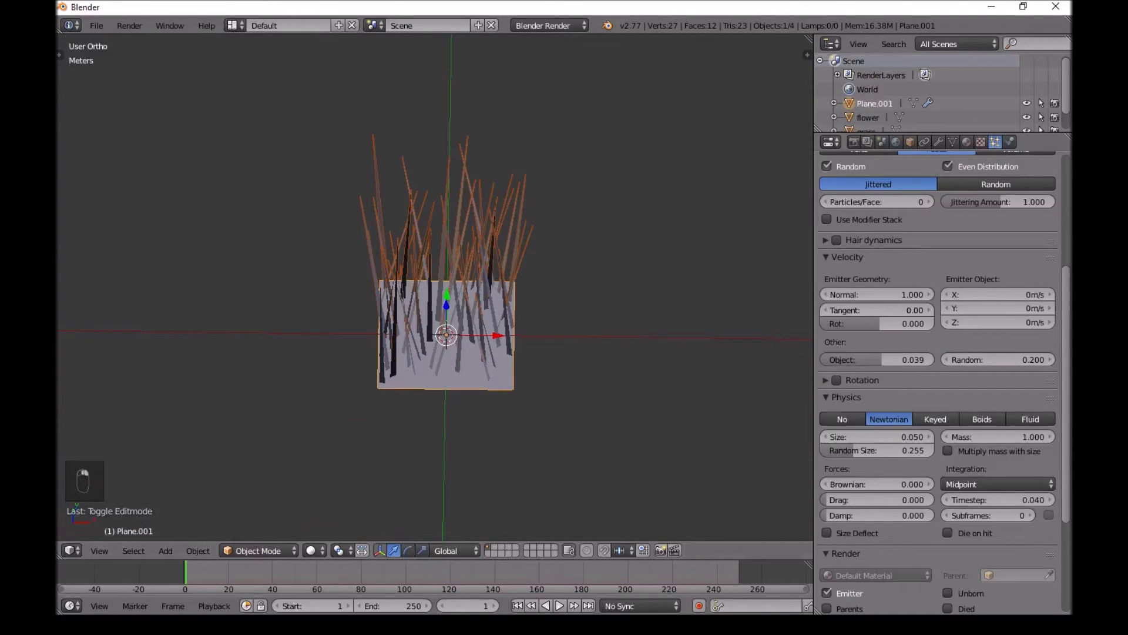
Make the second system Stem: Hair type, 3 particles, rendered as the stem object
{"action": "left_click_drag", "start_coordinate": [995, 146], "coordinate": [1051, 185]}
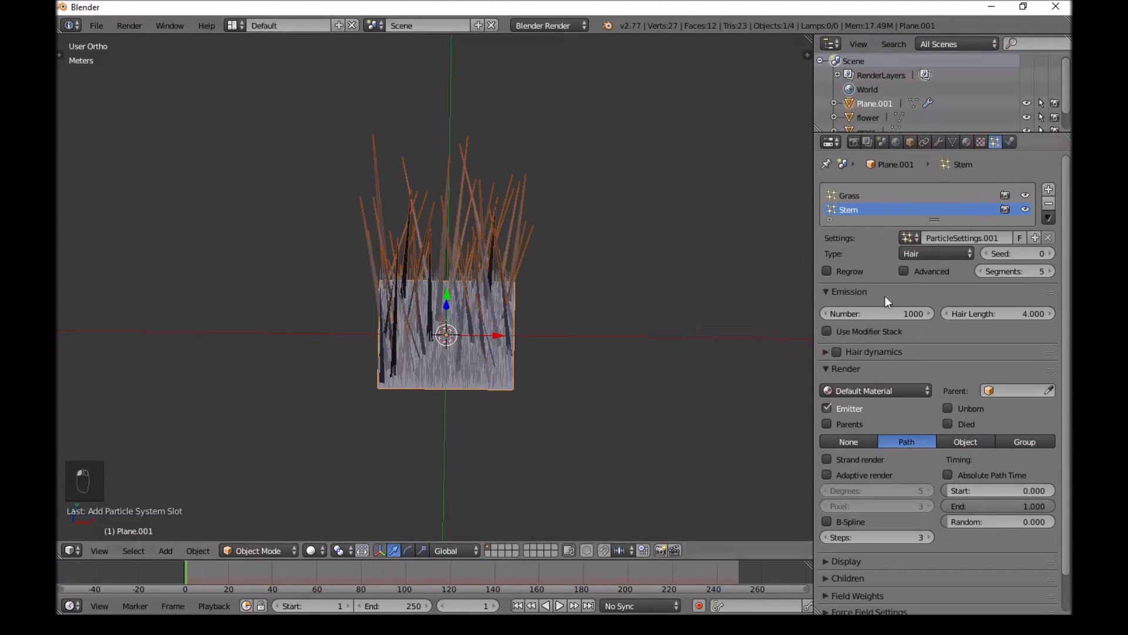
{"action": "middle_click", "coordinate": [896, 305]}
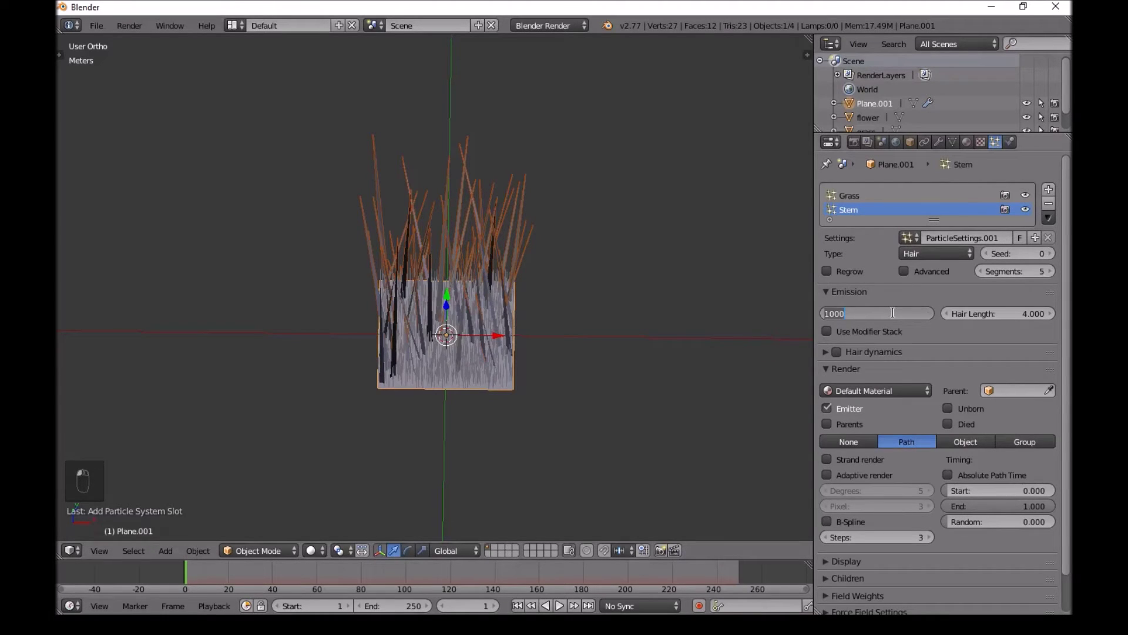
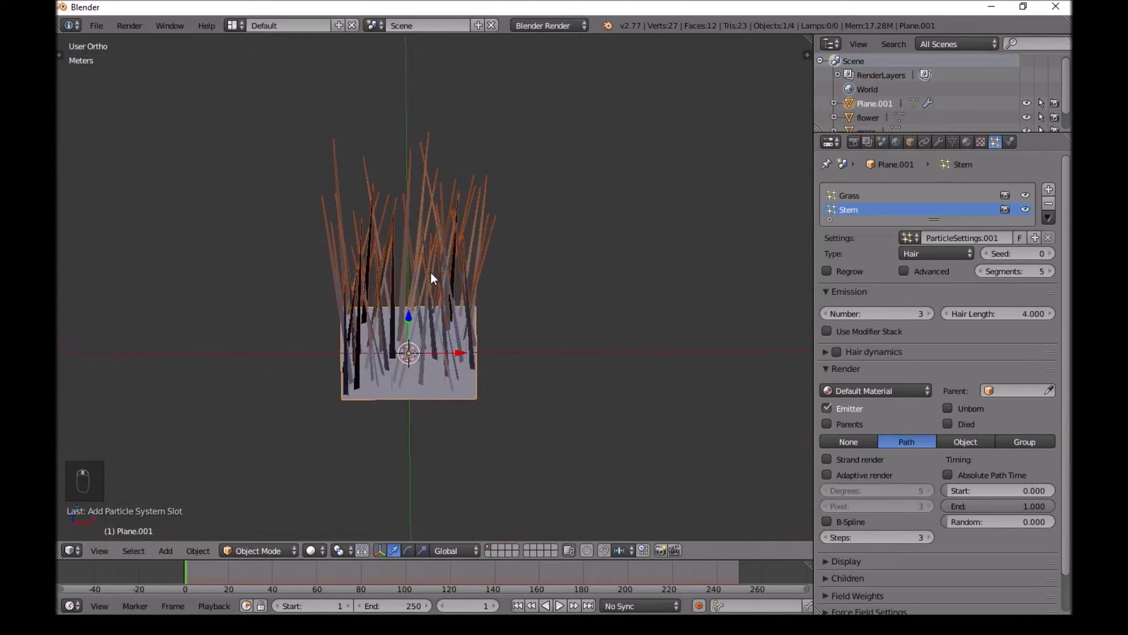
{"action": "left_click_drag", "start_coordinate": [980, 408], "coordinate": [507, 320]}
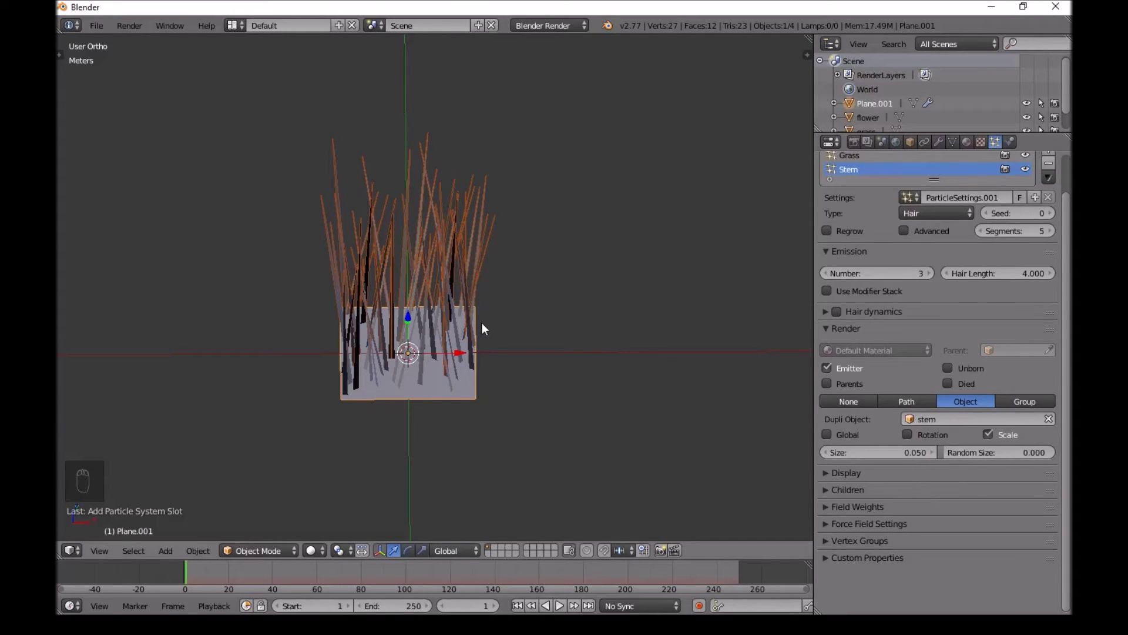
{"action": "middle_click", "coordinate": [539, 227]}
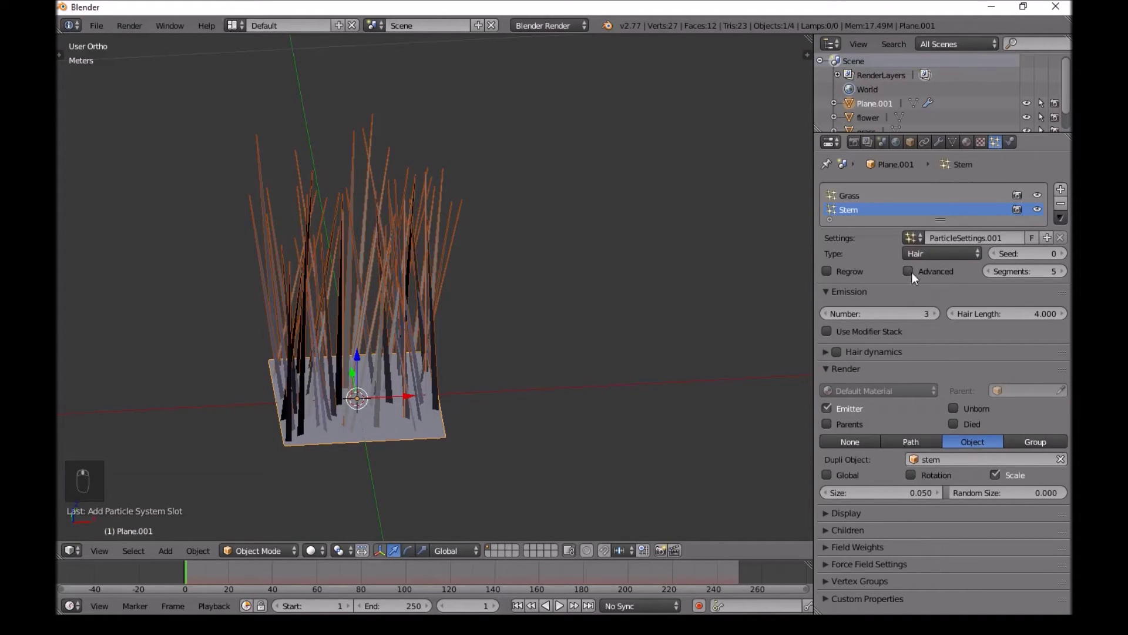
{"action": "left_click_drag", "start_coordinate": [913, 269], "coordinate": [391, 249]}
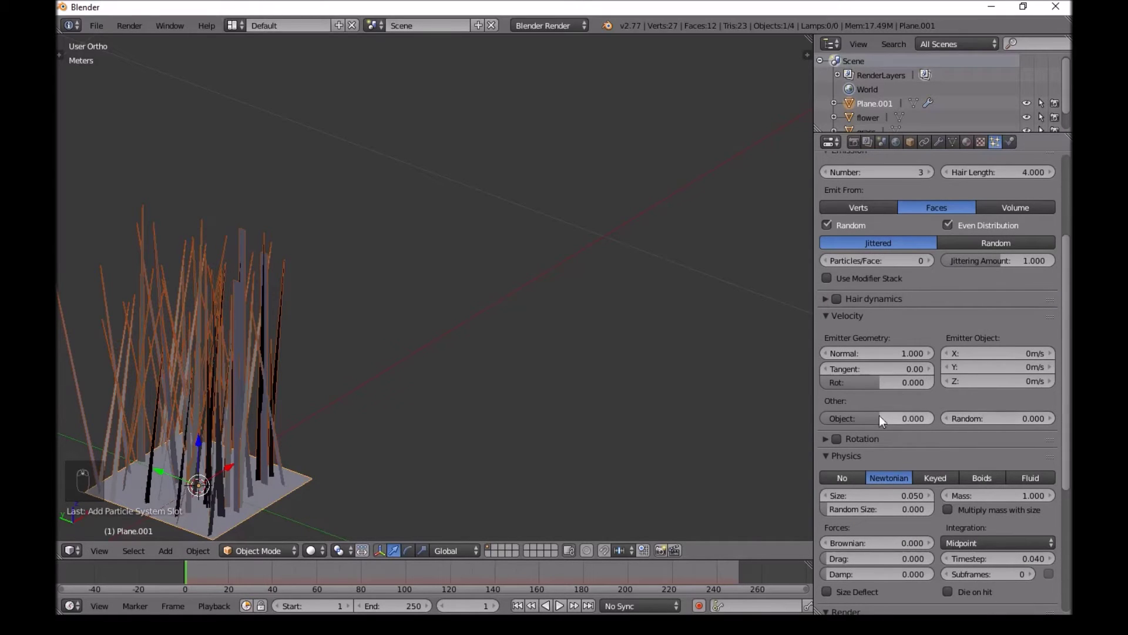
Set the Stem particles' random velocity to 0.270 and size to 0.060
{"action": "left_click", "coordinate": [981, 425]}
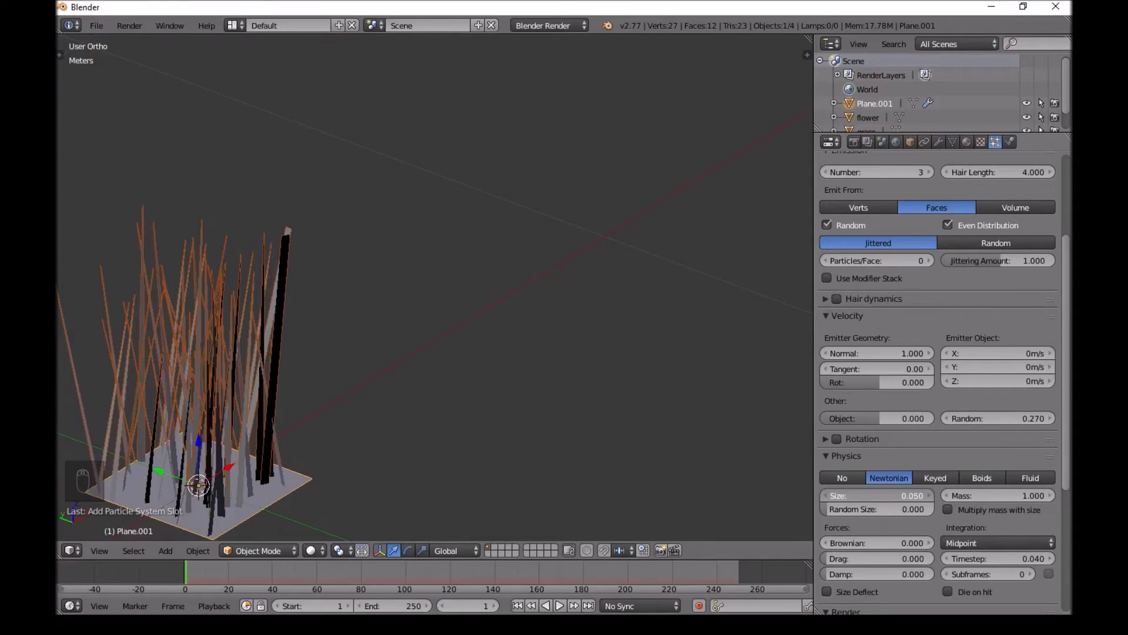
{"action": "middle_click", "coordinate": [548, 342]}
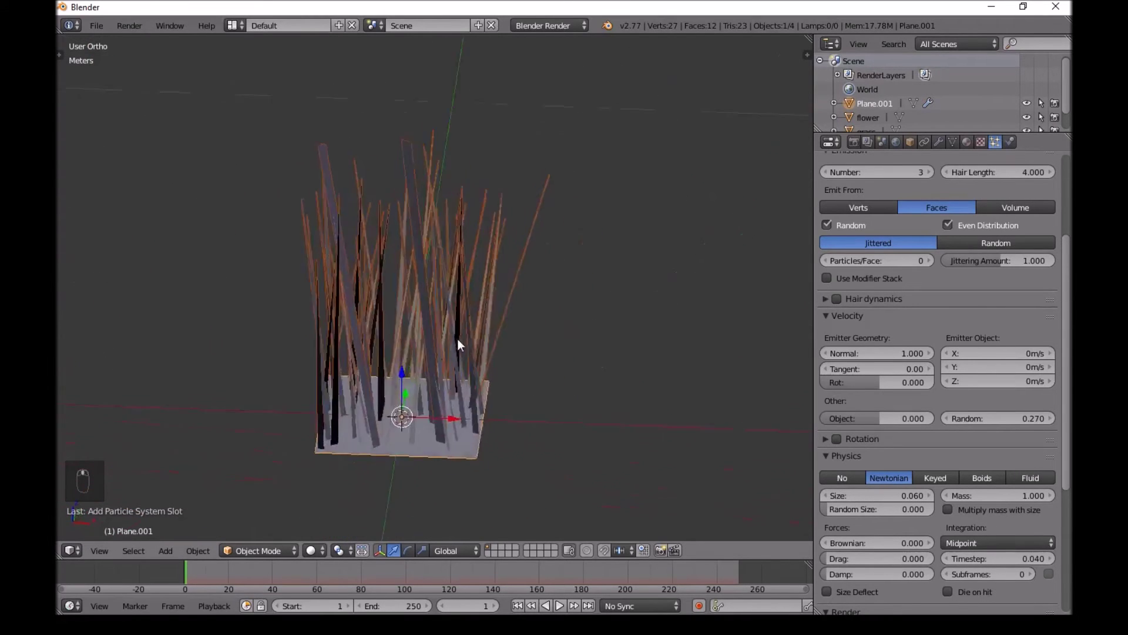
{"action": "middle_click", "coordinate": [479, 321]}
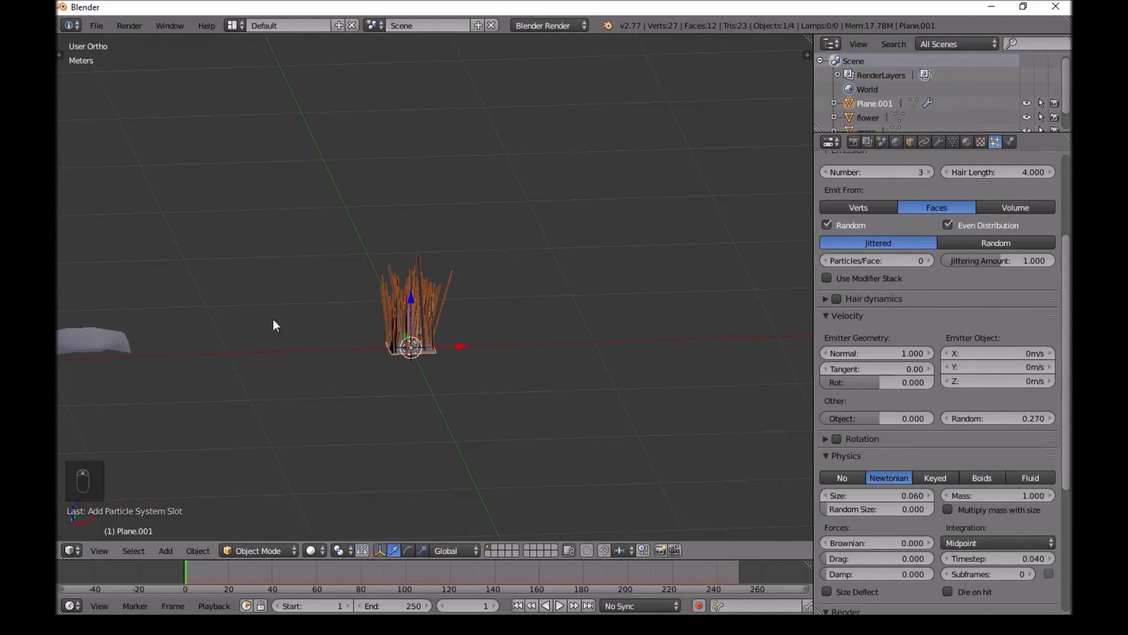
Scale the stem object in top view, then select Plane.001 to reach its particle modifiers
{"action": "key", "text": "KP_7"}
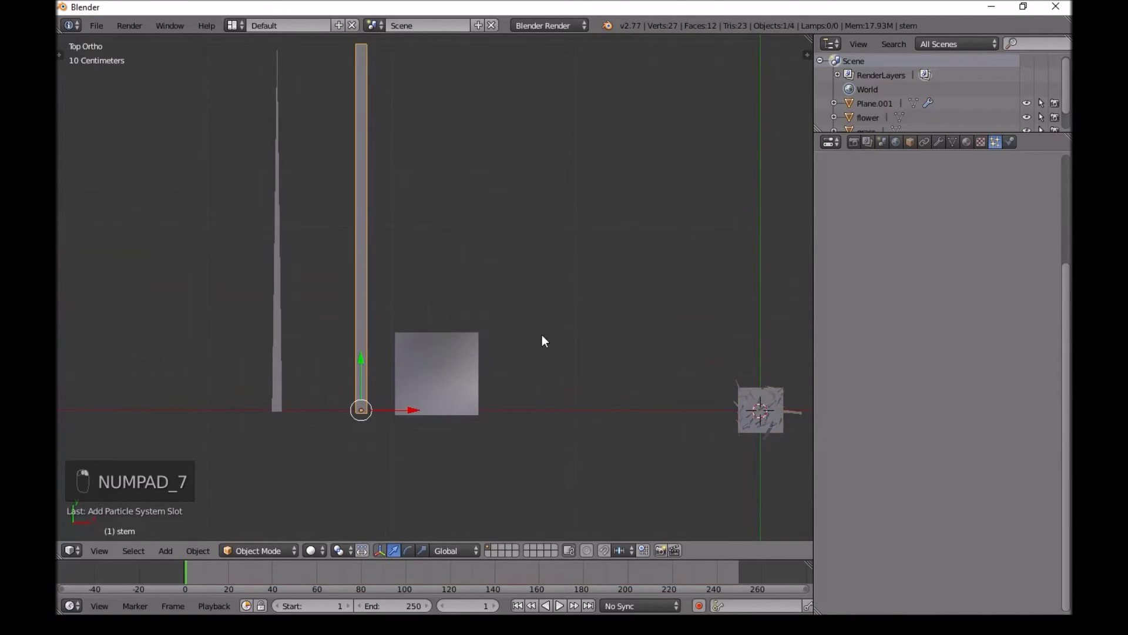
{"action": "key", "text": "s"}
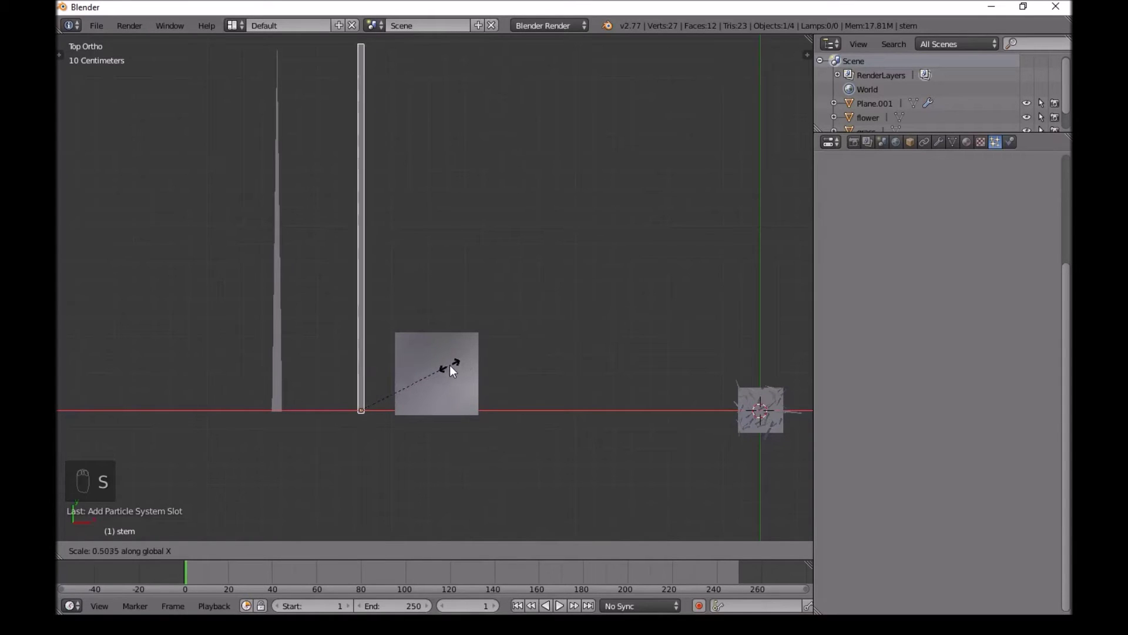
{"action": "left_click_drag", "start_coordinate": [643, 341], "coordinate": [386, 213]}
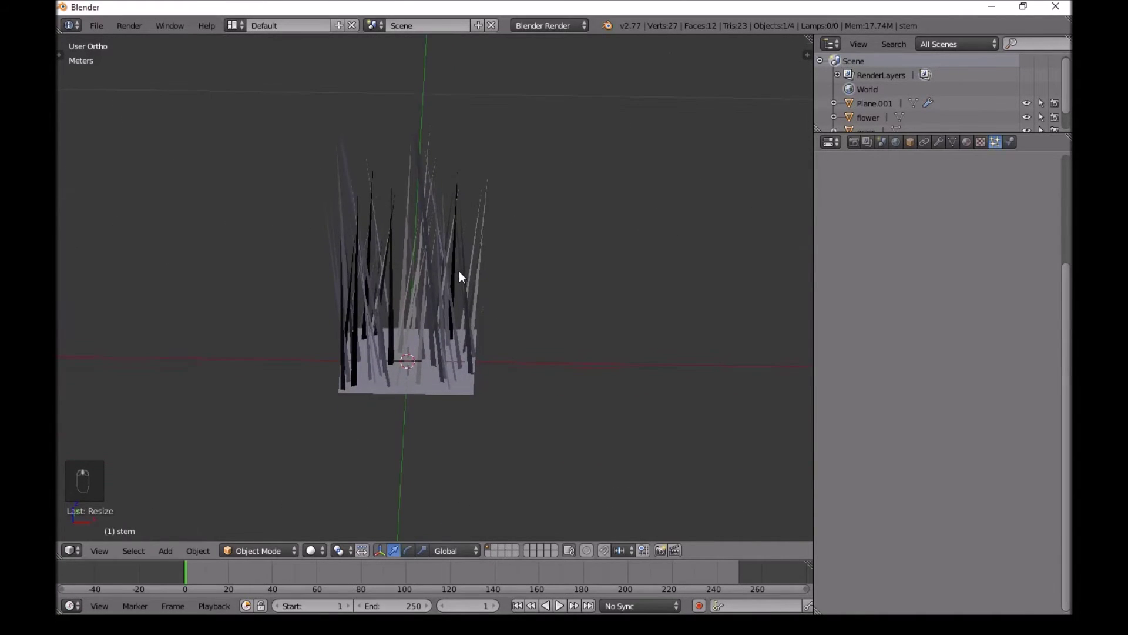
{"action": "left_click_drag", "start_coordinate": [424, 393], "coordinate": [992, 146]}
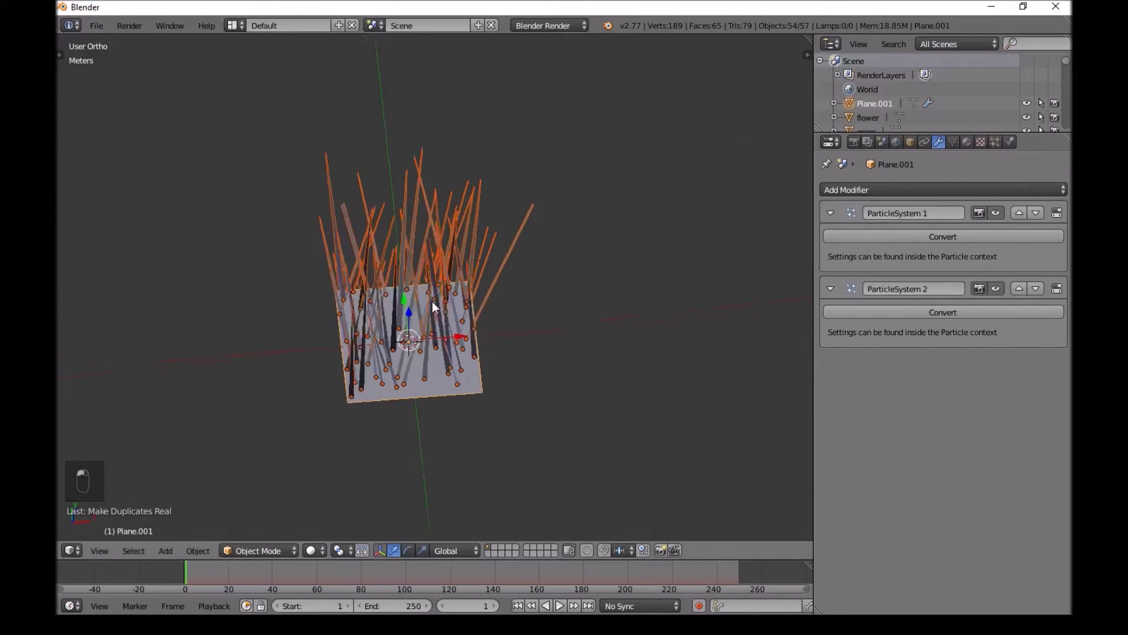
Delete the emitter plane after converting the particles, and show the result in wireframe
{"action": "key", "text": "a"}
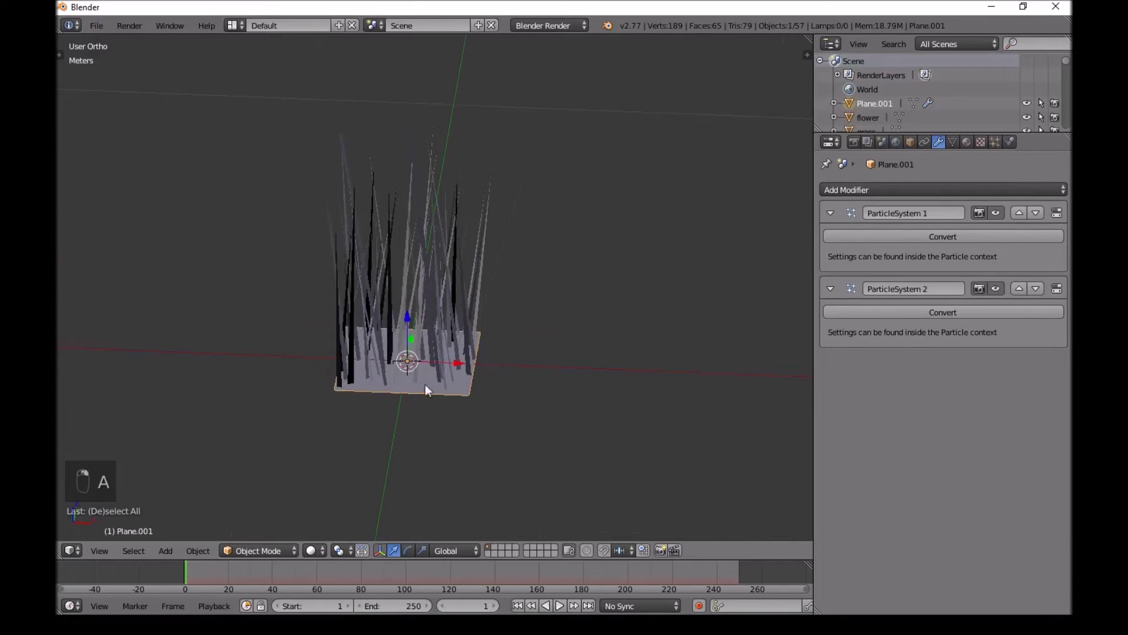
{"action": "key", "text": "Delete"}
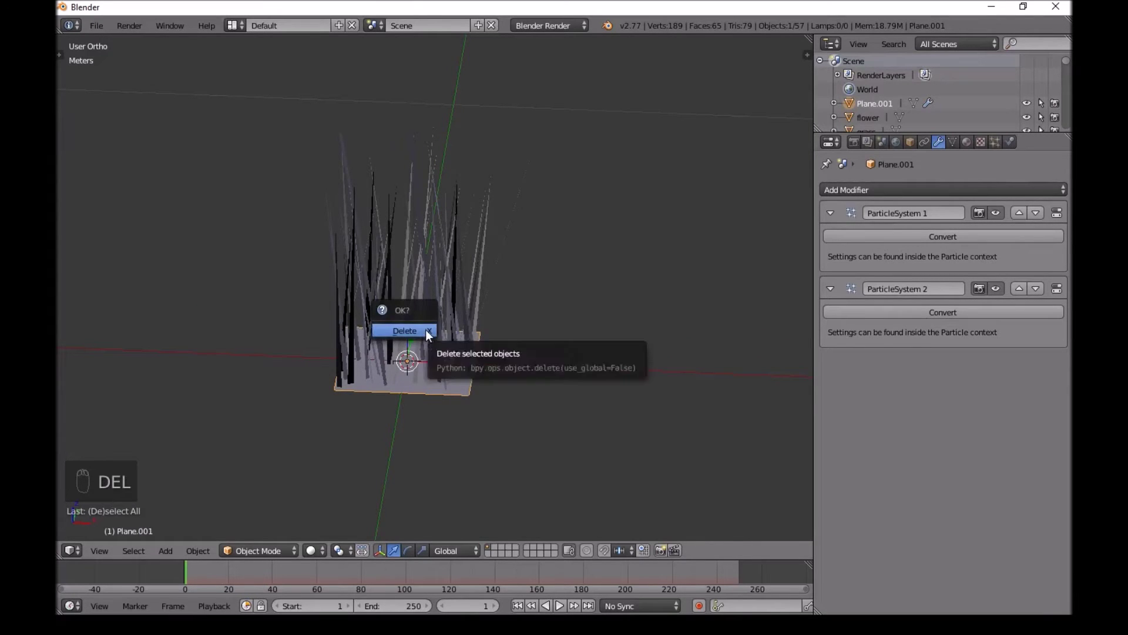
{"action": "left_click_drag", "start_coordinate": [477, 299], "coordinate": [478, 301]}
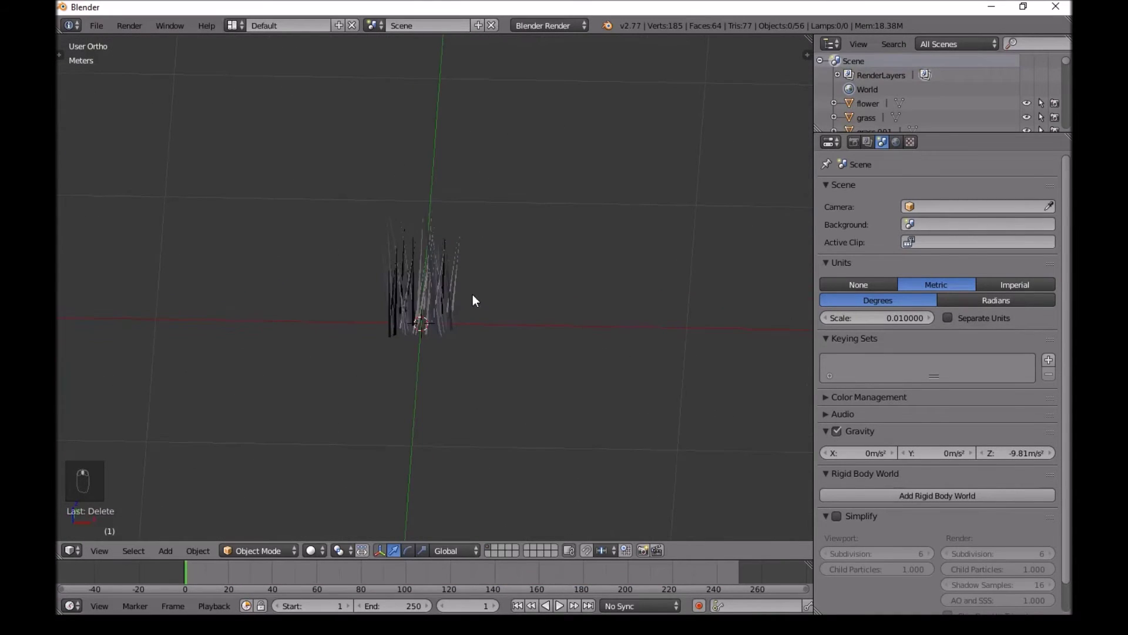
{"action": "key", "text": "z"}
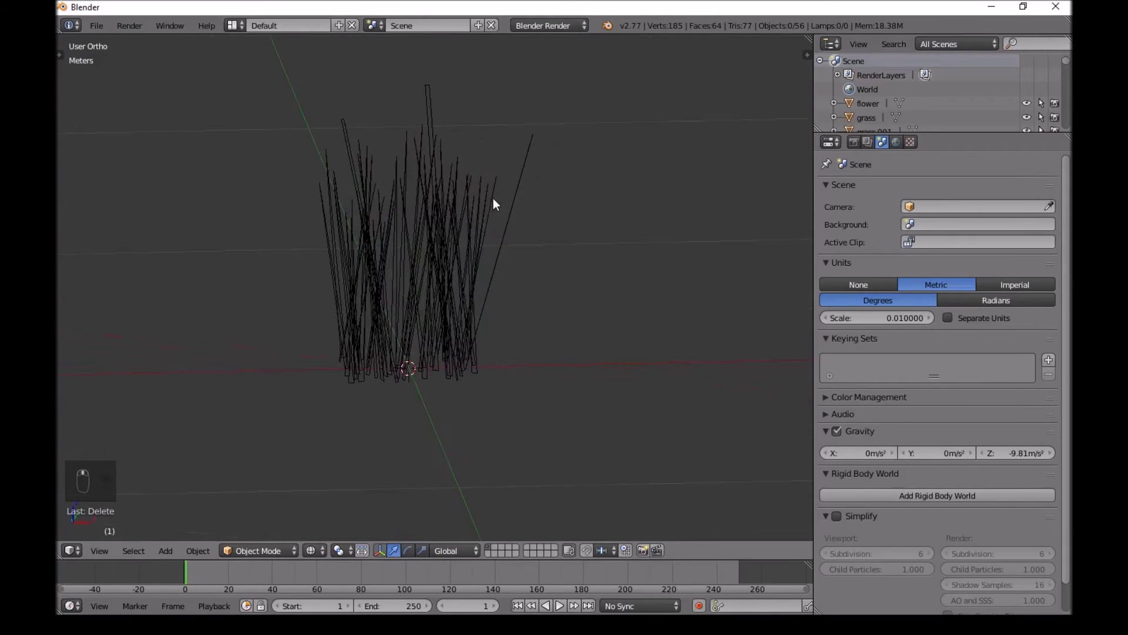
Paint-select all the converted grass blades and attempt to join them, returning to solid shading
{"action": "key", "text": "c"}
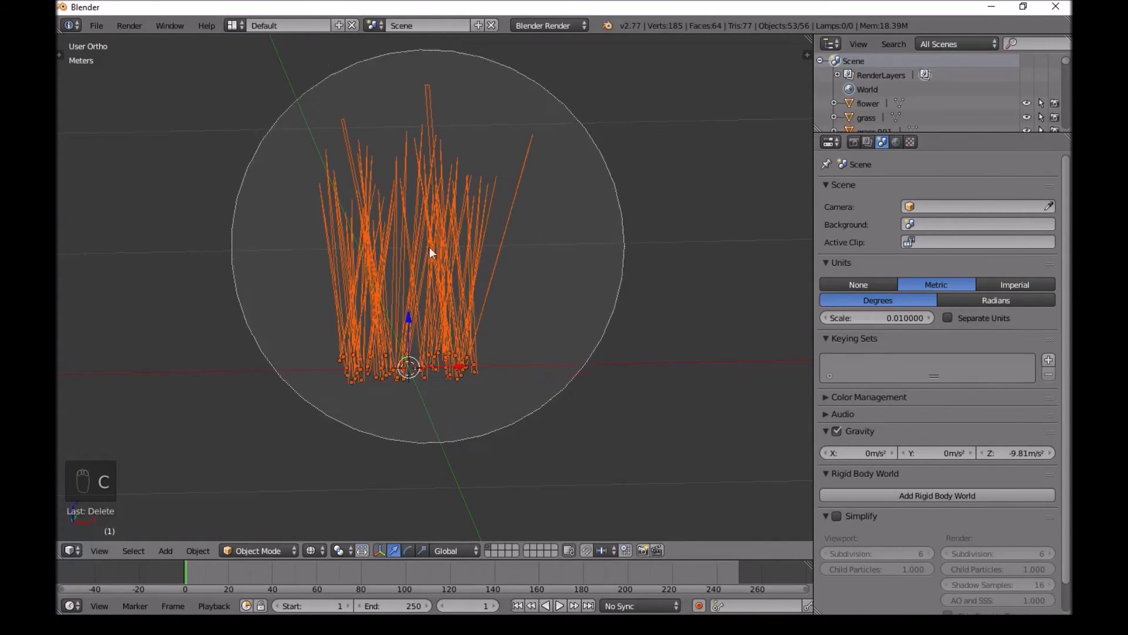
{"action": "left_click", "coordinate": [459, 279]}
{"action": "left_click", "coordinate": [420, 289]}
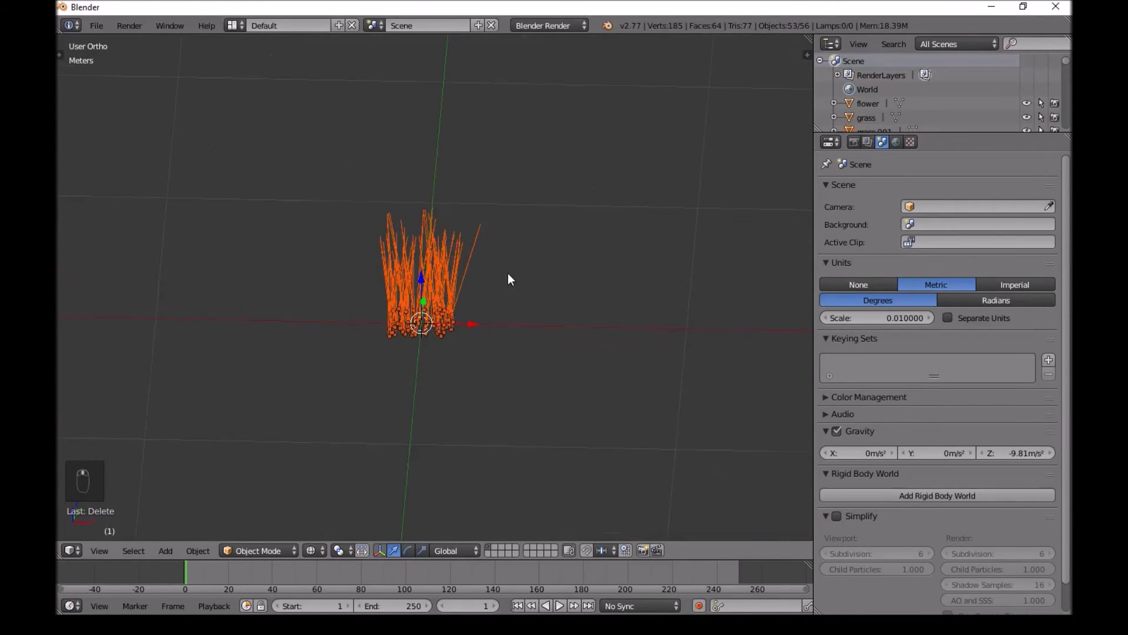
{"action": "key", "text": "ctrl+j"}
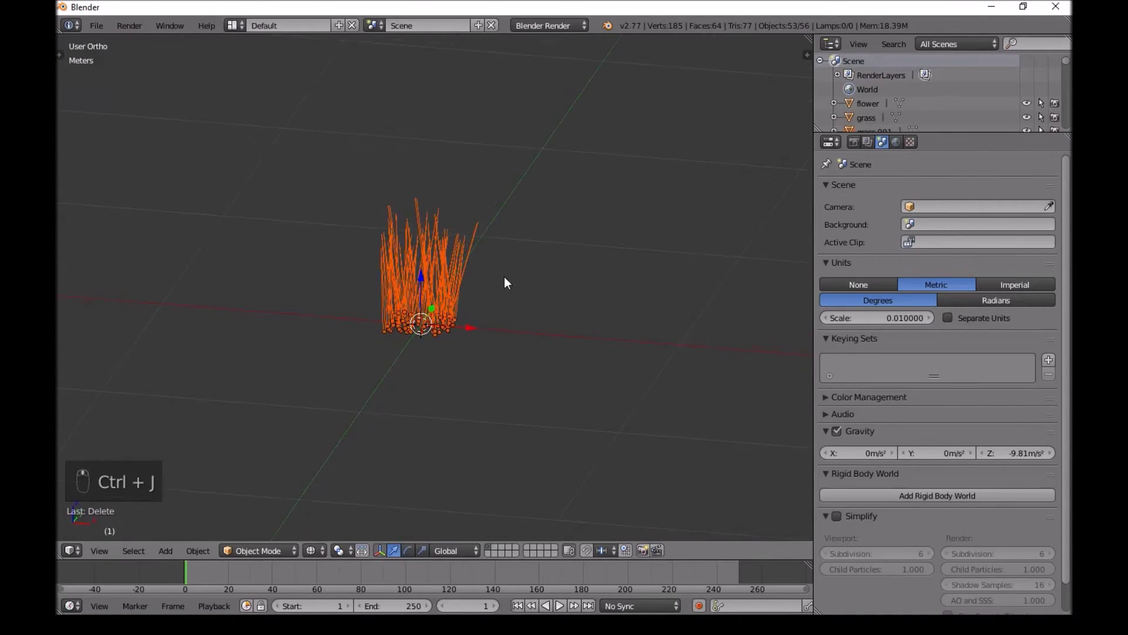
{"action": "key", "text": "ctrl+j"}
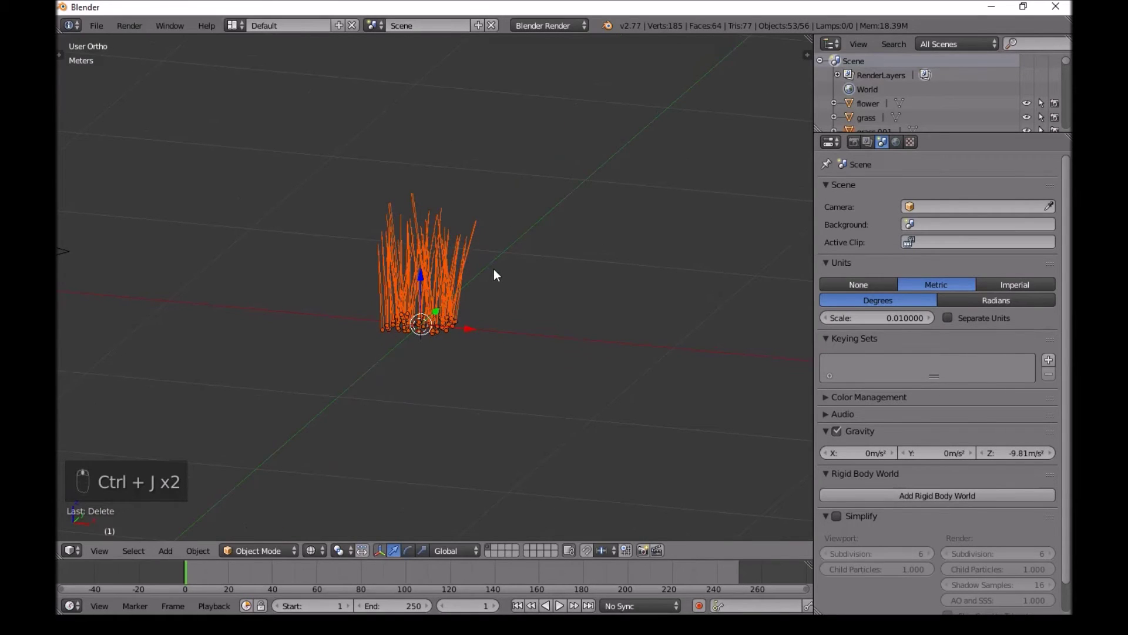
{"action": "key", "text": "z"}
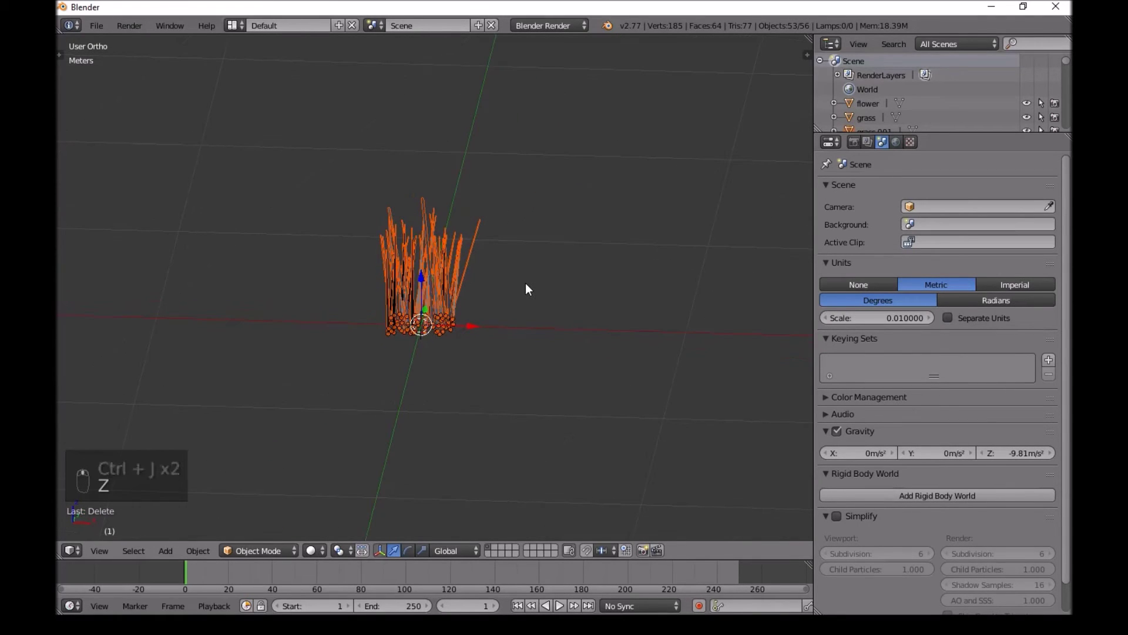
{"action": "key", "text": "ctrl+j"}
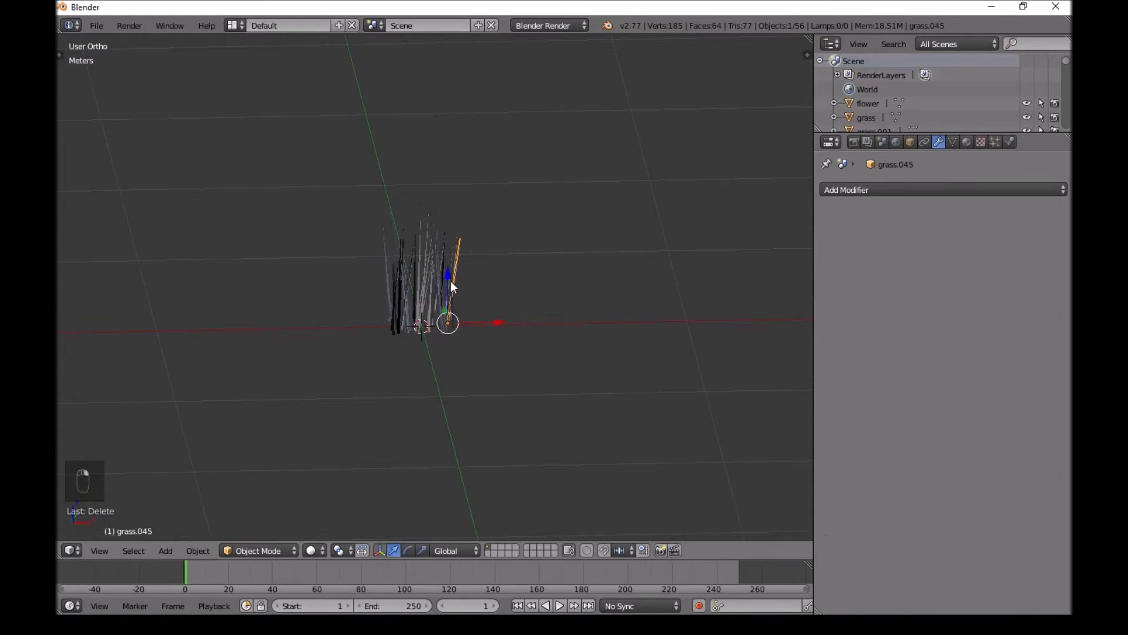
Make one blade active, join the blades into one mesh with Ctrl+J, then select the extra side clump
{"action": "key", "text": "c"}
{"action": "left_click", "coordinate": [461, 279]}
{"action": "key", "text": "ctrl+j"}
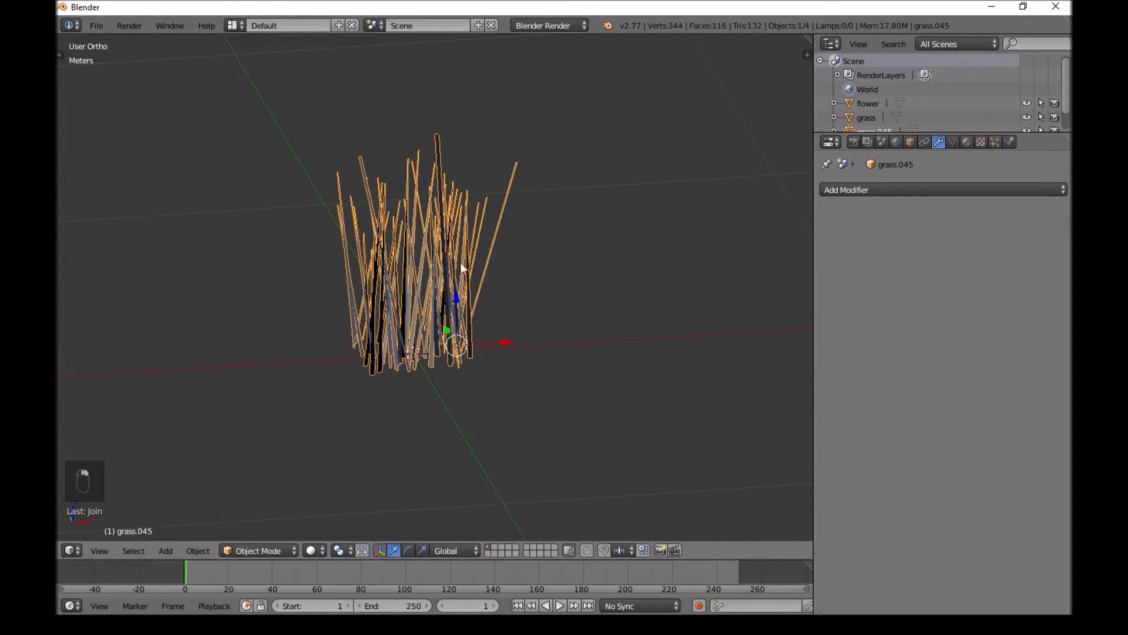
{"action": "key", "text": "c"}
{"action": "key", "text": "a"}
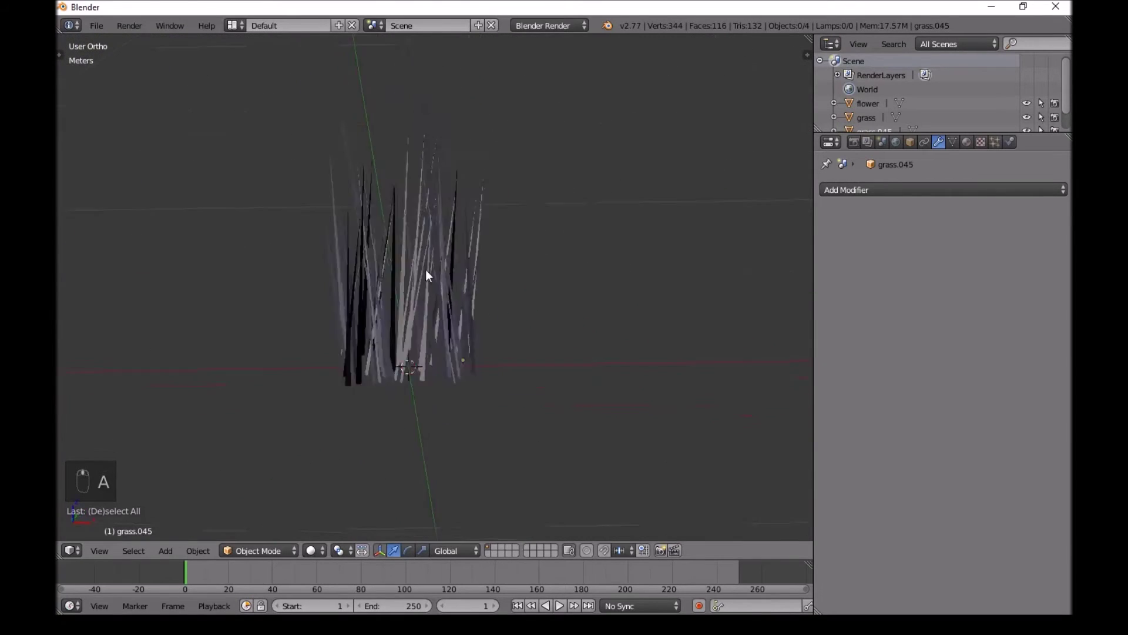
{"action": "left_click", "coordinate": [311, 234]}
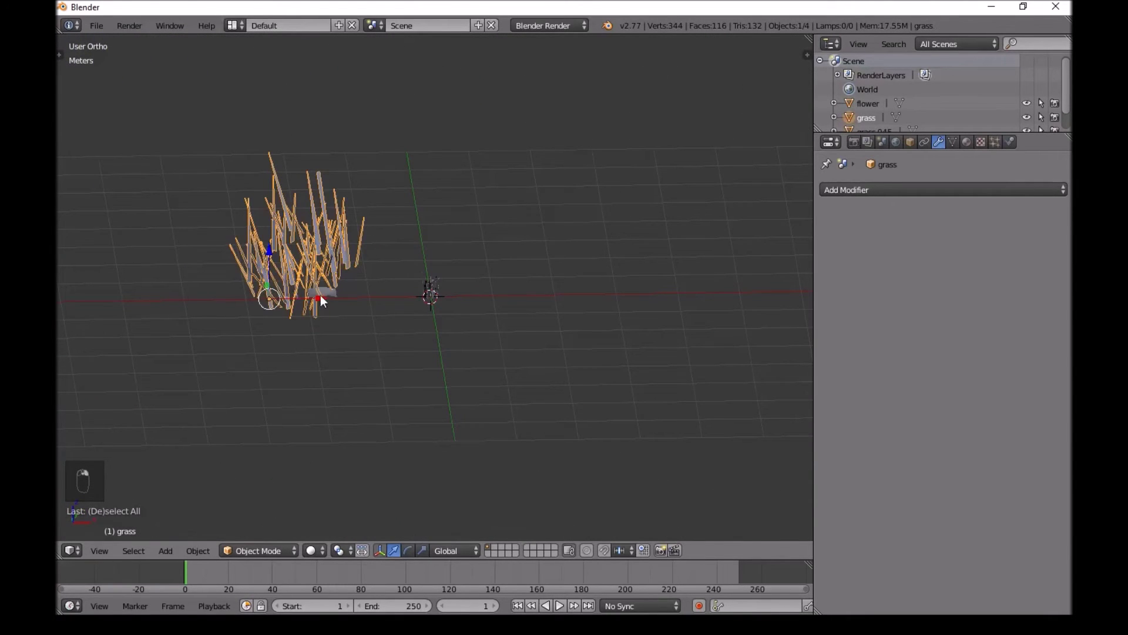
{"action": "right_click", "coordinate": [198, 307]}
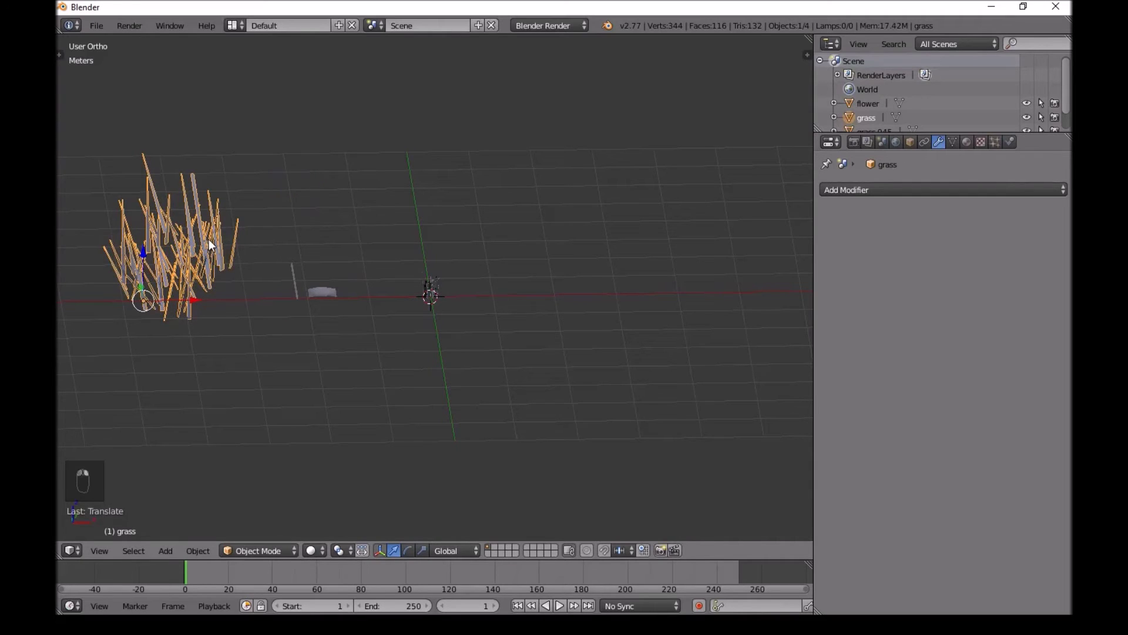
Delete the side clump and rename the remaining clump's material to grass
{"action": "key", "text": "Delete"}
{"action": "middle_click", "coordinate": [237, 309]}
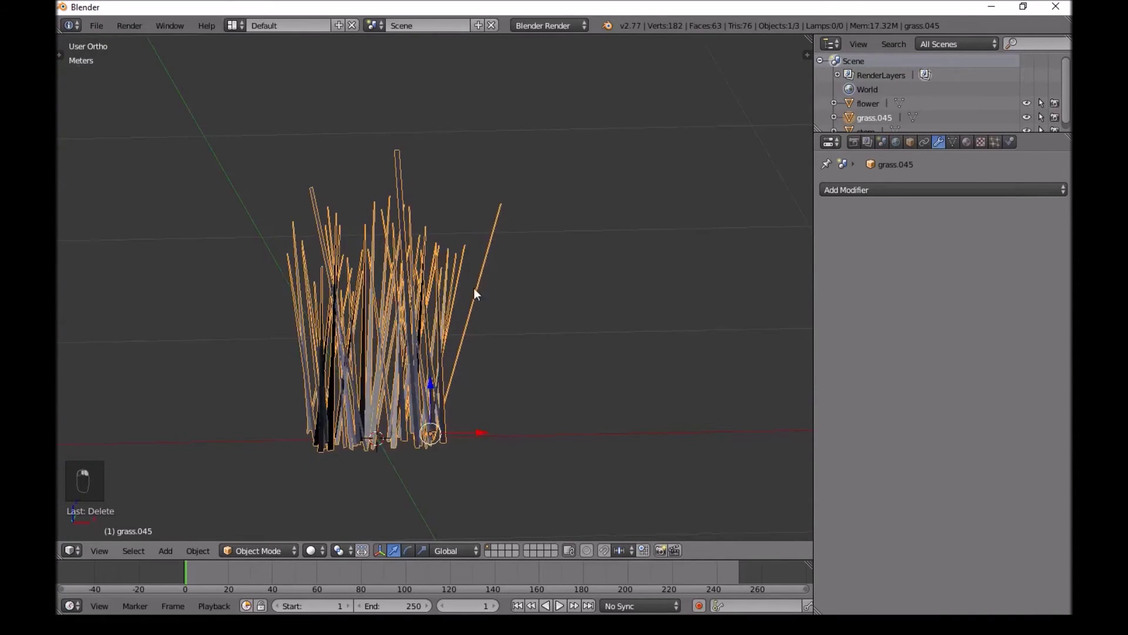
{"action": "left_click_drag", "start_coordinate": [968, 143], "coordinate": [879, 237]}
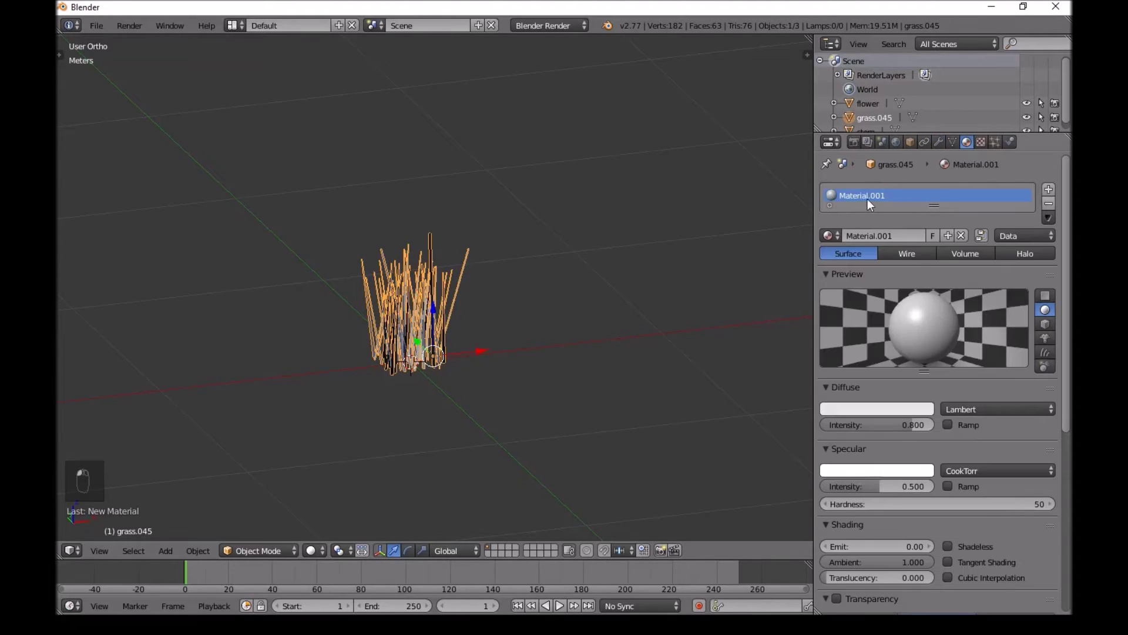
{"action": "key", "text": "s"}
Add a Hair particle system to the grass clump
{"action": "left_click_drag", "start_coordinate": [869, 205], "coordinate": [696, 263]}
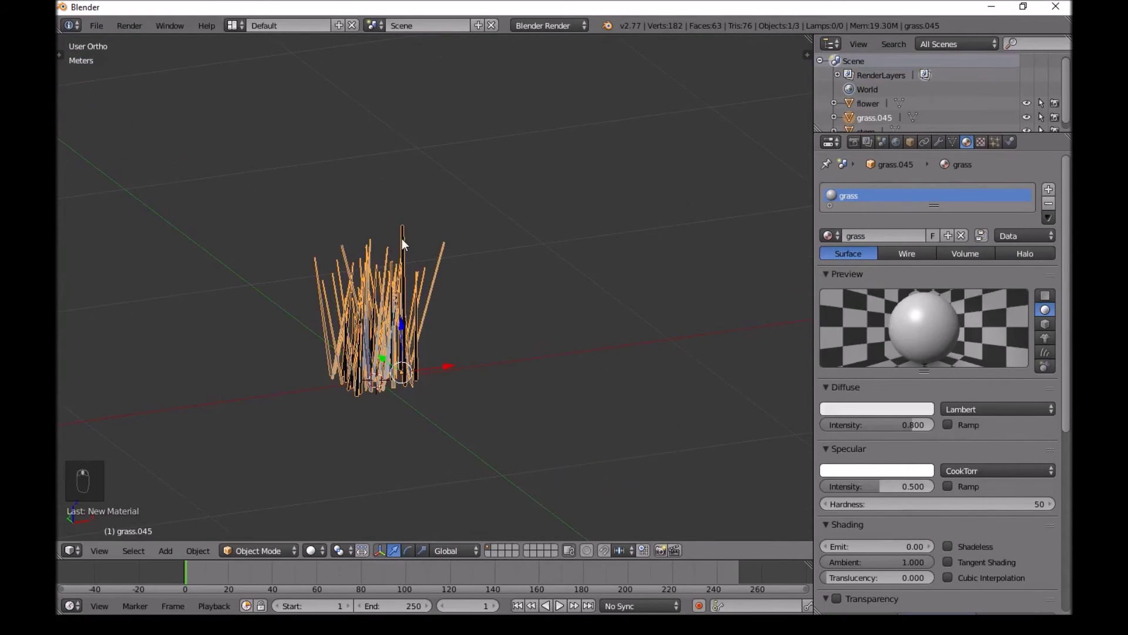
{"action": "left_click_drag", "start_coordinate": [1007, 143], "coordinate": [972, 236]}
{"action": "left_click_drag", "start_coordinate": [973, 236], "coordinate": [793, 259]}
Lower the clump's particle Number to 3 and add a vertex group named Group
{"action": "left_click_drag", "start_coordinate": [794, 259], "coordinate": [580, 253]}
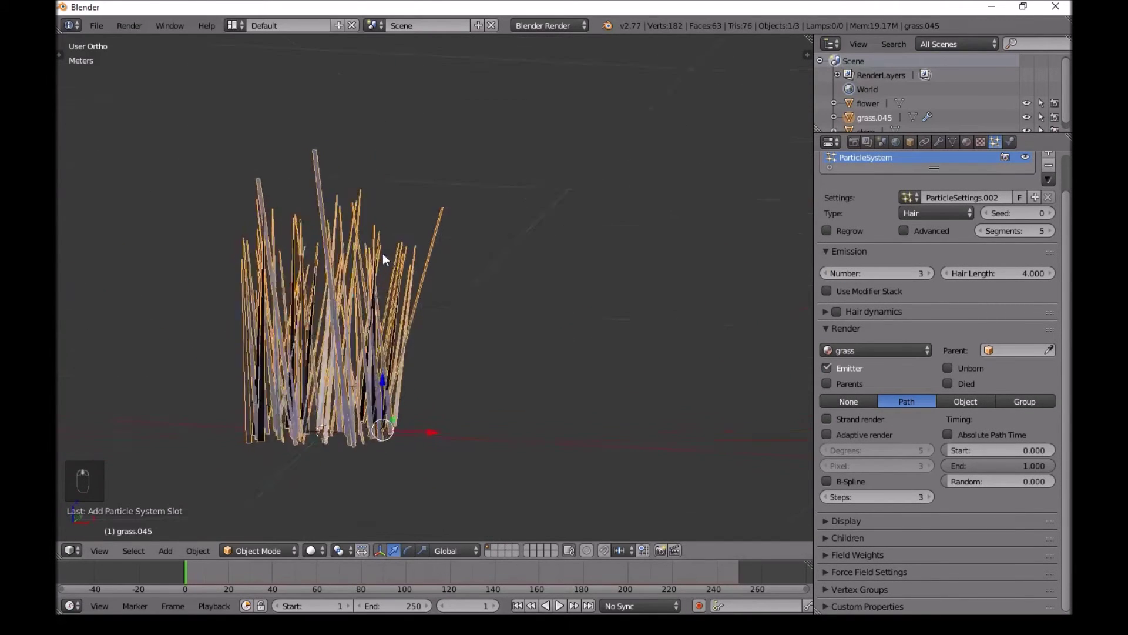
{"action": "left_click_drag", "start_coordinate": [974, 403], "coordinate": [445, 283]}
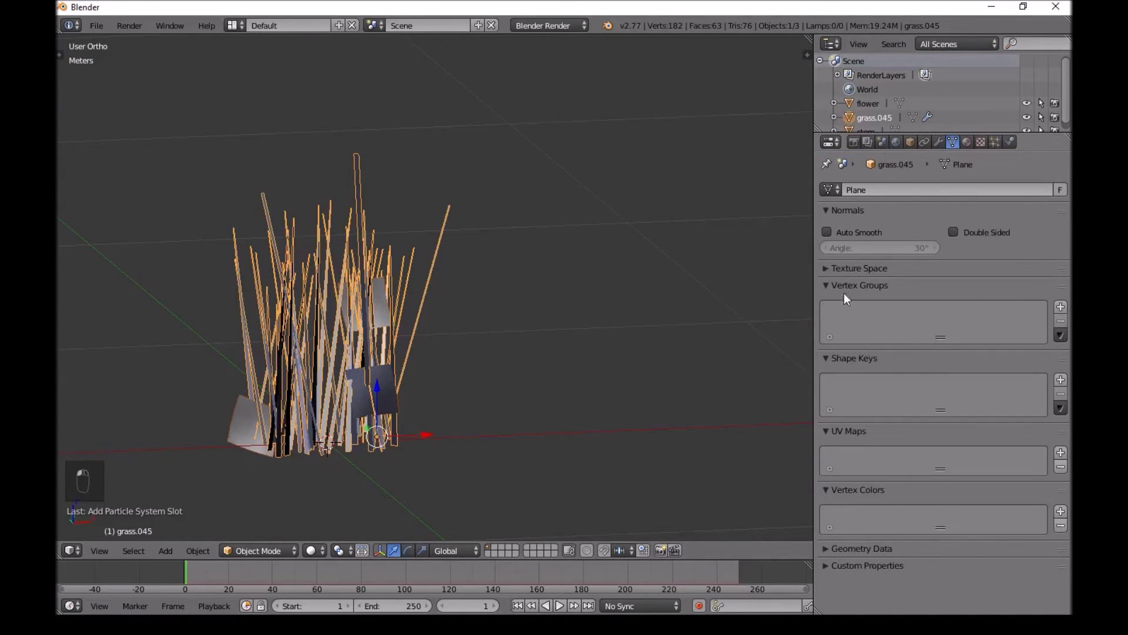
{"action": "left_click_drag", "start_coordinate": [1046, 306], "coordinate": [1067, 310]}
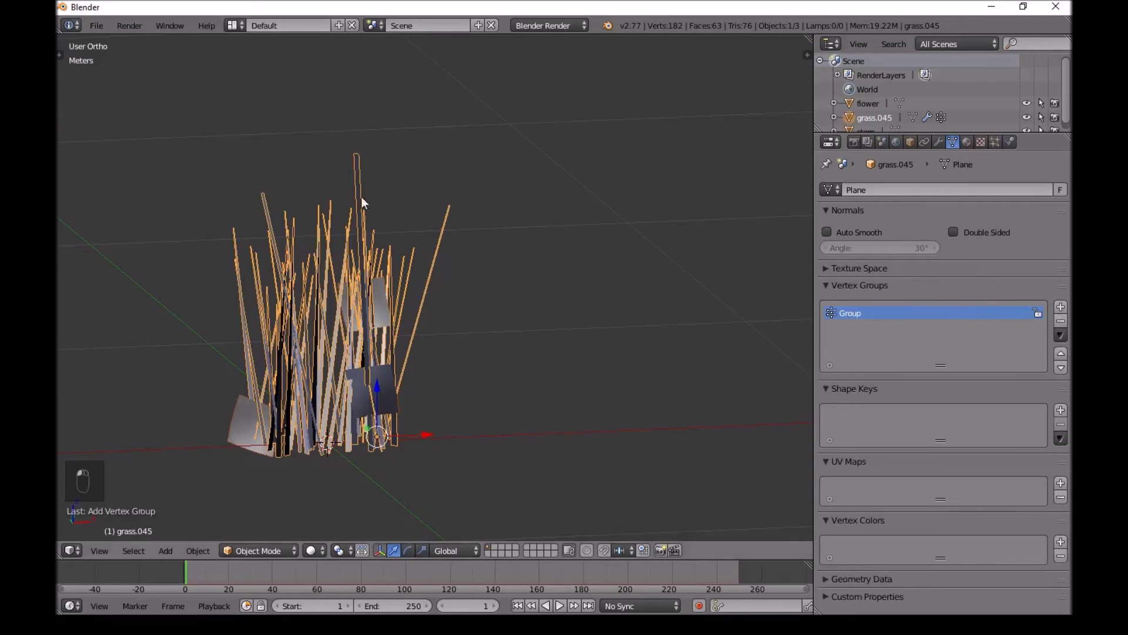
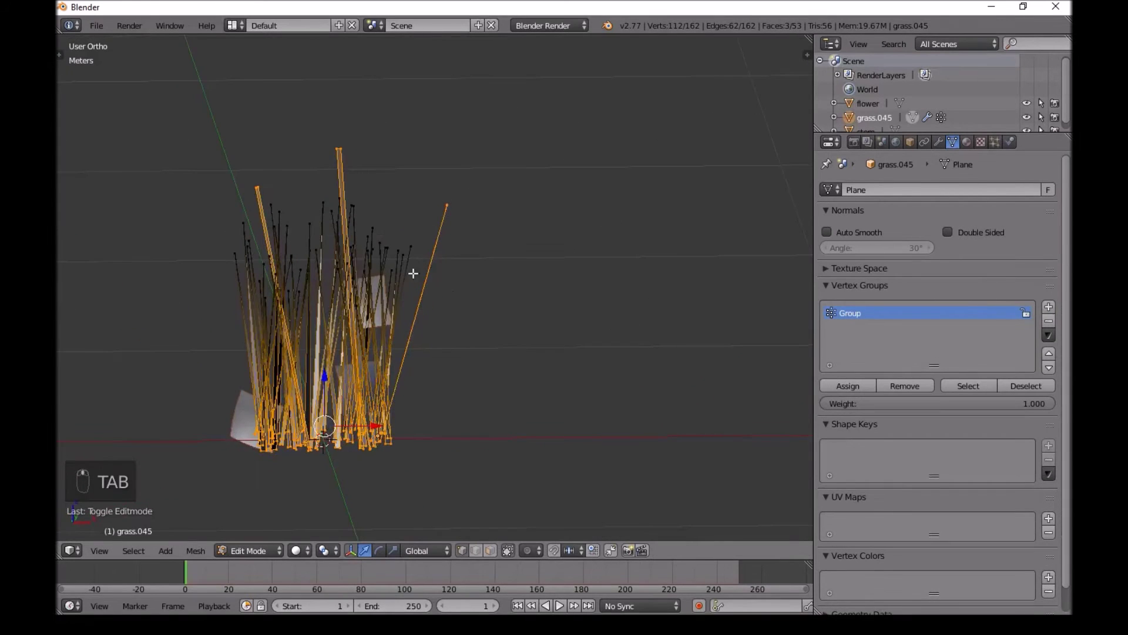
Enter Edit Mode on the clump and toggle select/deselect all vertices
{"action": "key", "text": "a"}
{"action": "key", "text": "a"}
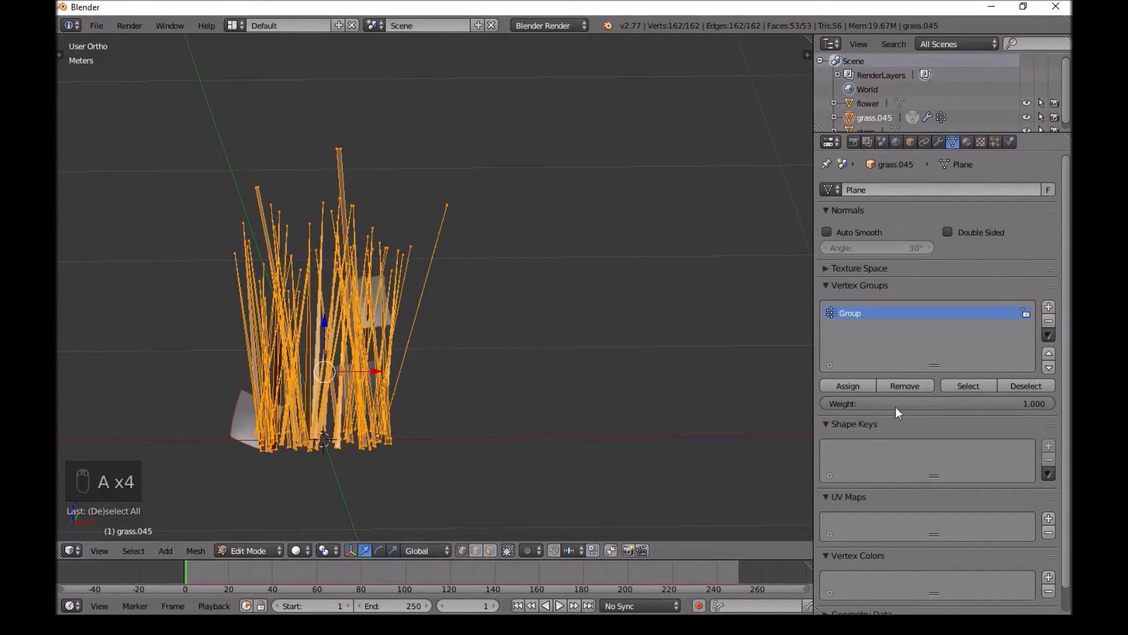
{"action": "key", "text": "a"}
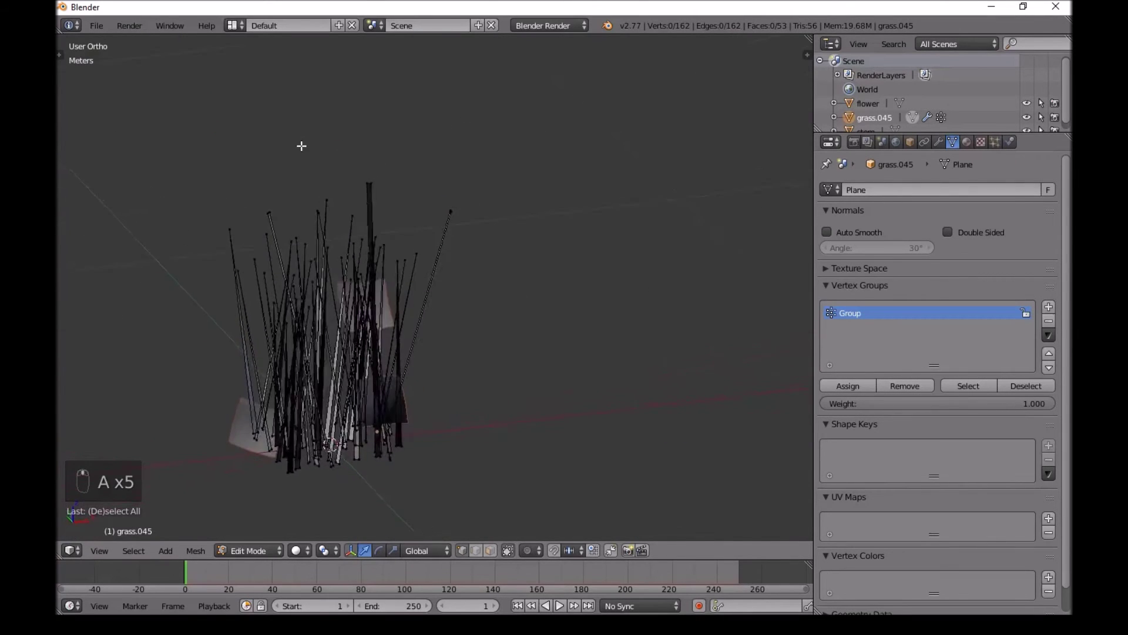
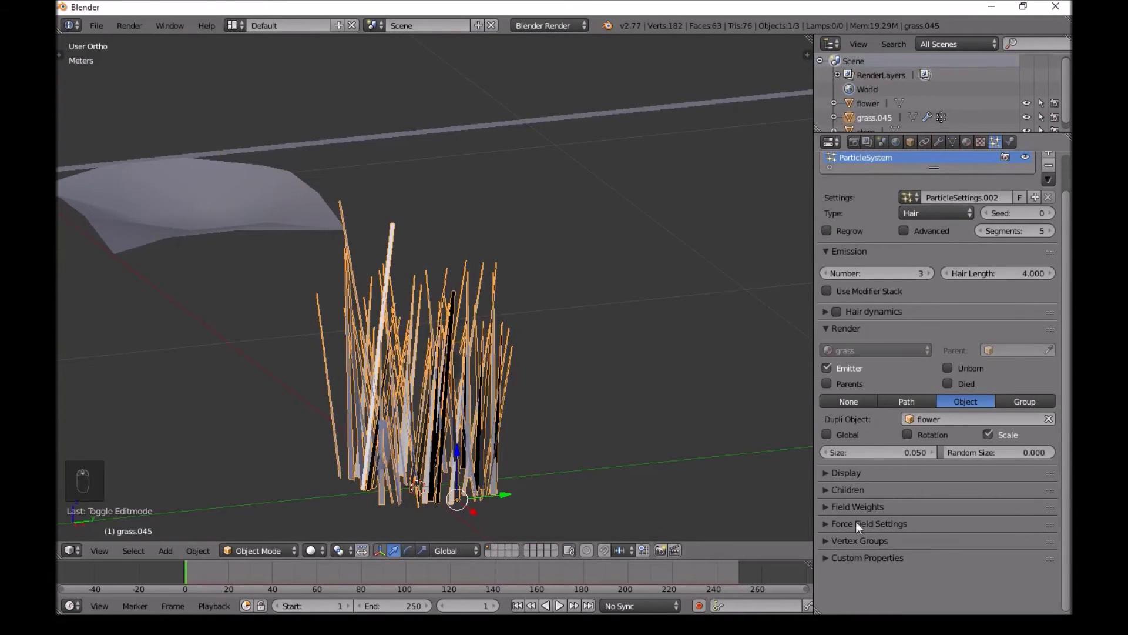
Orbit the view around the clump to inspect the flower heads placed on the grass stems
{"action": "left_click_drag", "start_coordinate": [832, 538], "coordinate": [508, 319]}
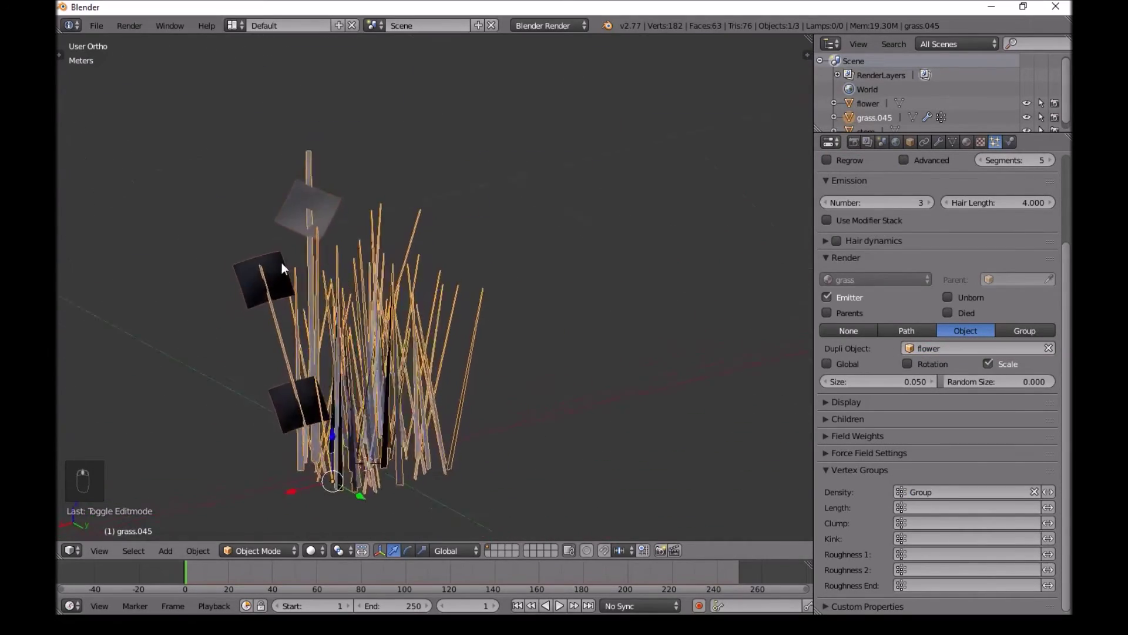
{"action": "left_click_drag", "start_coordinate": [413, 249], "coordinate": [503, 331]}
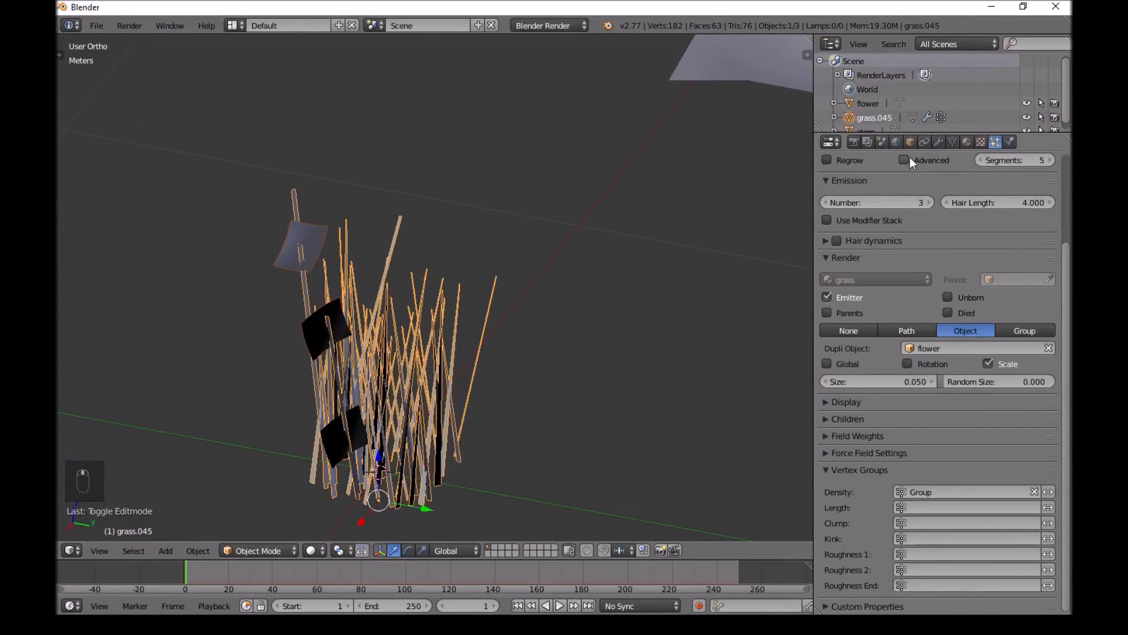
{"action": "left_click_drag", "start_coordinate": [912, 161], "coordinate": [411, 246]}
{"action": "left_click_drag", "start_coordinate": [469, 244], "coordinate": [407, 243]}
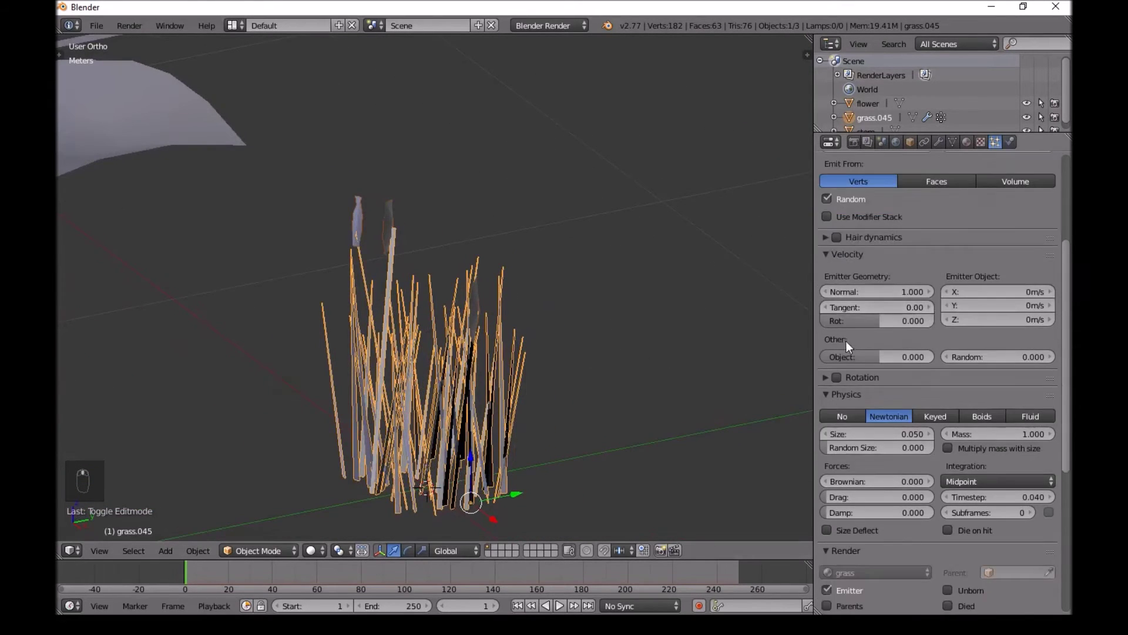
{"action": "left_click_drag", "start_coordinate": [844, 383], "coordinate": [451, 215]}
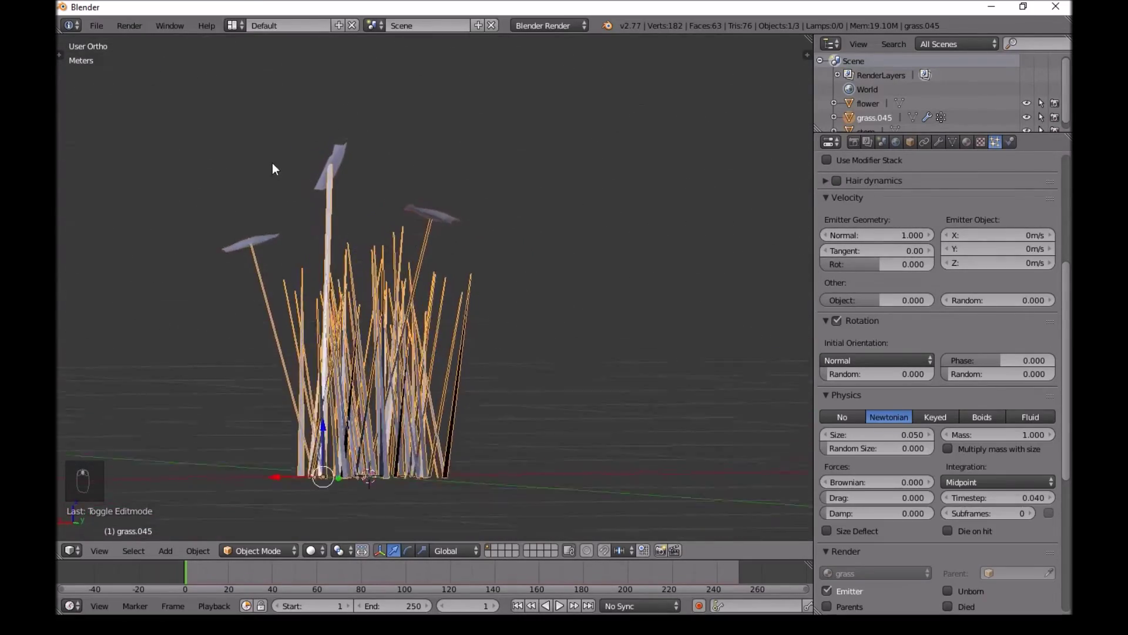
{"action": "left_click_drag", "start_coordinate": [279, 160], "coordinate": [412, 355]}
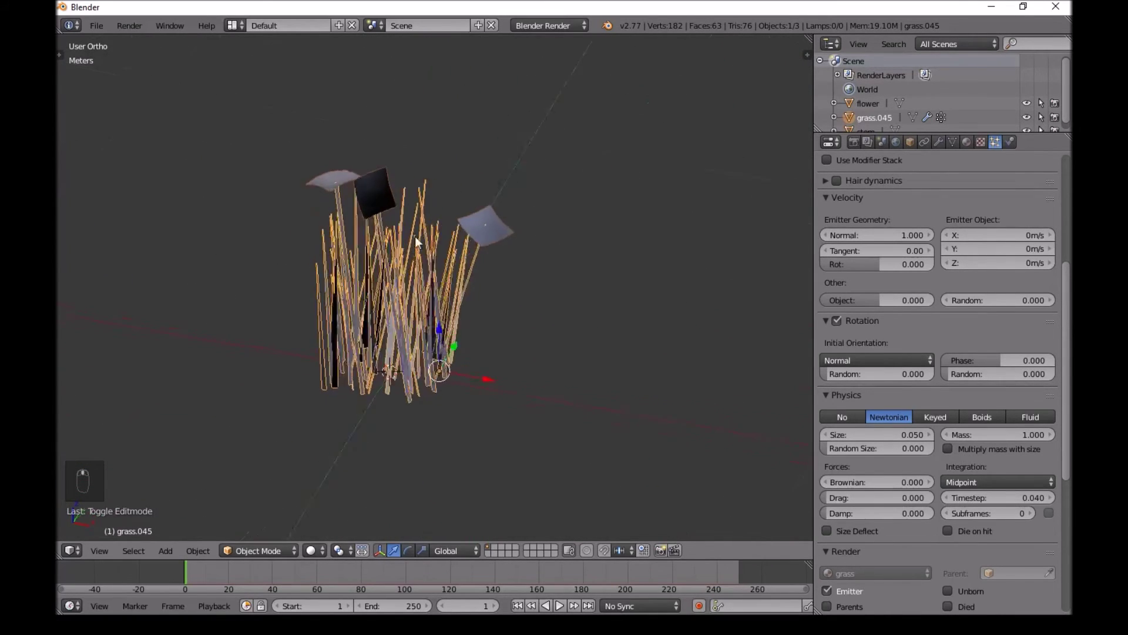
{"action": "left_click_drag", "start_coordinate": [946, 145], "coordinate": [559, 182]}
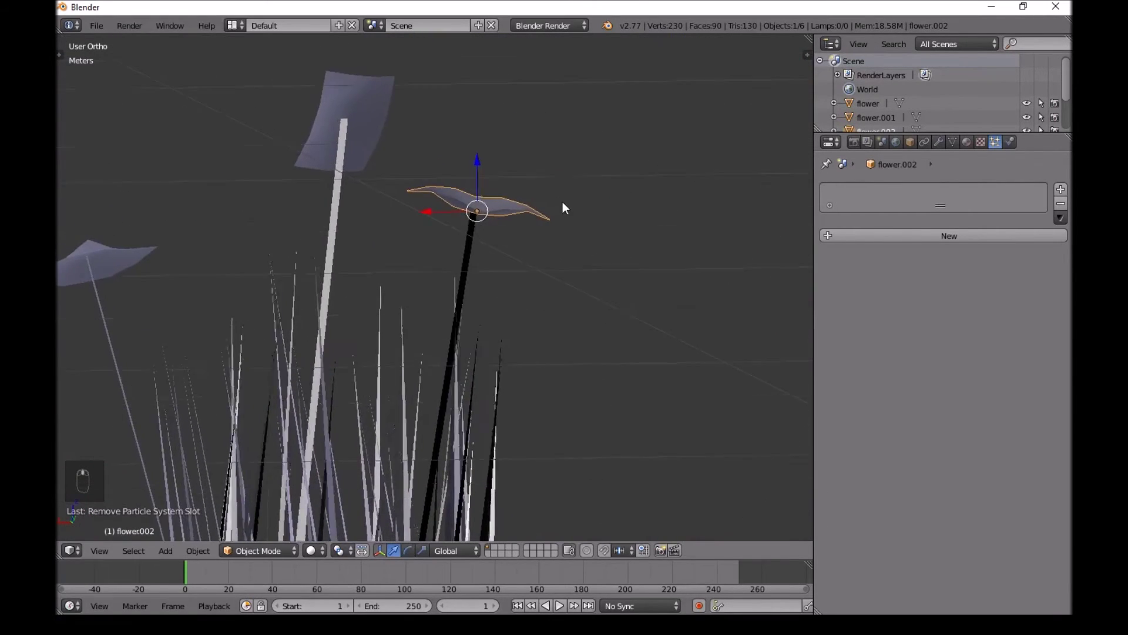
Rotate and move the individual flower heads so each sits properly on its stem
{"action": "middle_click", "coordinate": [493, 301]}
{"action": "middle_click", "coordinate": [593, 334]}
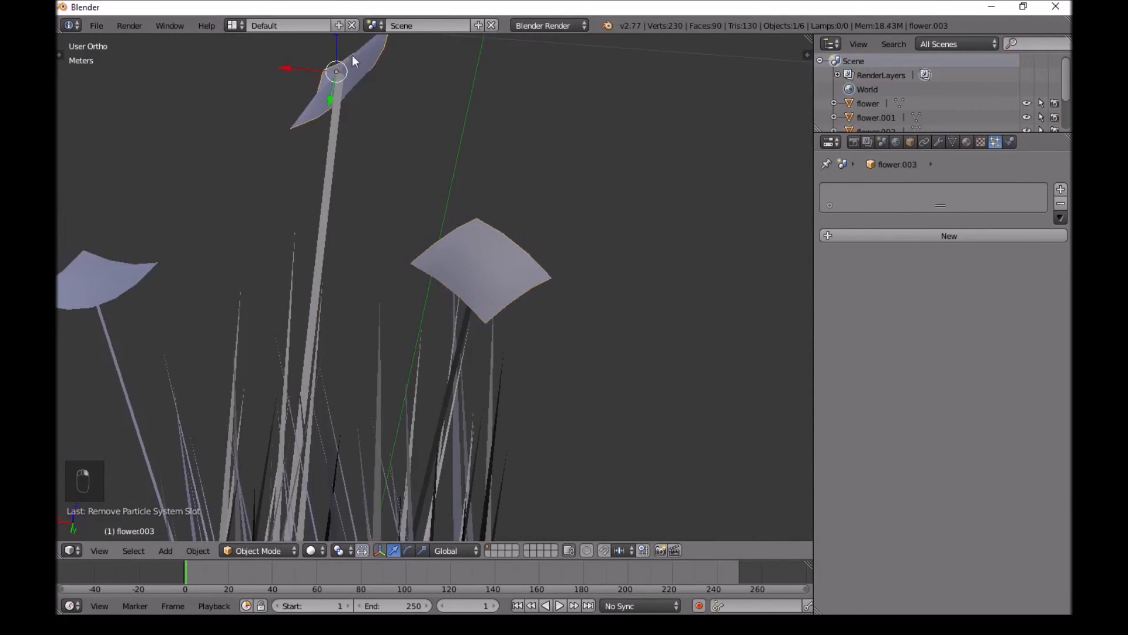
{"action": "right_click", "coordinate": [447, 91]}
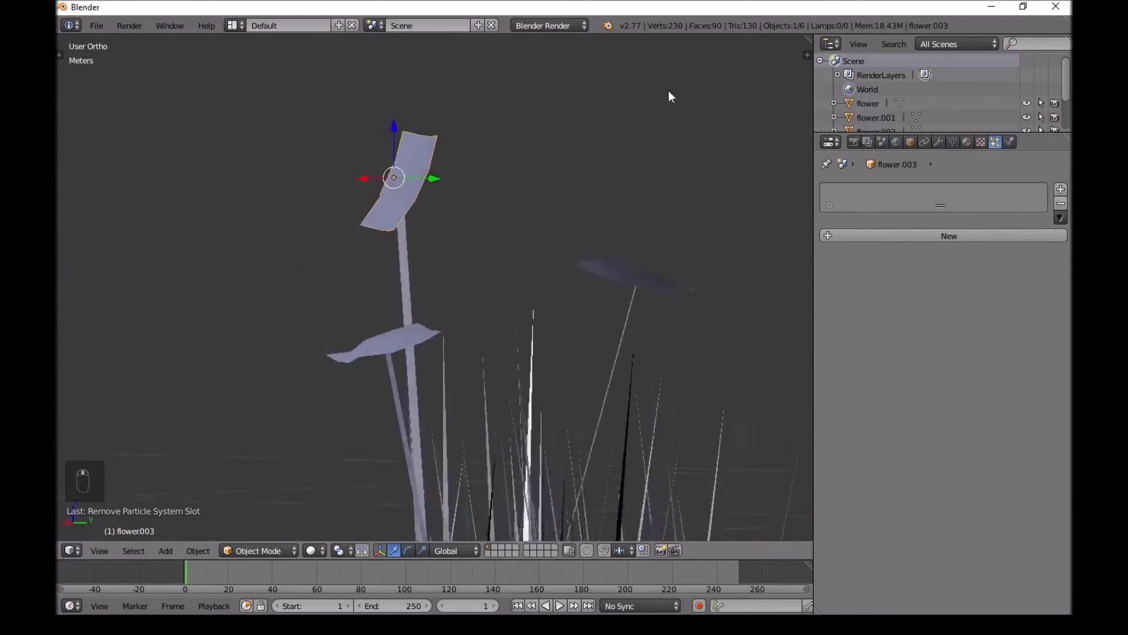
{"action": "key", "text": "r"}
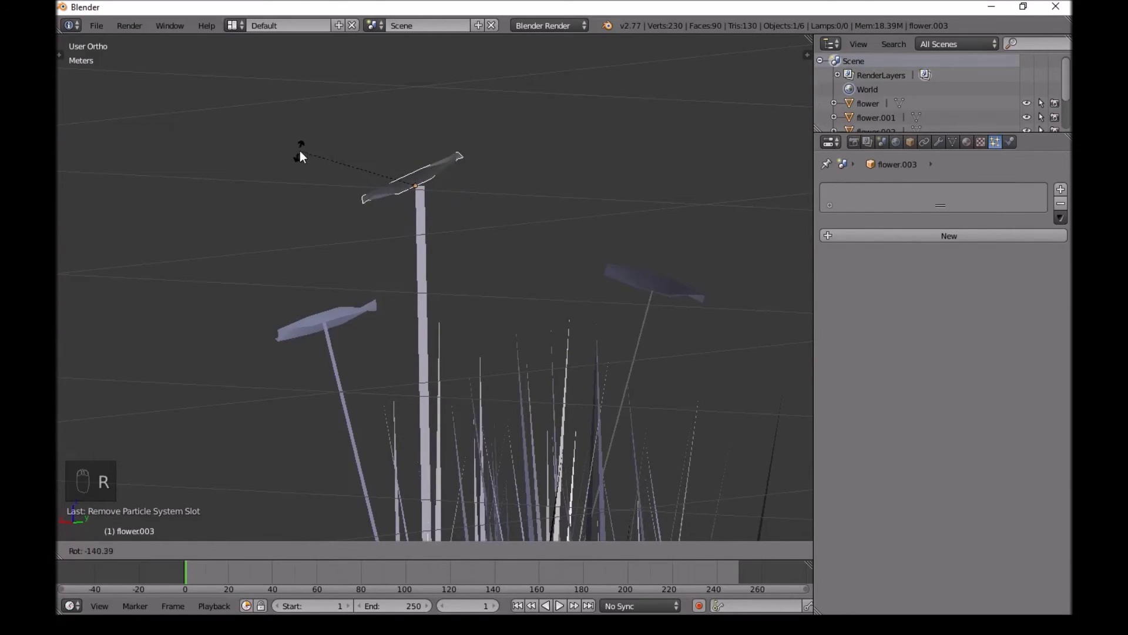
{"action": "middle_click", "coordinate": [388, 150]}
{"action": "key", "text": "a"}
{"action": "right_click", "coordinate": [436, 283]}
{"action": "key", "text": "r"}
{"action": "left_click", "coordinate": [618, 198]}
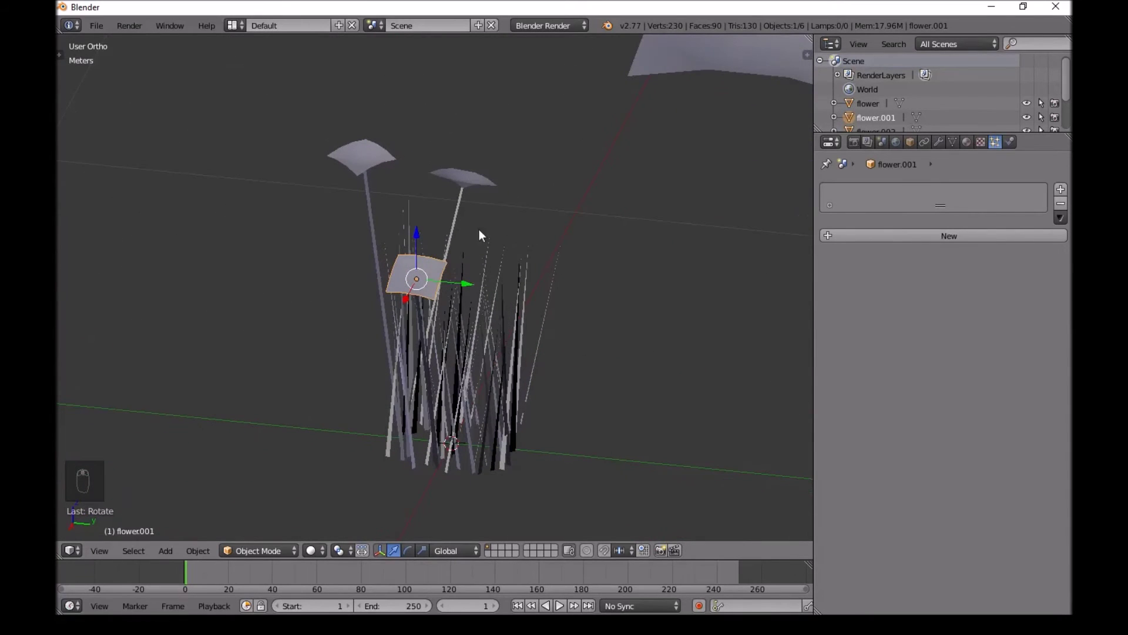
{"action": "left_click_drag", "start_coordinate": [438, 275], "coordinate": [477, 189]}
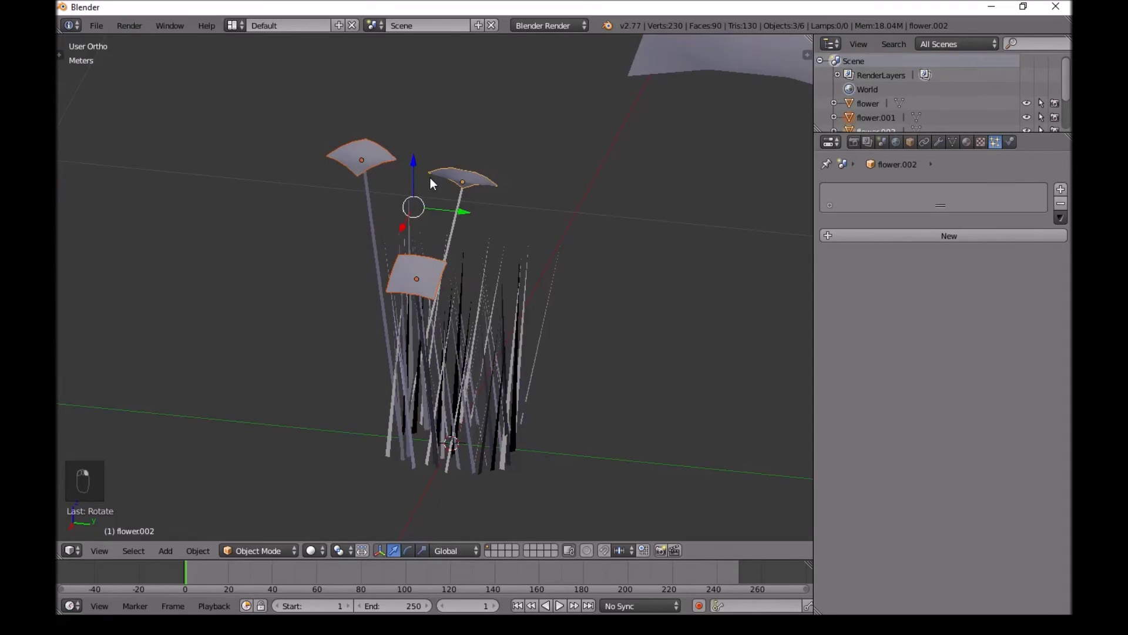
Join the three flower heads into one object and assign it the Flower material
{"action": "key", "text": "ctrl+j"}
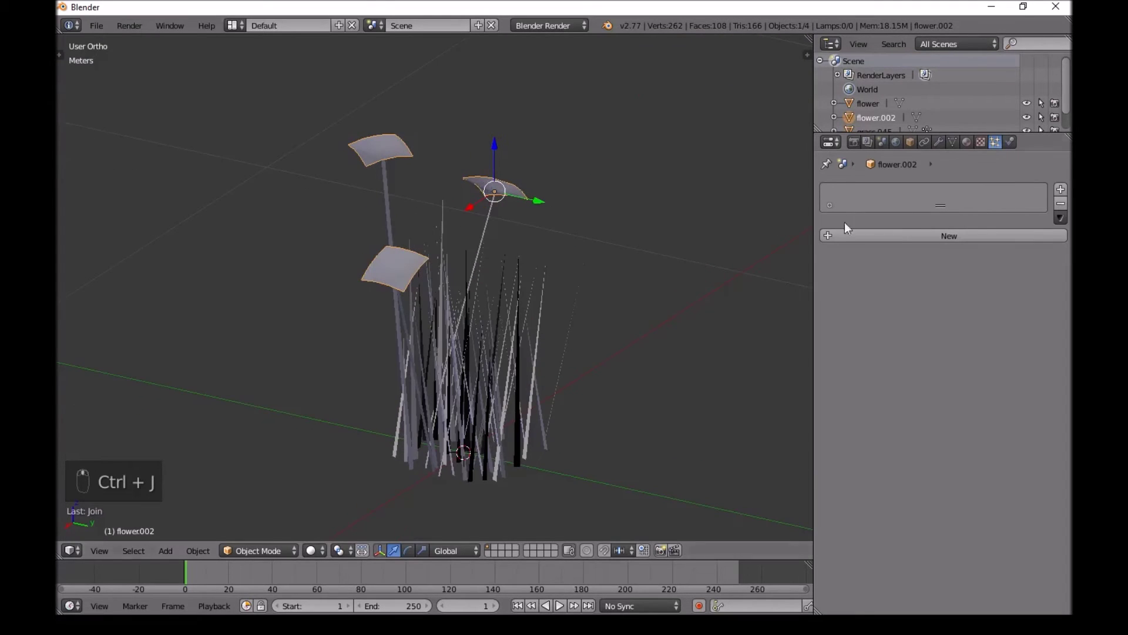
{"action": "left_click", "coordinate": [973, 144]}
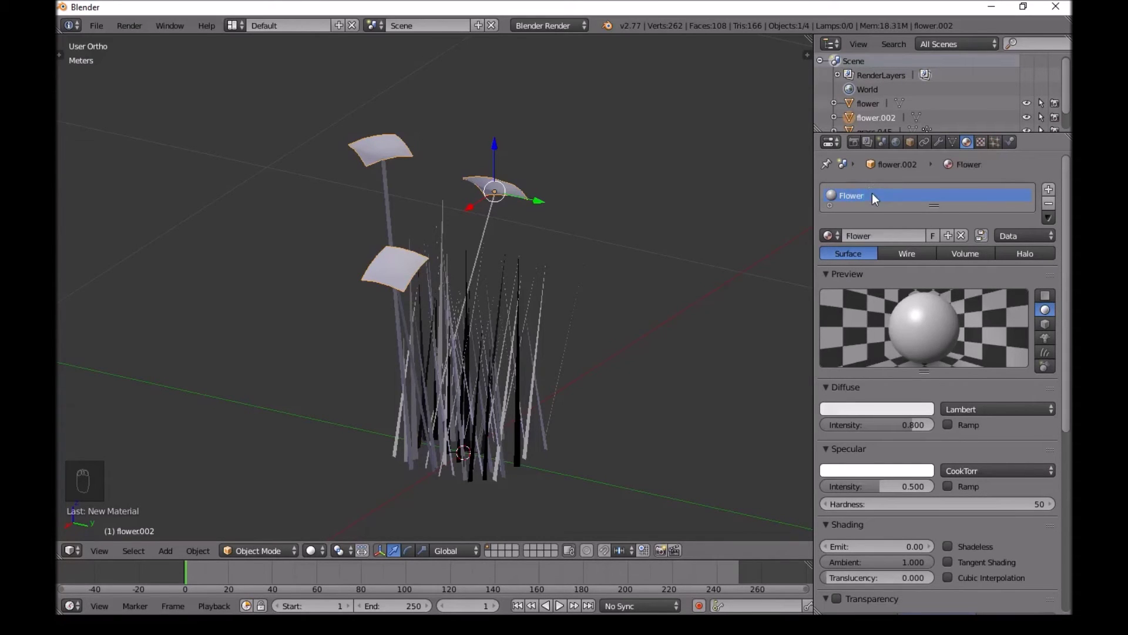
{"action": "key", "text": "a"}
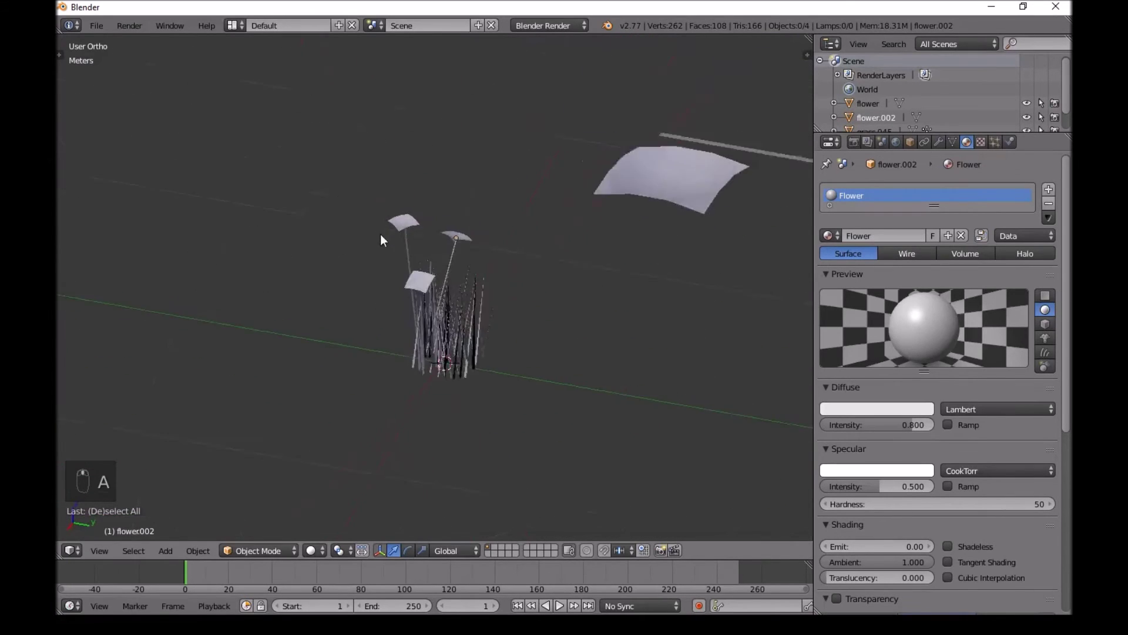
{"action": "left_click_drag", "start_coordinate": [541, 296], "coordinate": [250, 294]}
Delete the standalone stem strip beside the clump, undoing a wrong deletion along the way
{"action": "key", "text": "Delete"}
{"action": "left_click_drag", "start_coordinate": [225, 289], "coordinate": [268, 246]}
{"action": "key", "text": "ctrl+z"}
{"action": "key", "text": "ctrl+z"}
{"action": "key", "text": "Delete"}
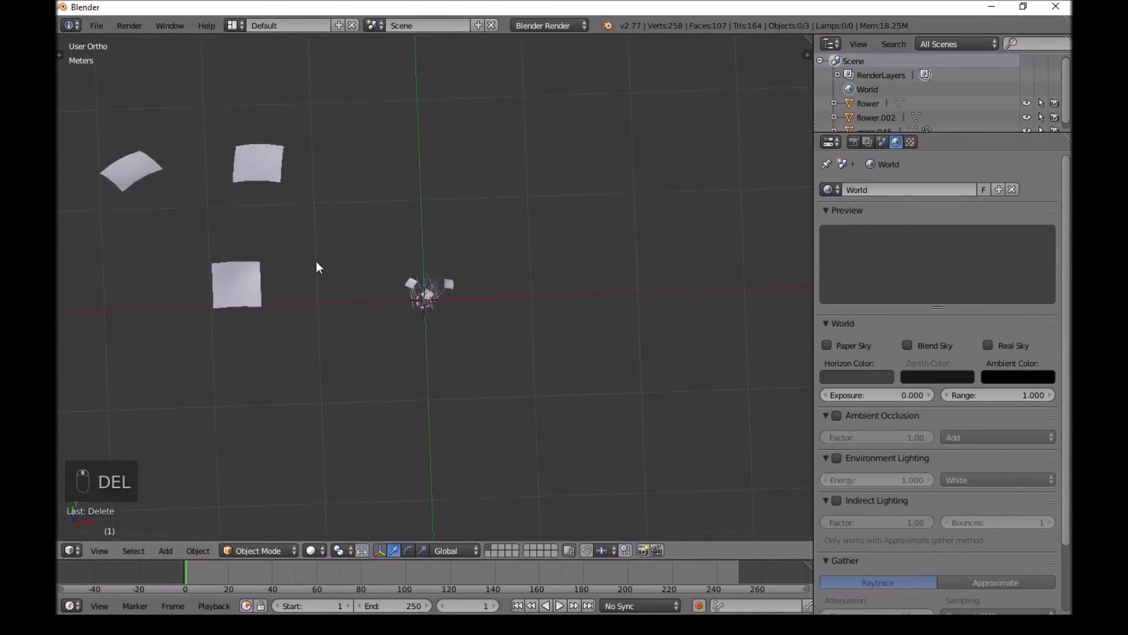
Map White flower.png onto the original flower head, delete that object and save as Flowers and grass.blend
{"action": "left_click", "coordinate": [103, 35]}
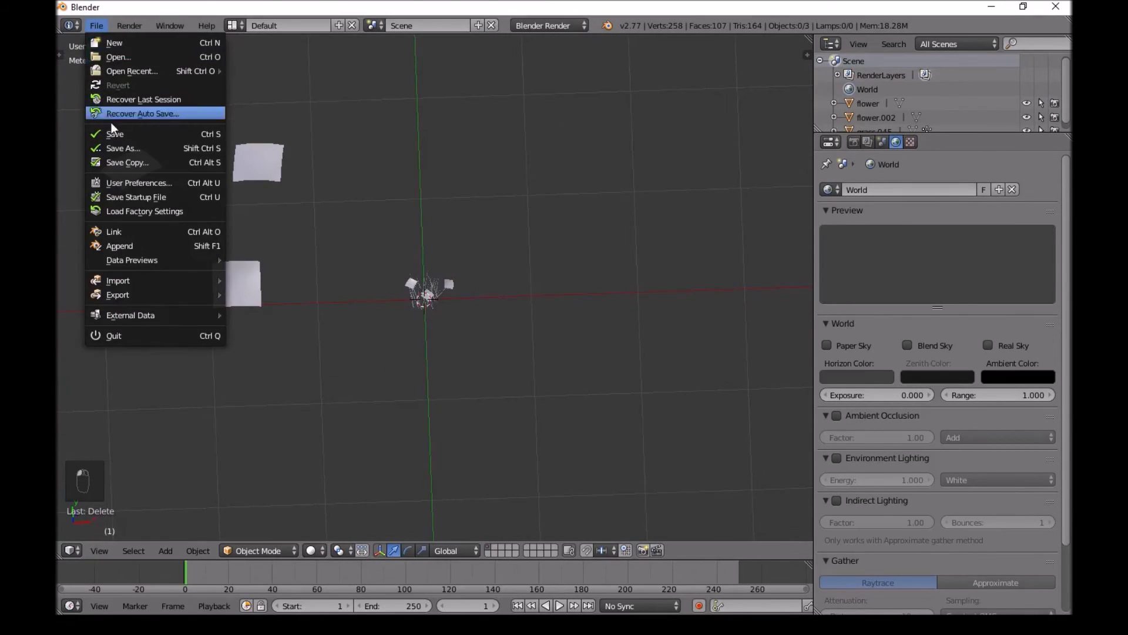
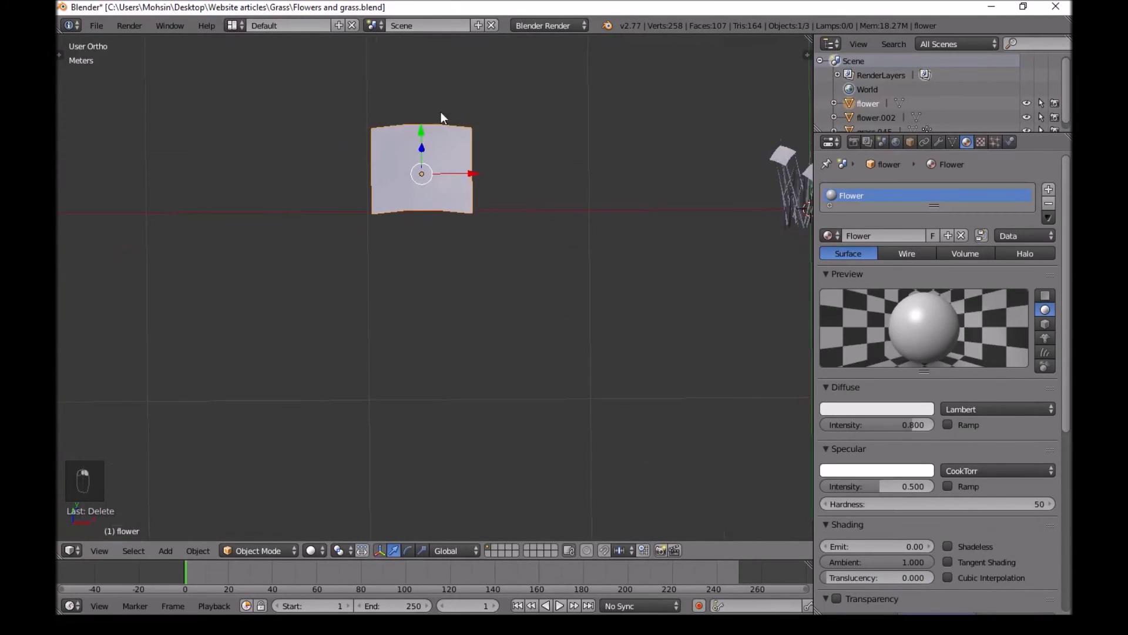
{"action": "key", "text": "Tab"}
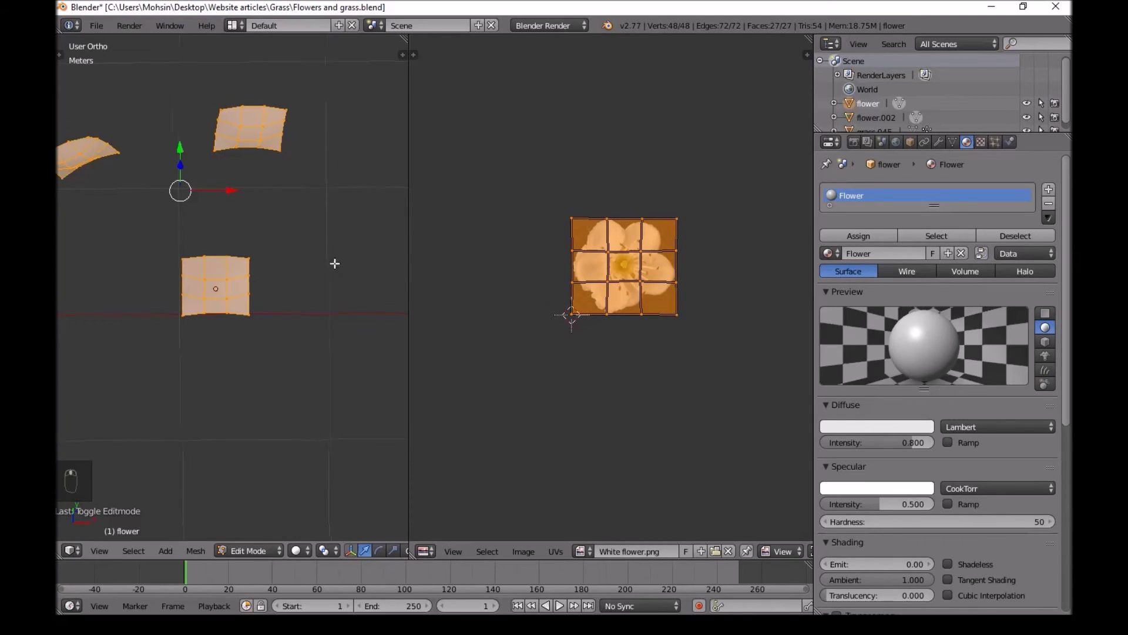
{"action": "key", "text": "Tab"}
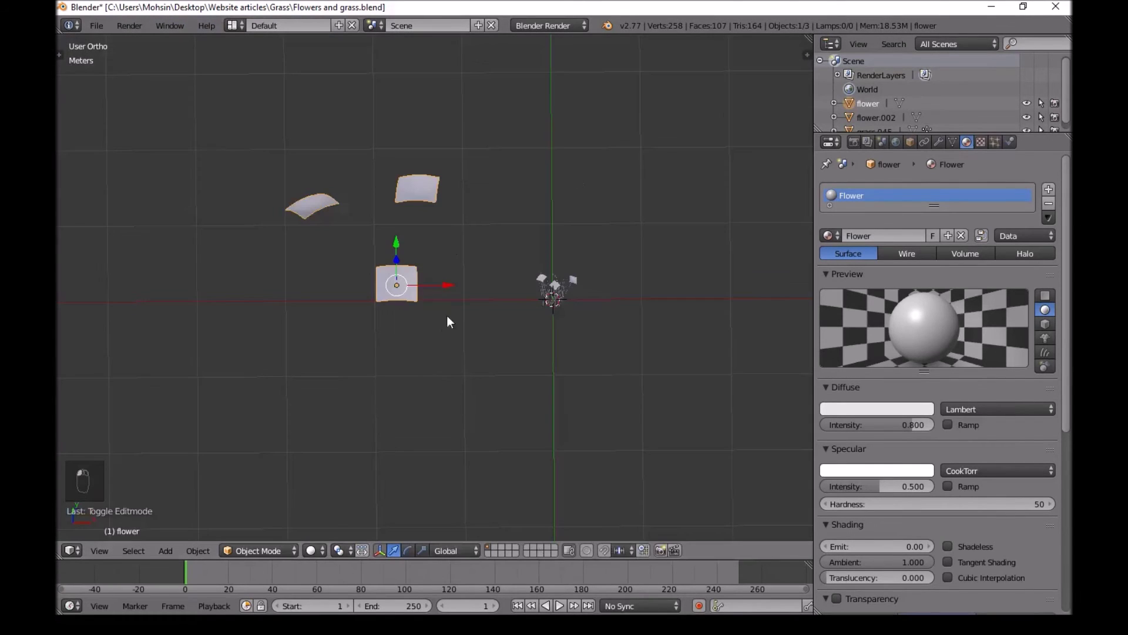
{"action": "key", "text": "Delete"}
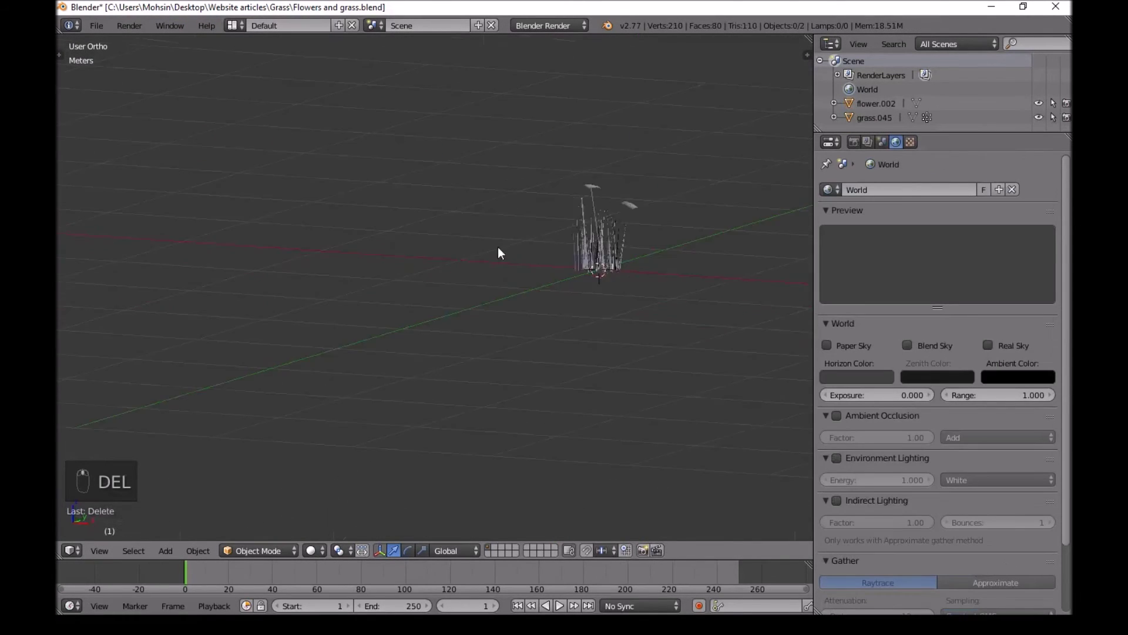